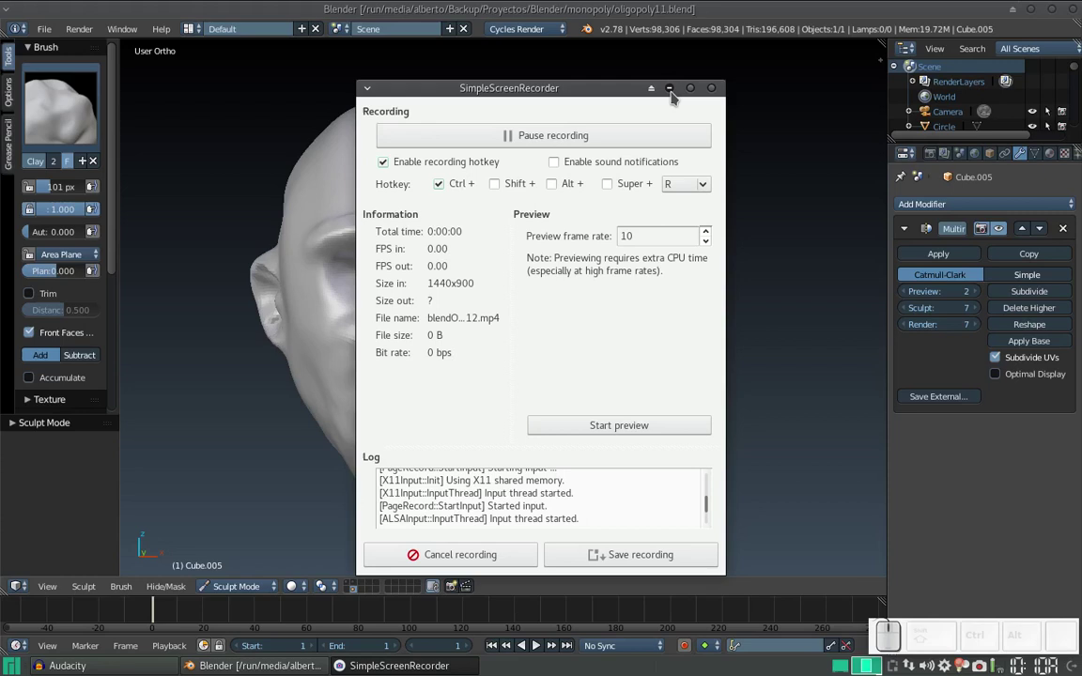
Try applying the Multires modifier, then switch the head from Sculpt to Object Mode
click(668, 88)
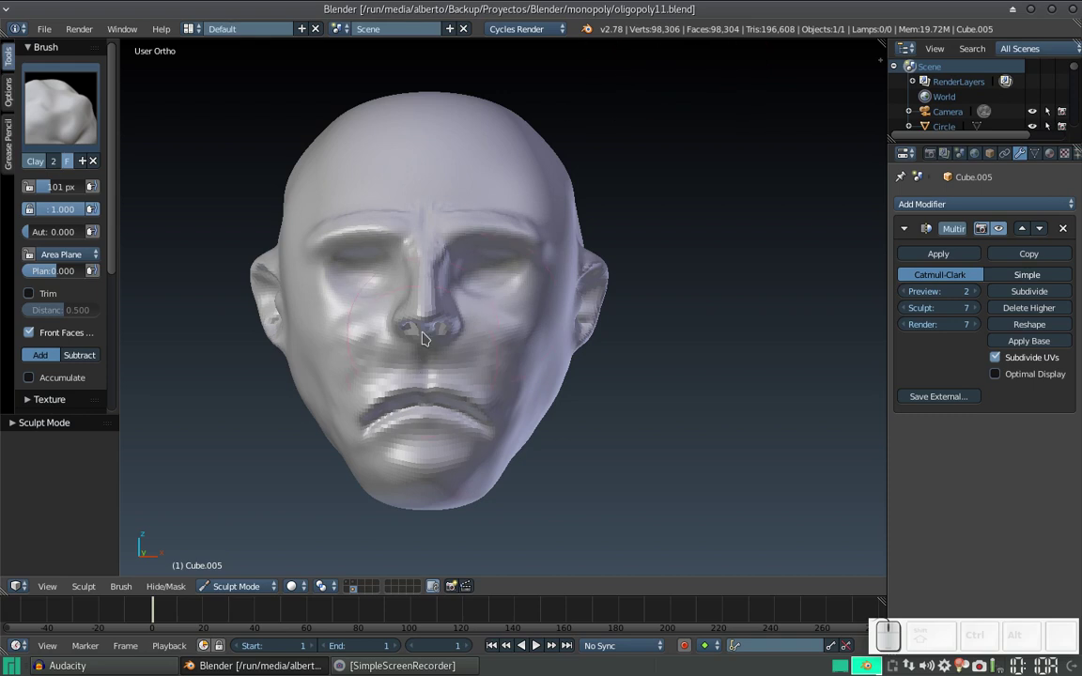
scroll(down, 3)
scroll(up, 3)
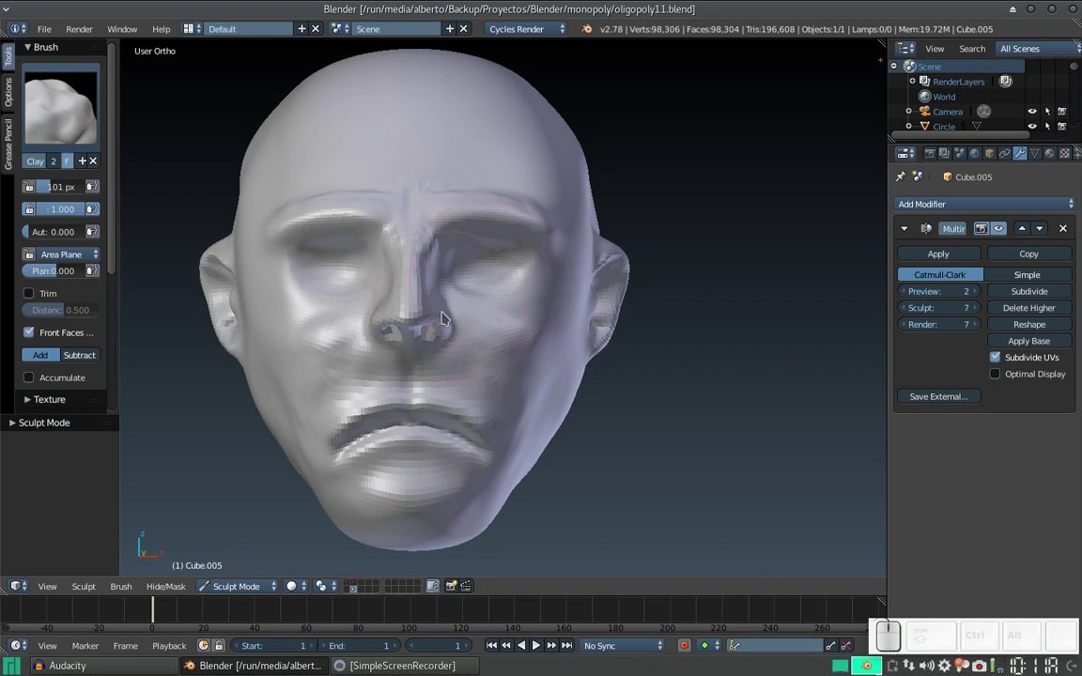
click(940, 248)
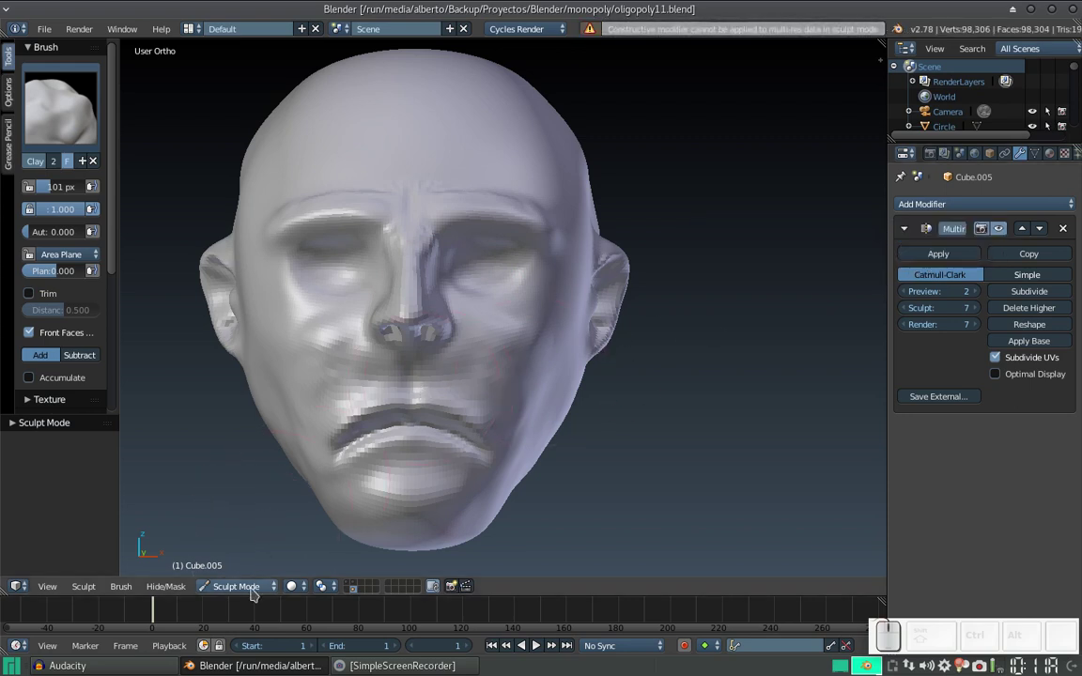
click(954, 257)
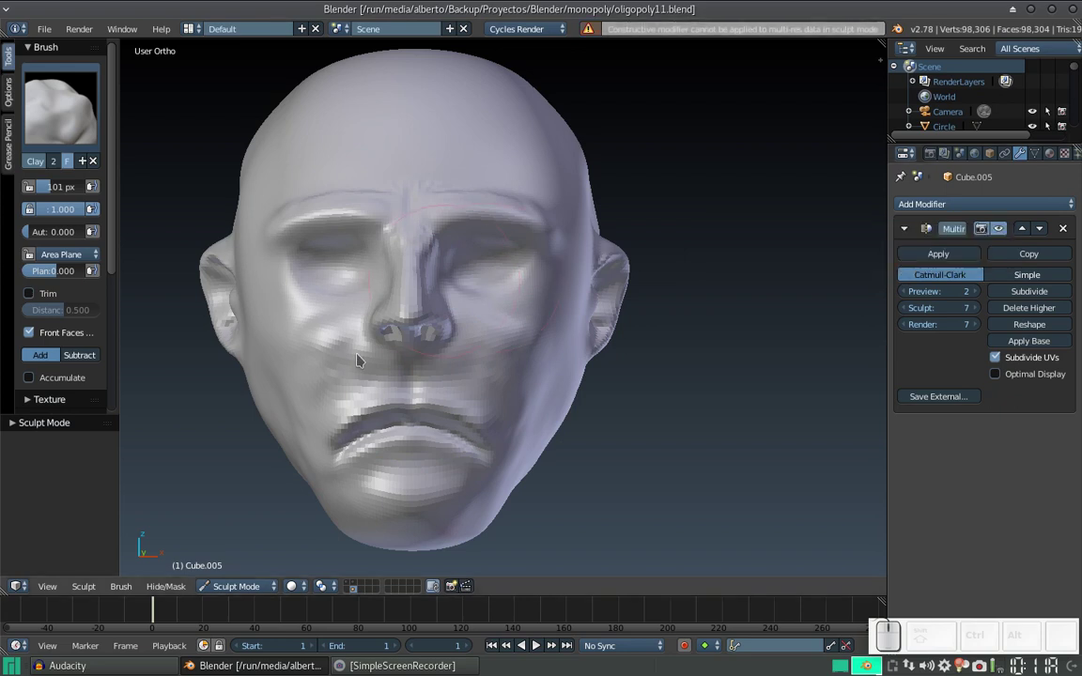
click(247, 585)
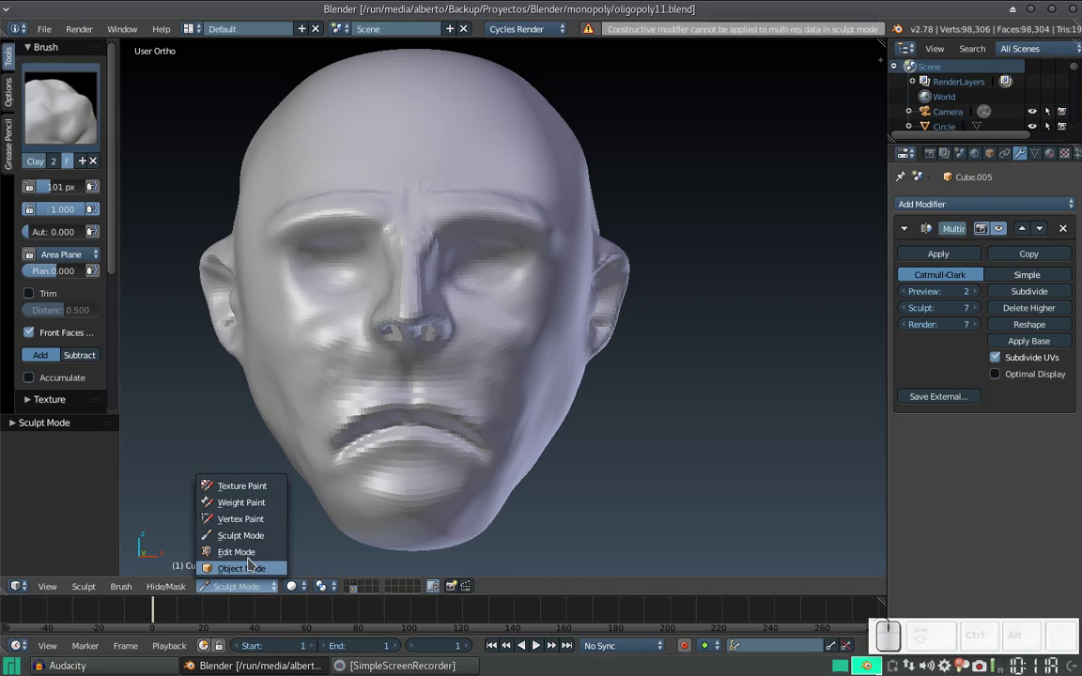
click(250, 571)
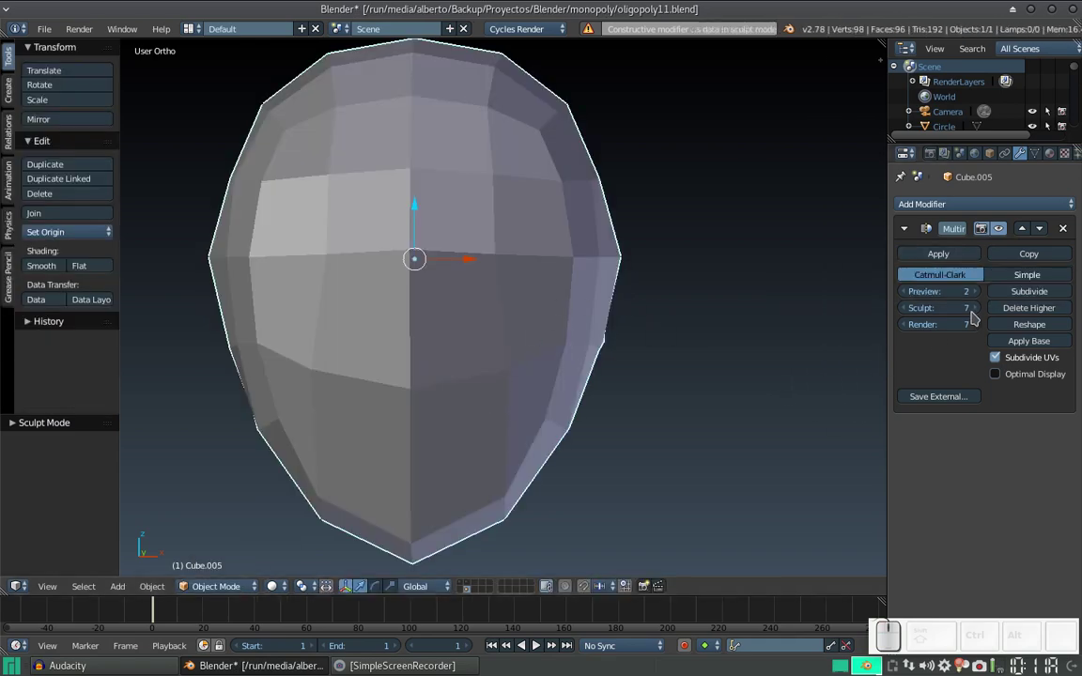
Set Multires Preview, Sculpt and Render levels to 6 and apply the modifier
click(977, 295)
click(977, 295)
click(976, 295)
click(977, 295)
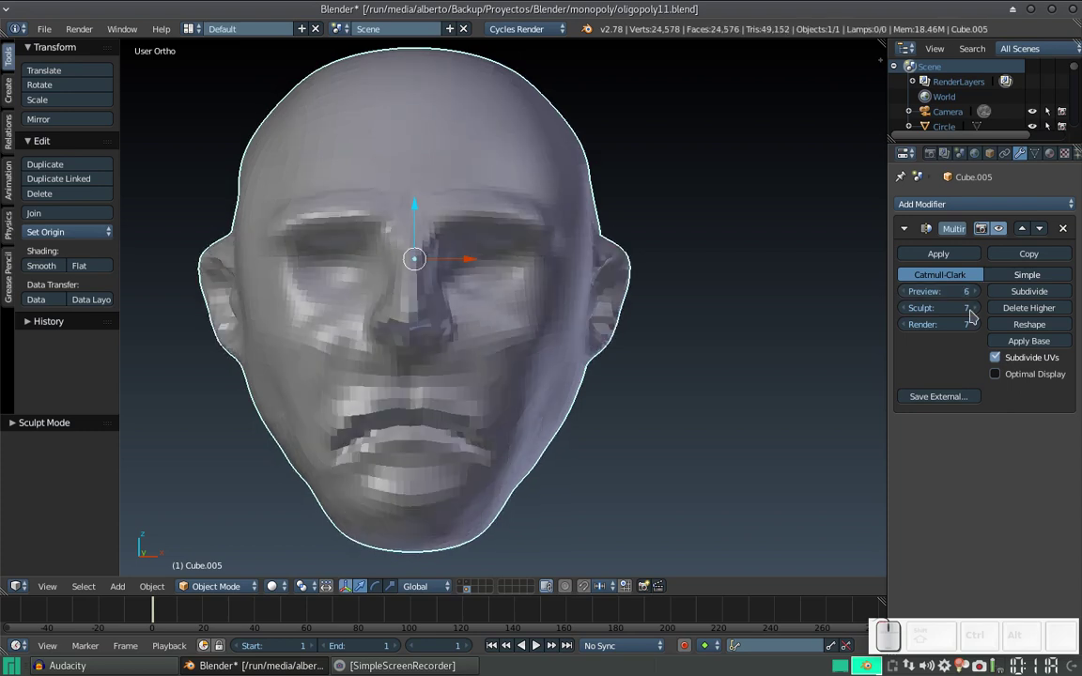
click(977, 298)
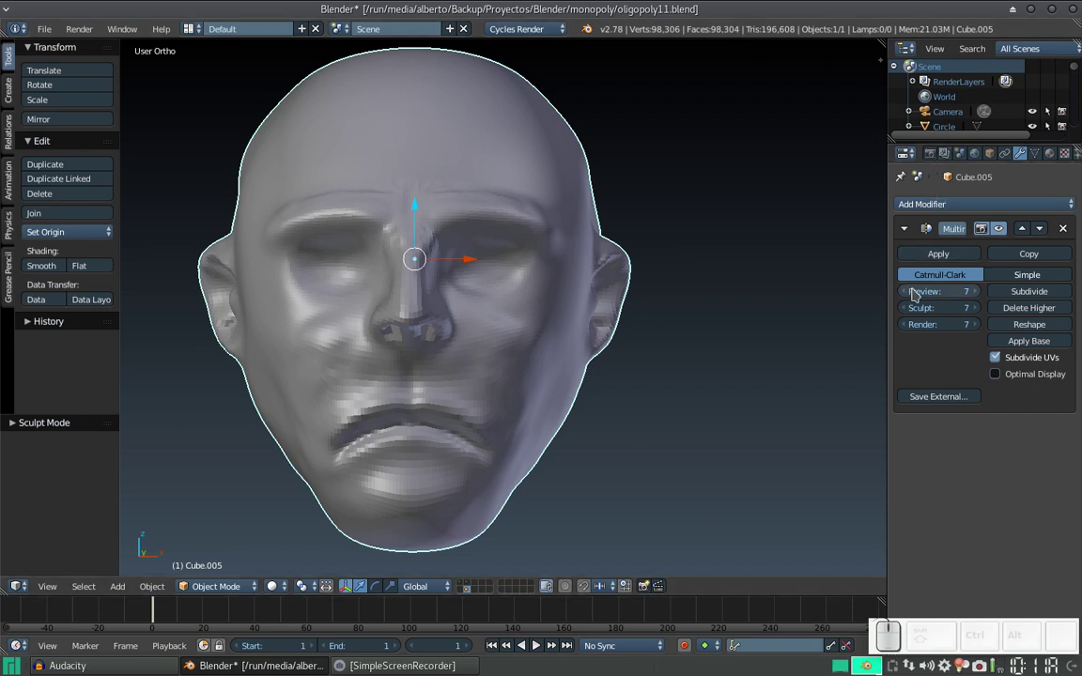
click(904, 293)
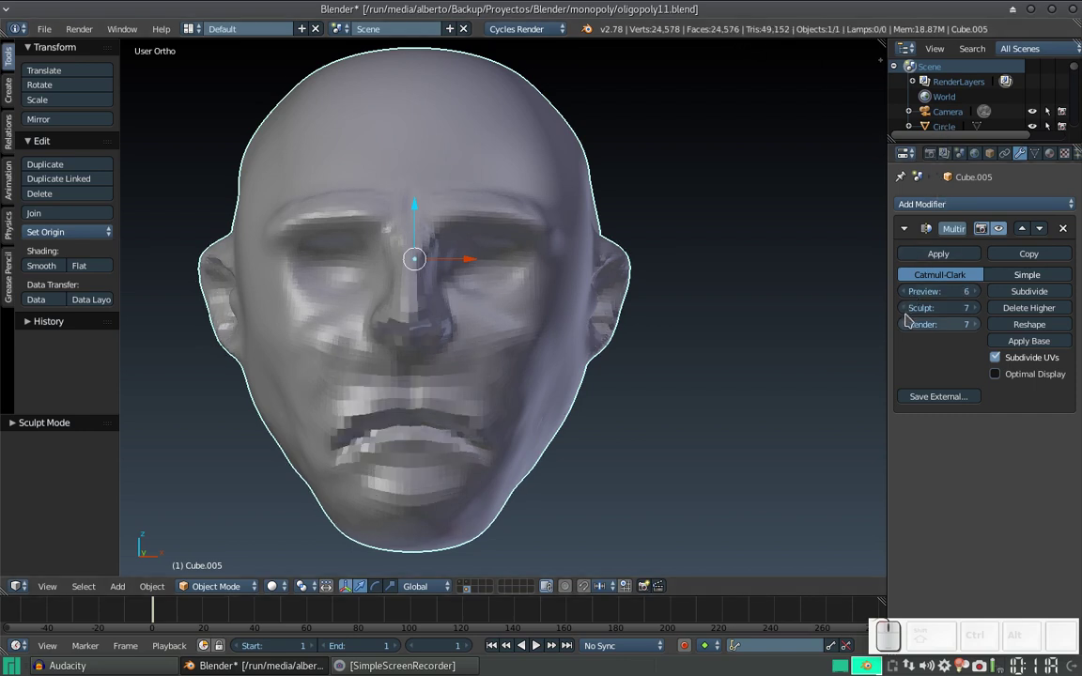
click(907, 310)
click(906, 329)
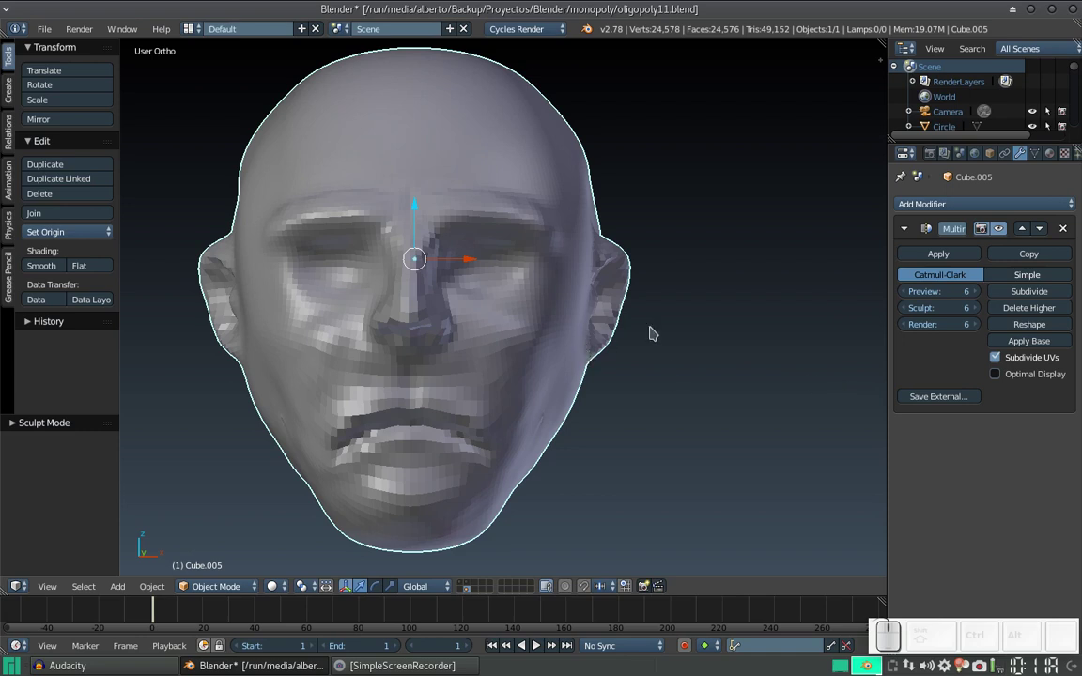
click(923, 254)
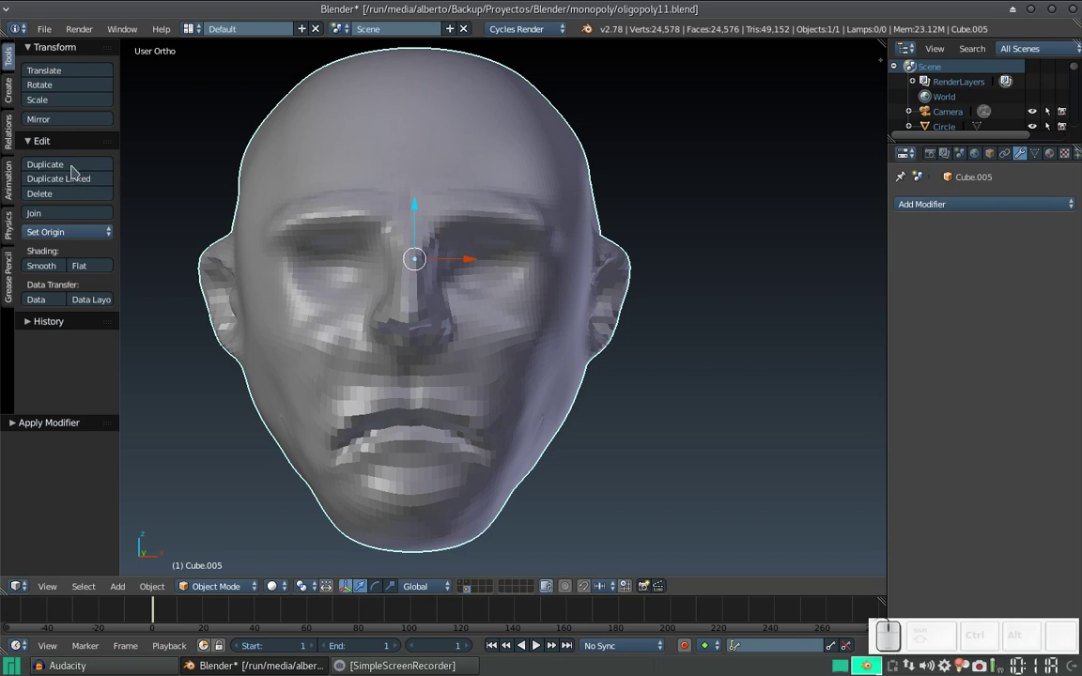
Give the baked head smooth shading and reframe it in the viewport
click(49, 264)
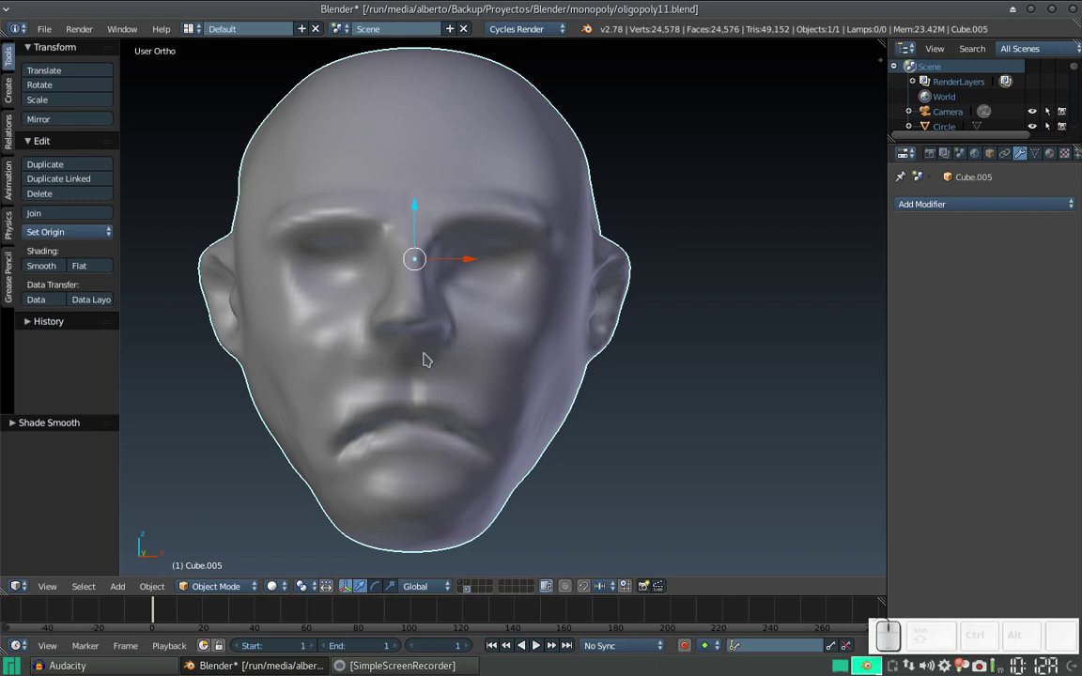
scroll(down, 3)
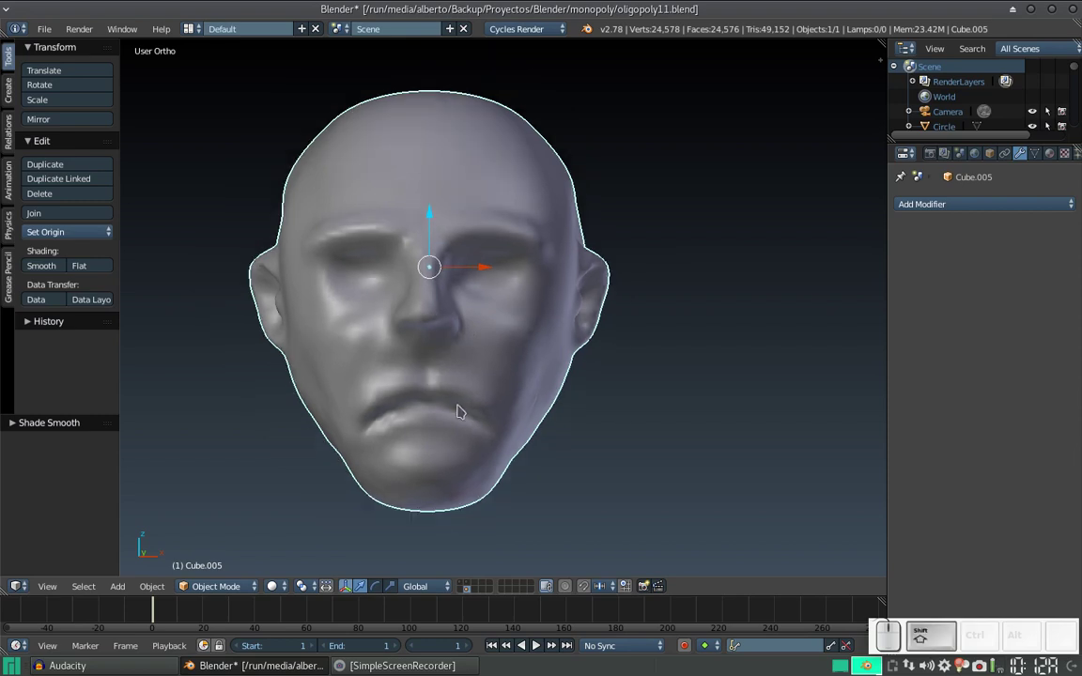
drag(492, 364, 488, 313)
scroll(down, 3)
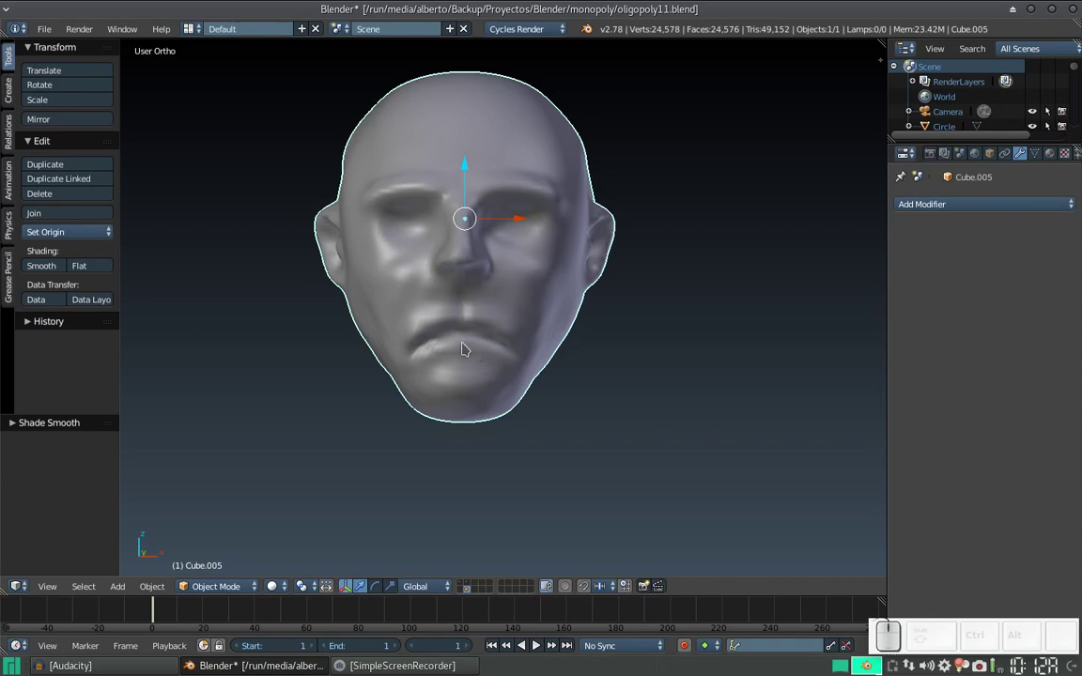
scroll(down, 3)
scroll(up, 3)
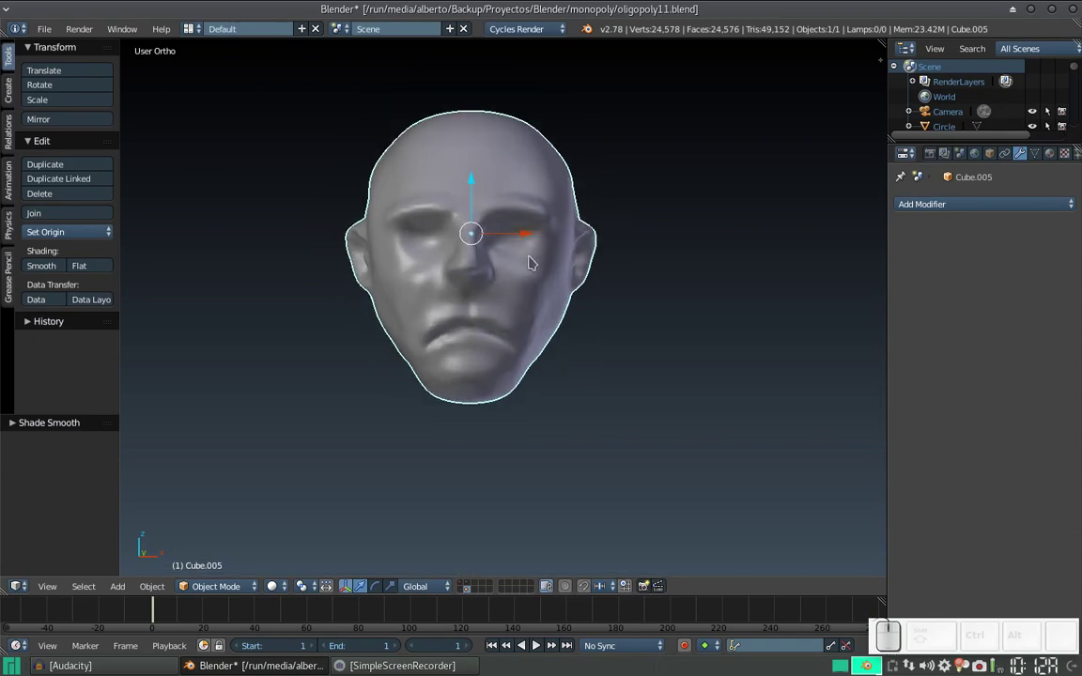
Add a new cube mesh to the scene via the Add menu
key(shift+a)
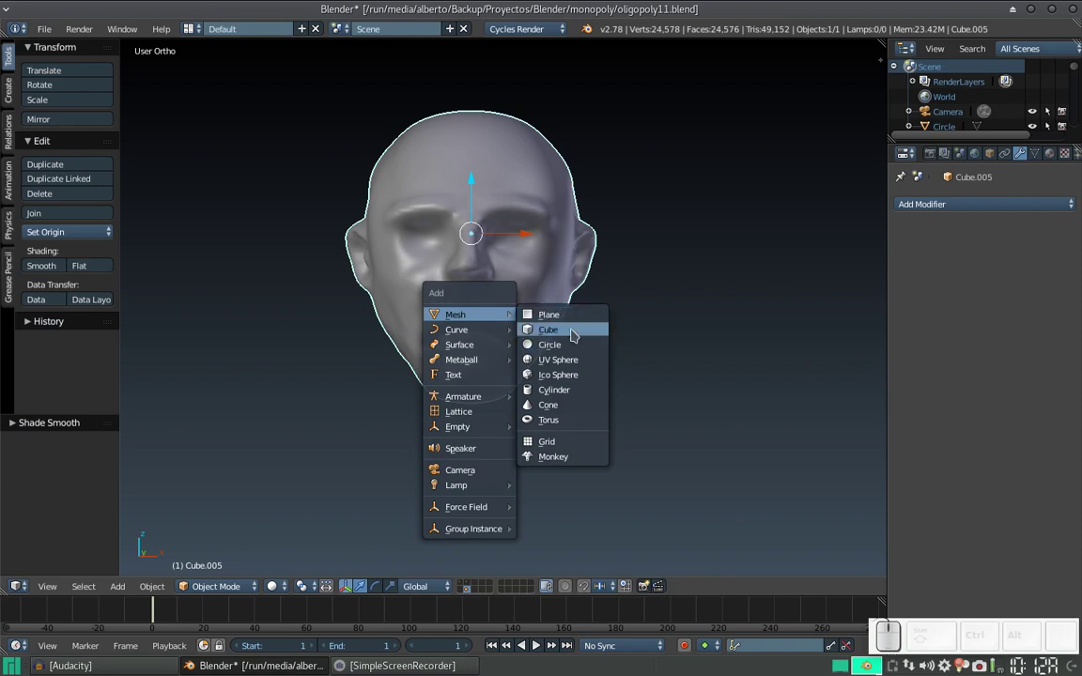
click(572, 330)
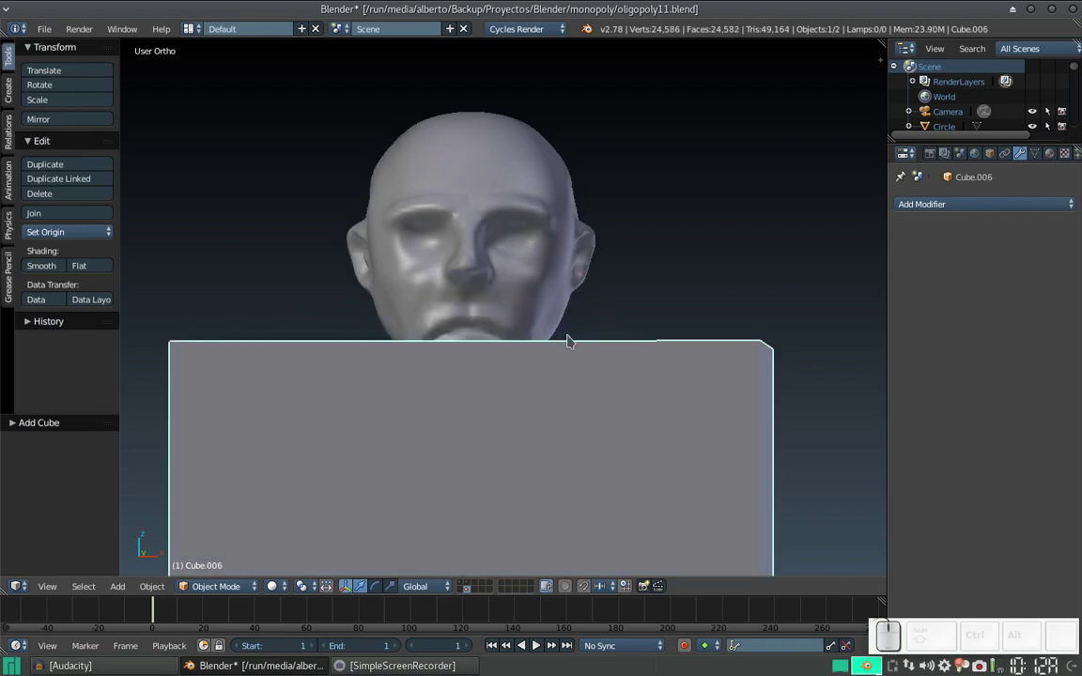
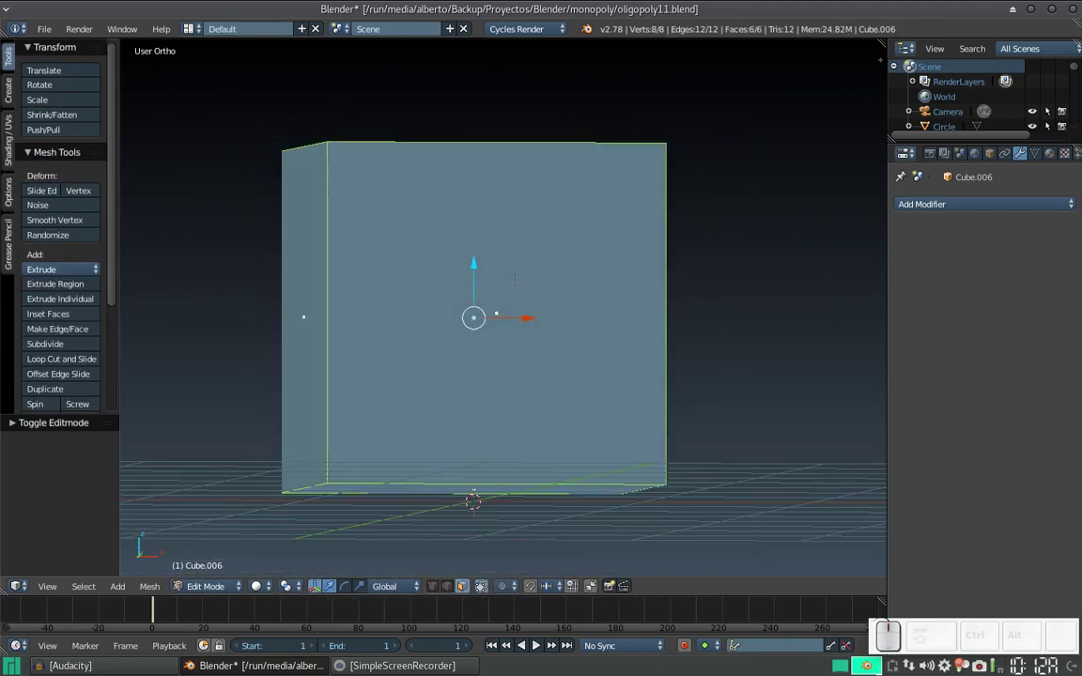
Subdivide the cube's faces with Number of Cuts set to 3
key(w)
click(516, 281)
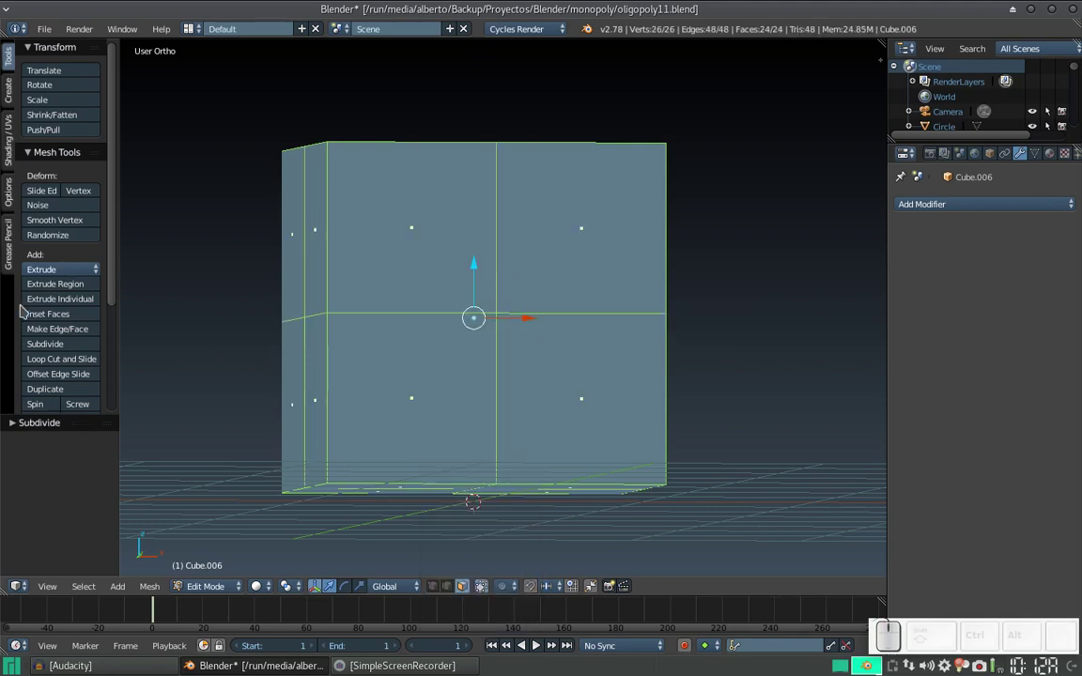
scroll(down, 3)
scroll(up, 3)
scroll(up, 3)
scroll(up, 3)
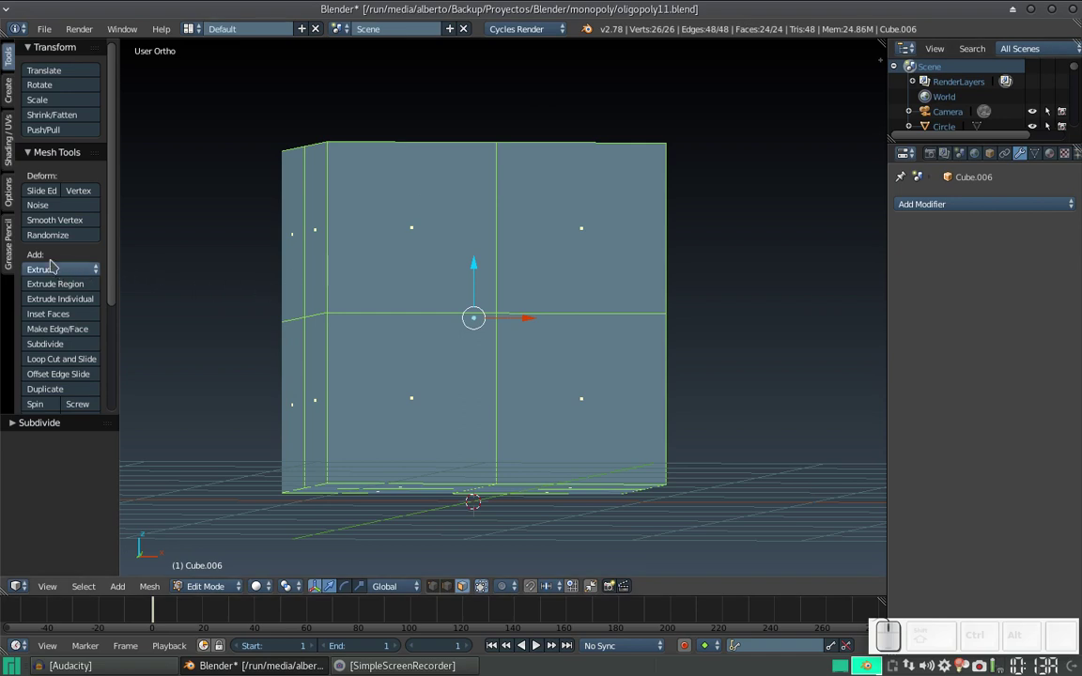
click(7, 425)
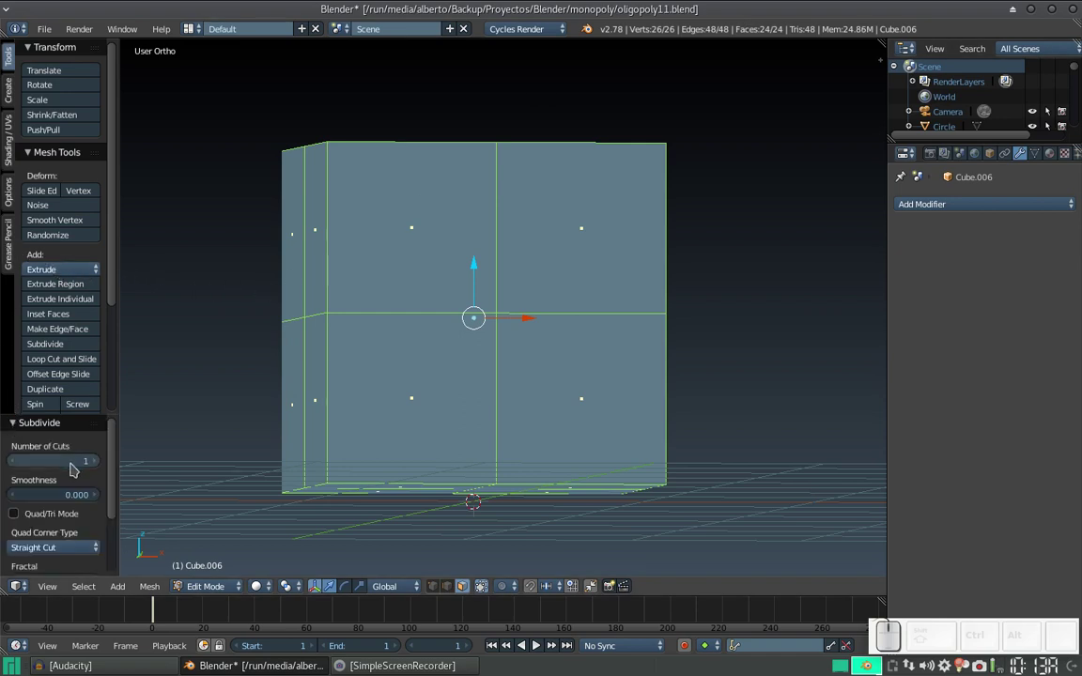
click(98, 465)
click(98, 464)
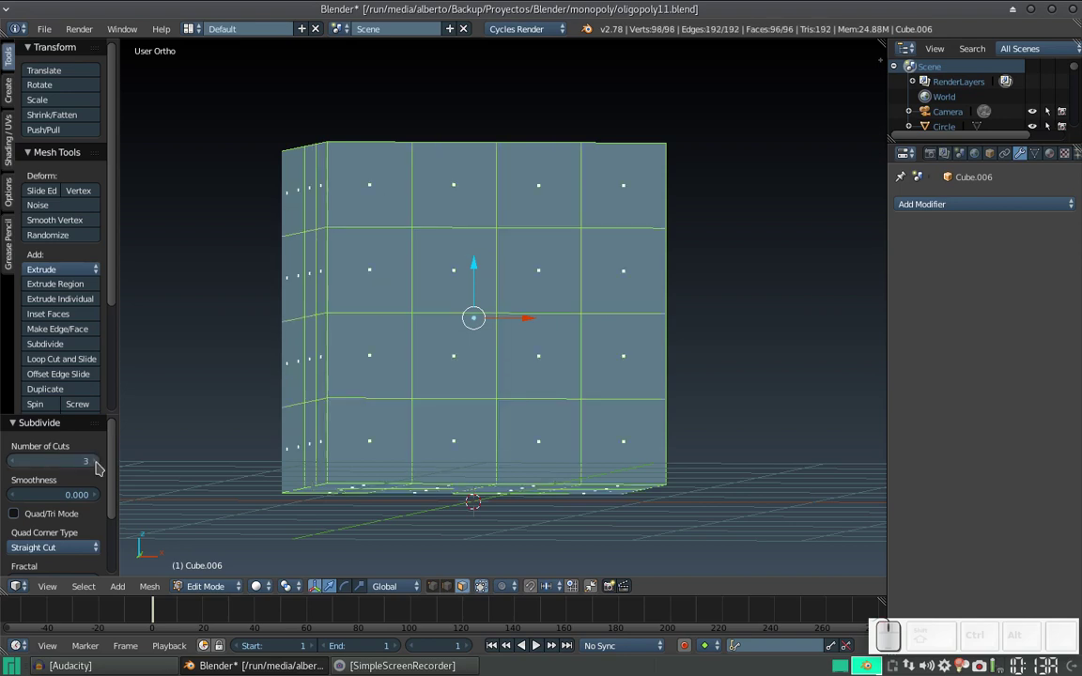
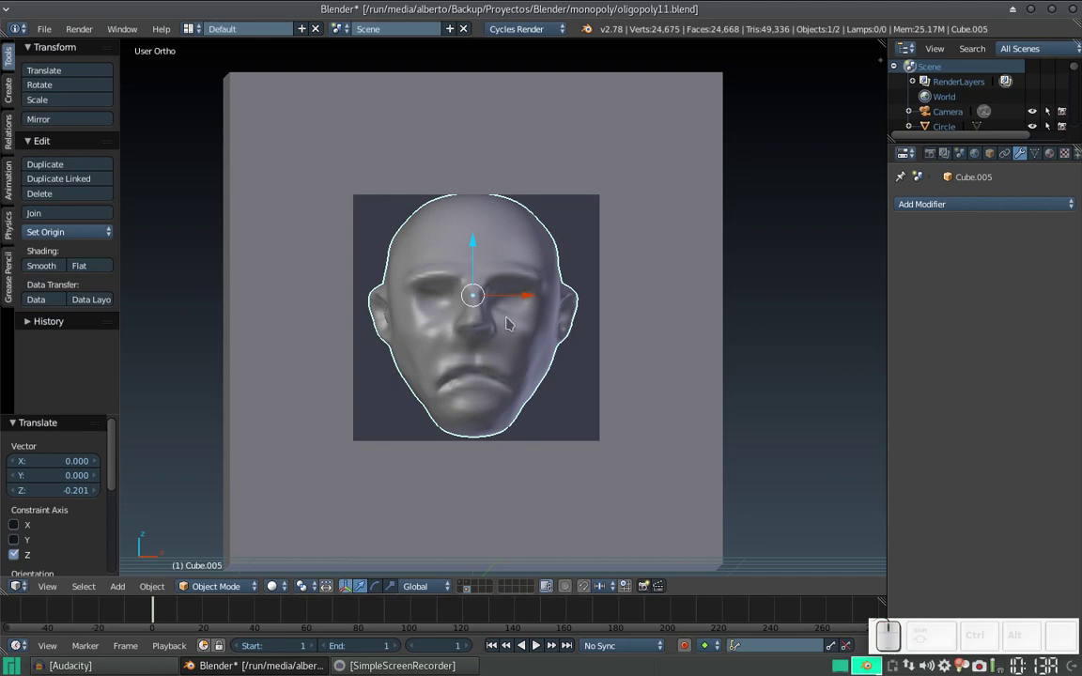
Shrink the head to about three-quarters size and move it up inside the opening
key(s)
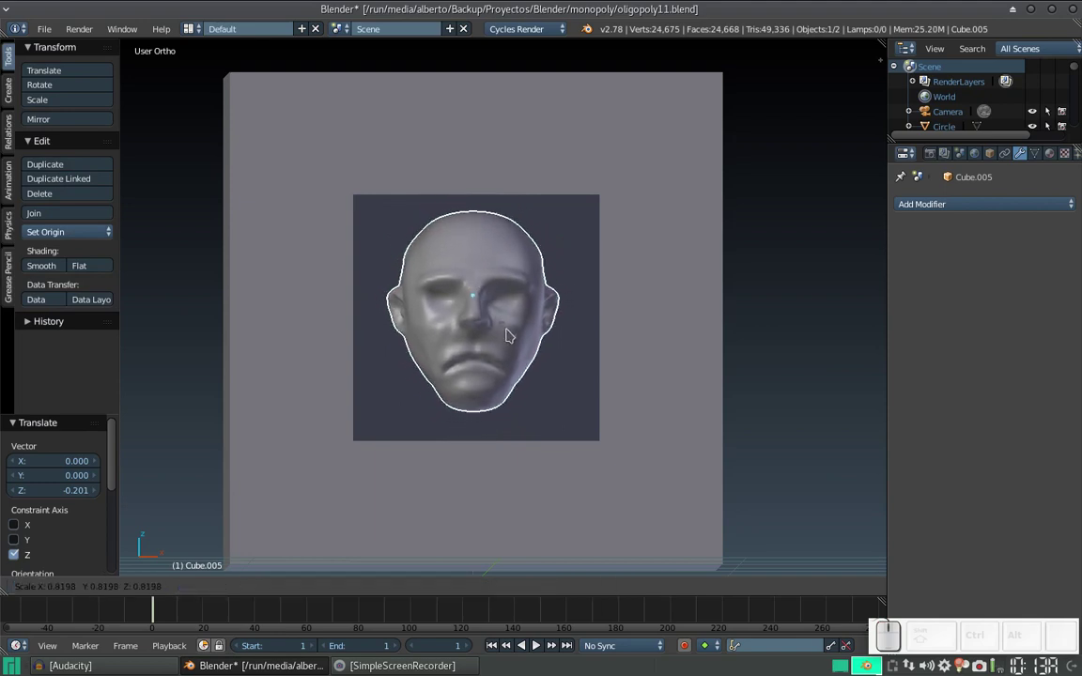
click(506, 330)
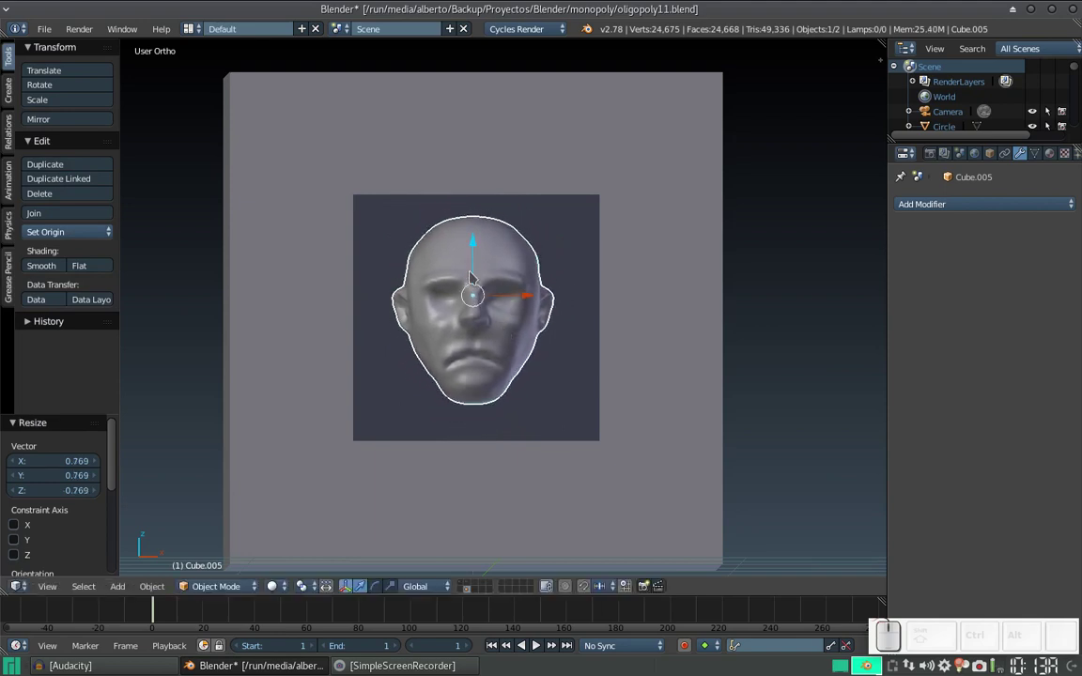
drag(475, 258, 475, 270)
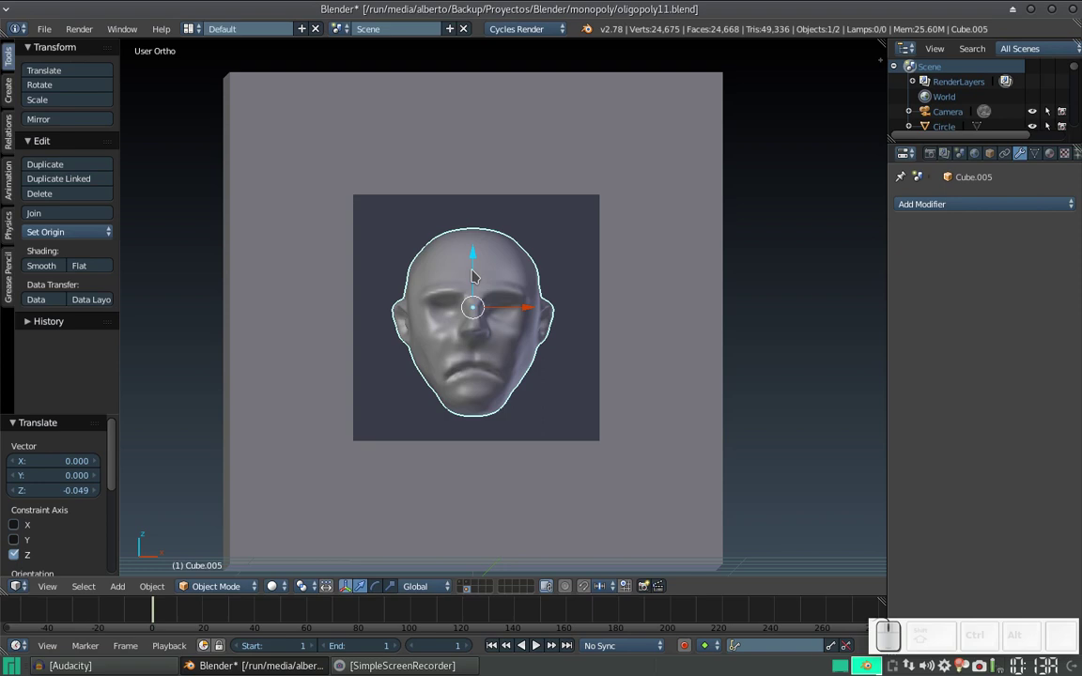
drag(438, 316, 544, 360)
drag(389, 423, 606, 167)
middle_click(602, 181)
drag(583, 169, 514, 273)
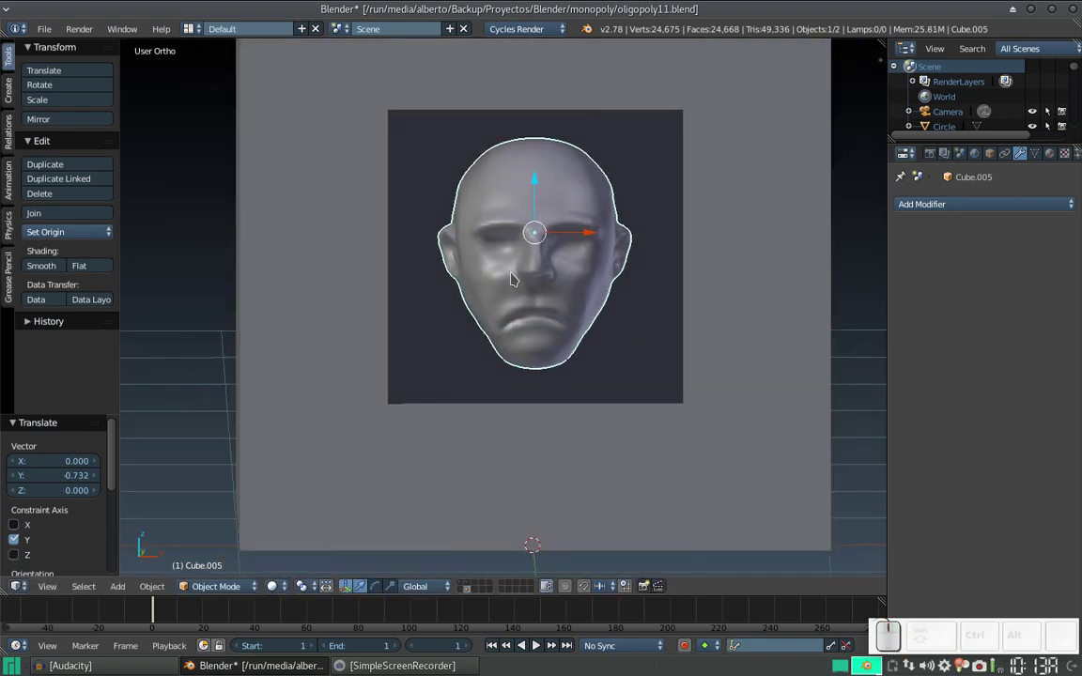
Move the head along the depth axis to sit within the backdrop recess
drag(538, 265, 449, 231)
drag(484, 229, 373, 281)
drag(364, 281, 536, 292)
middle_click(565, 287)
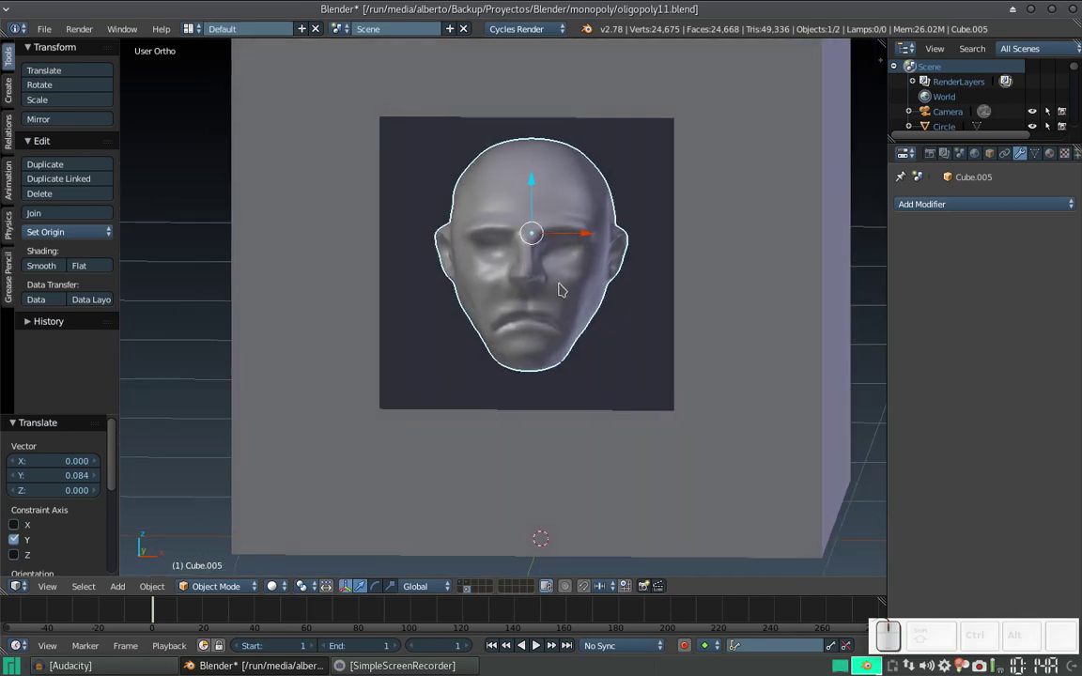
Add a cylinder, set its height and depth position, and scale it down
key(shift+a)
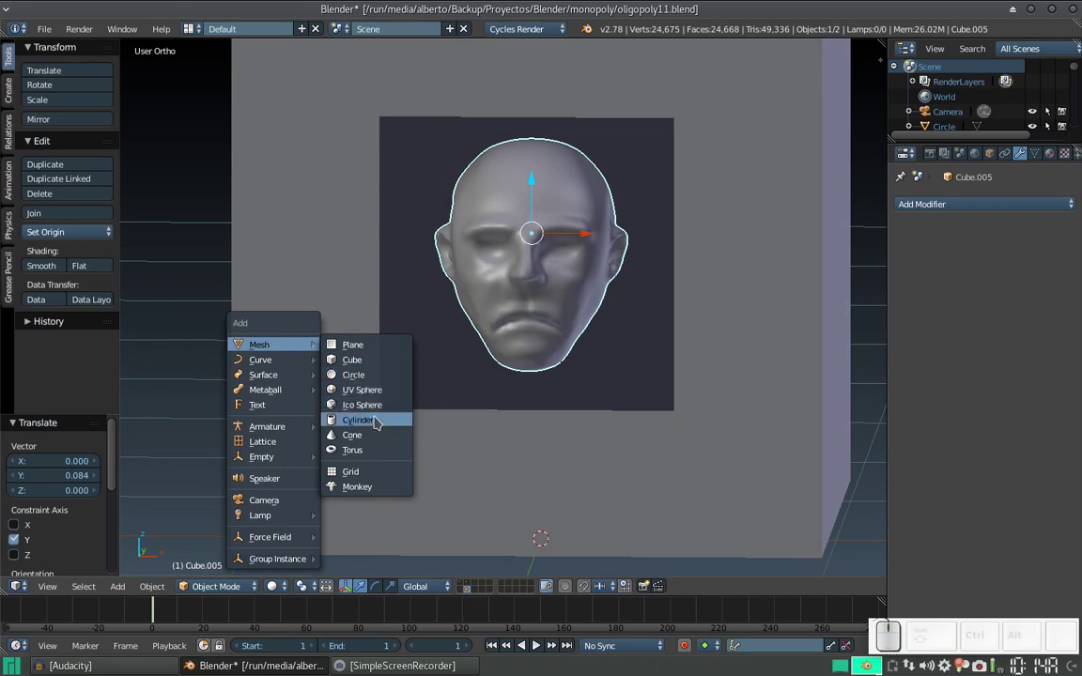
click(377, 417)
key(s)
click(539, 516)
drag(544, 498, 542, 336)
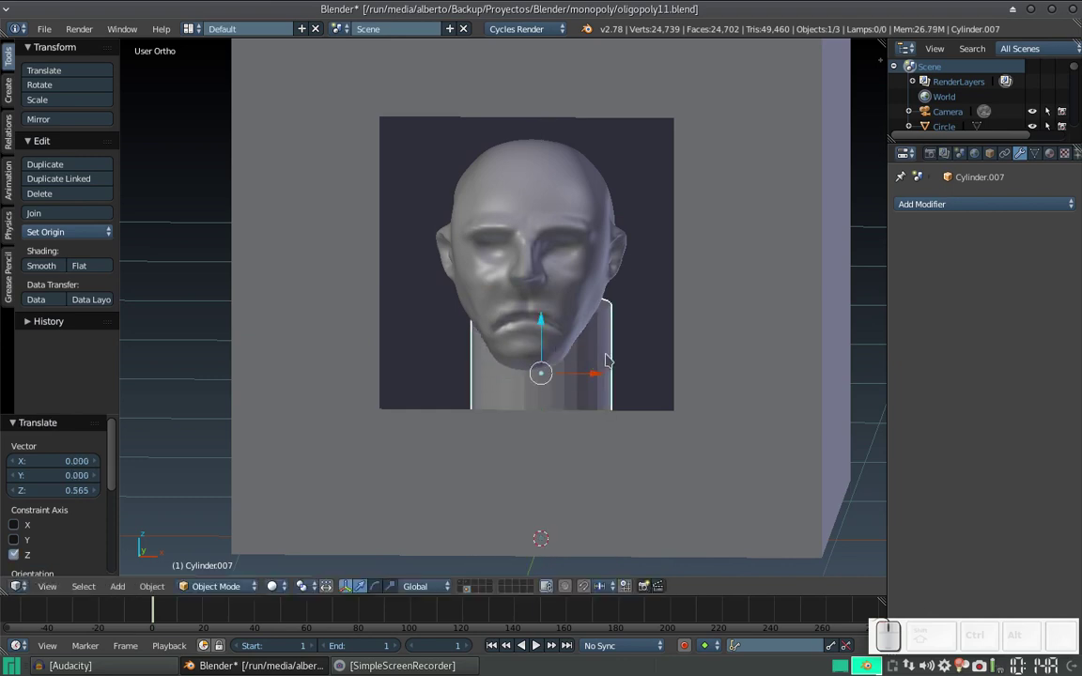
key(g)
key(y)
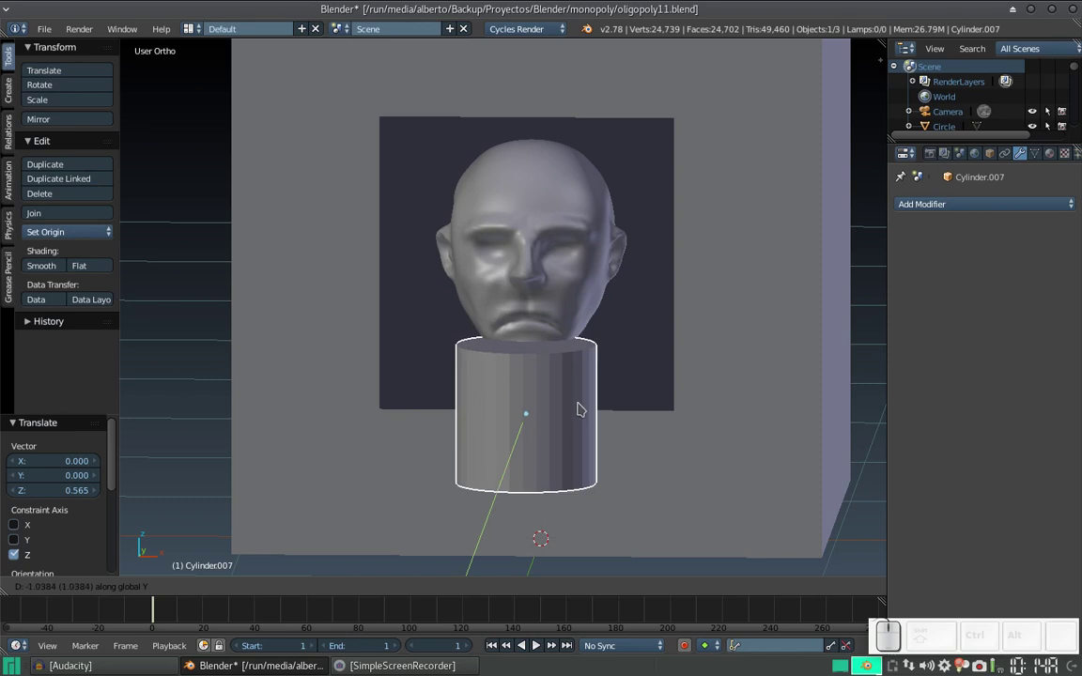
click(590, 382)
key(s)
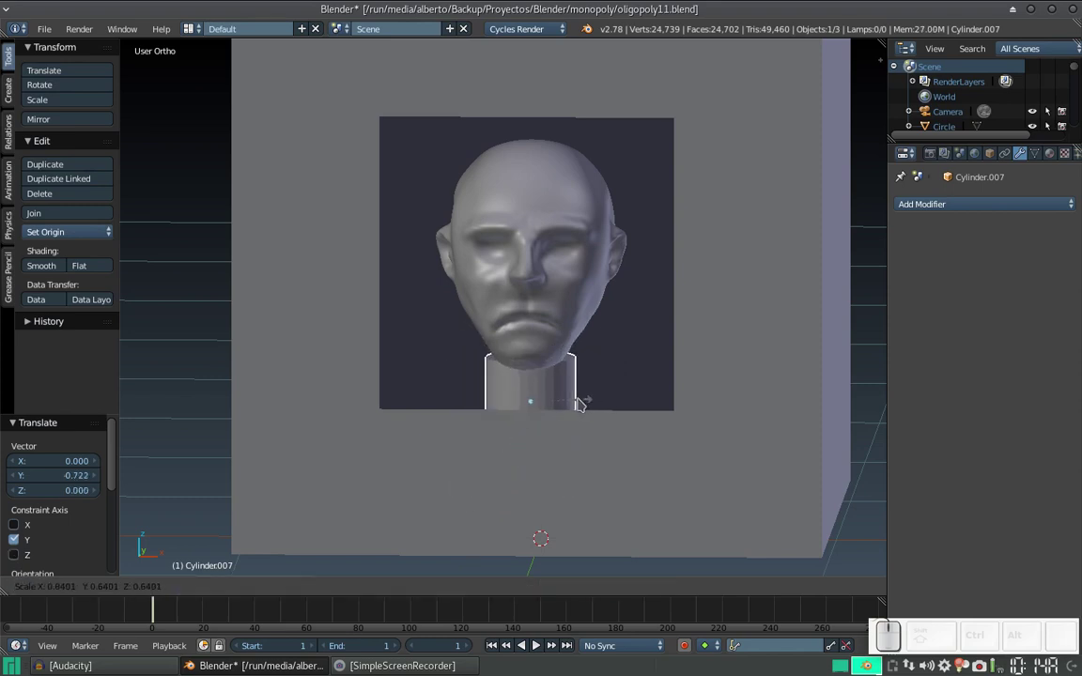
click(578, 401)
Place the cylinder under the chin, thin it along depth and nudge it up as the neck
drag(531, 374, 556, 335)
drag(560, 333, 565, 325)
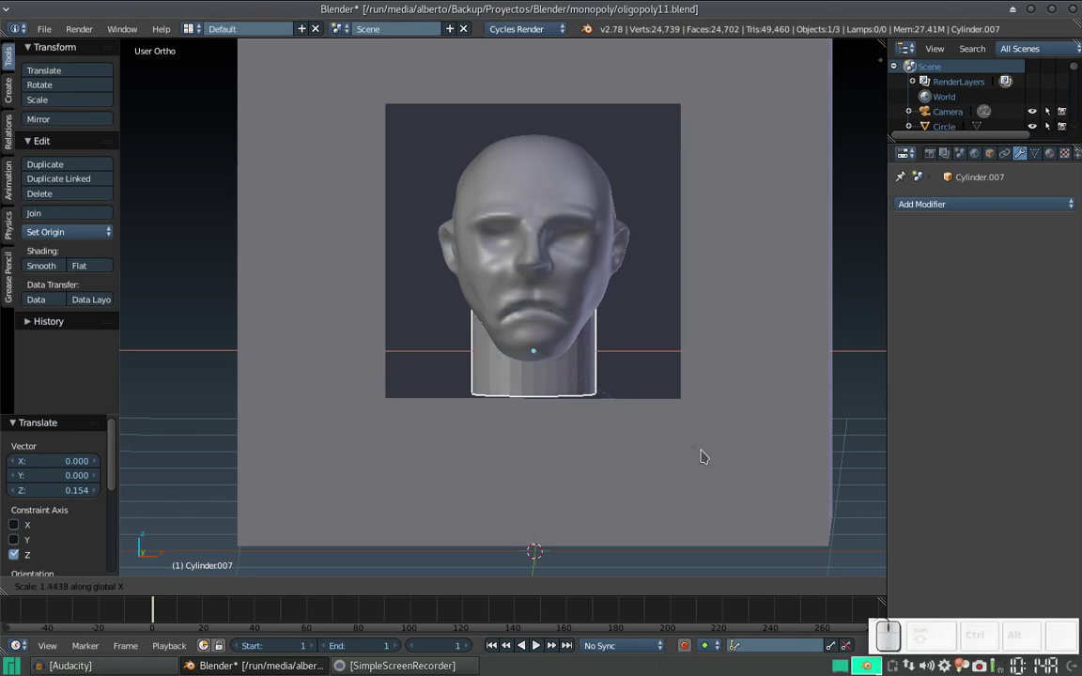
click(707, 450)
drag(688, 408, 602, 402)
key(s)
key(y)
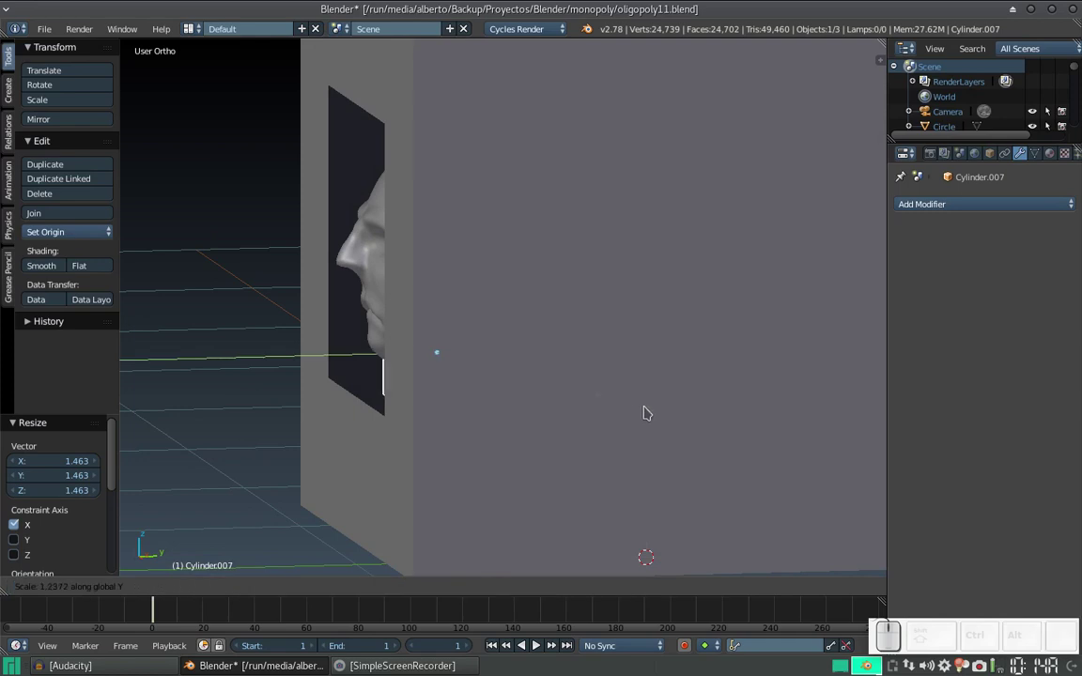
click(651, 407)
drag(297, 400, 532, 430)
key(s)
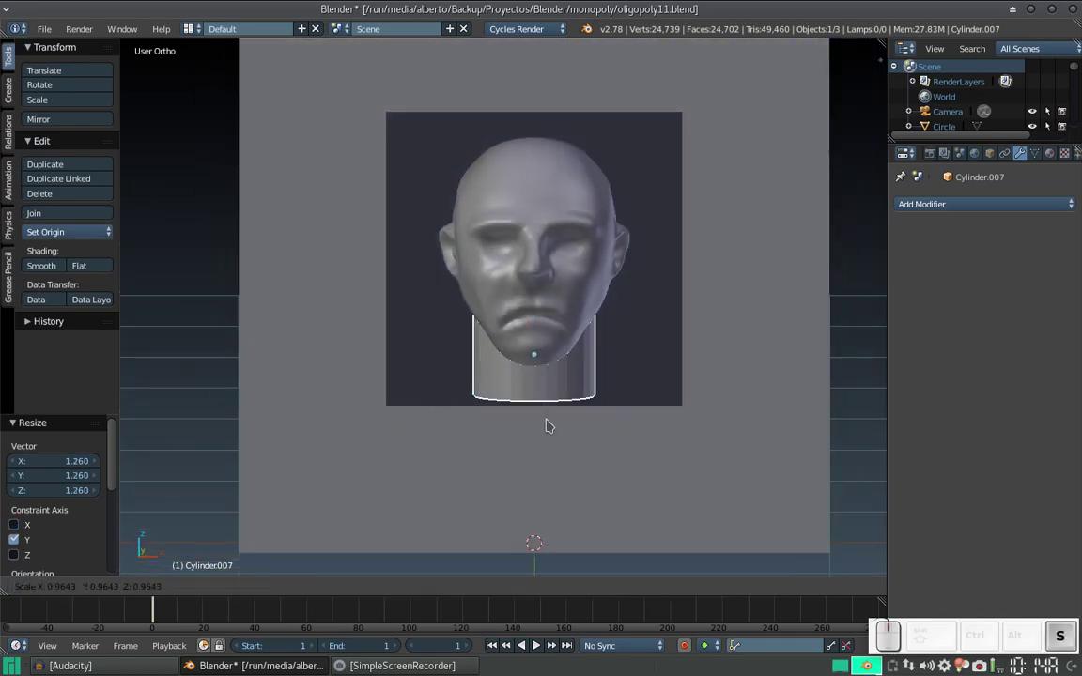
click(548, 422)
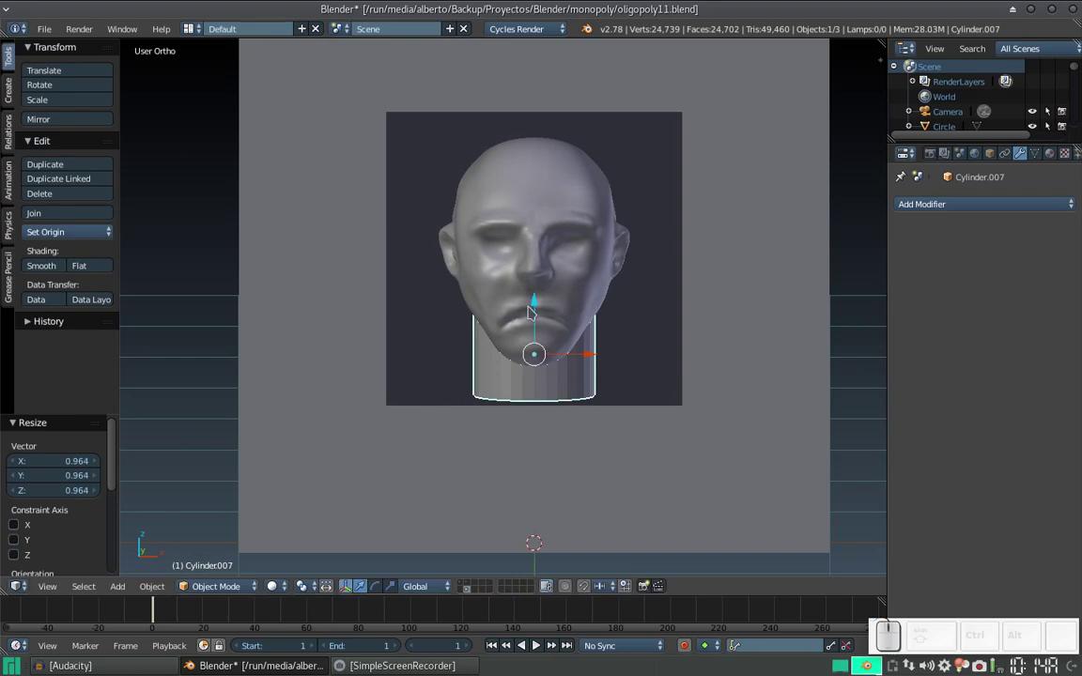
drag(540, 308, 563, 282)
middle_click(563, 281)
scroll(up, 3)
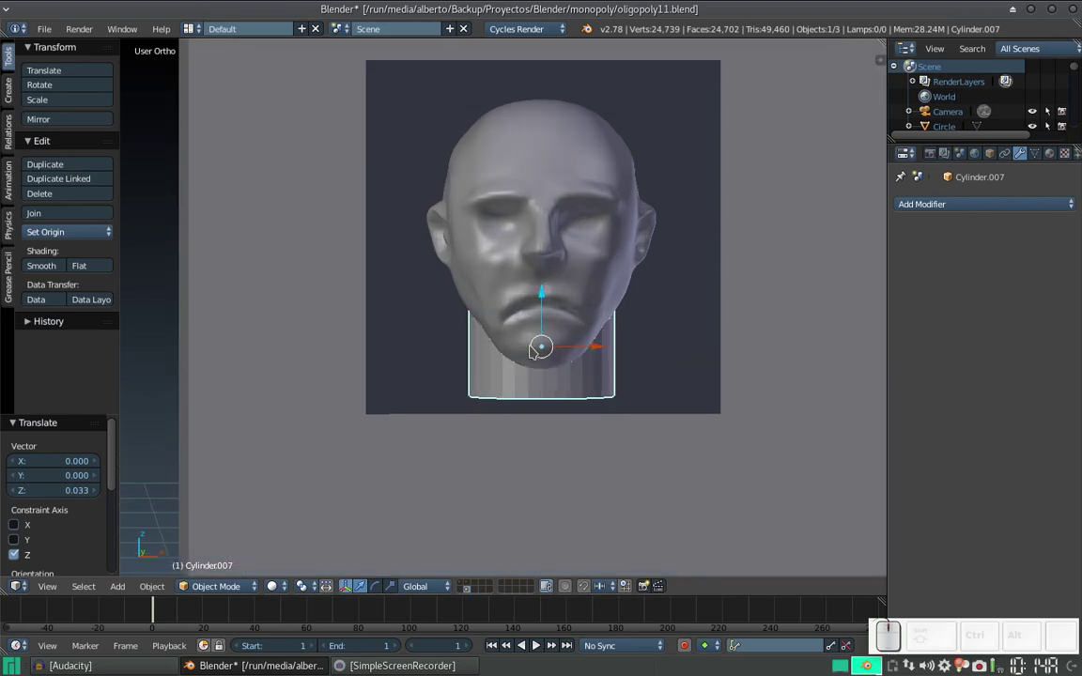
Add a cube, shrink it, lower it below the neck and flatten its depth as the base
key(shift+a)
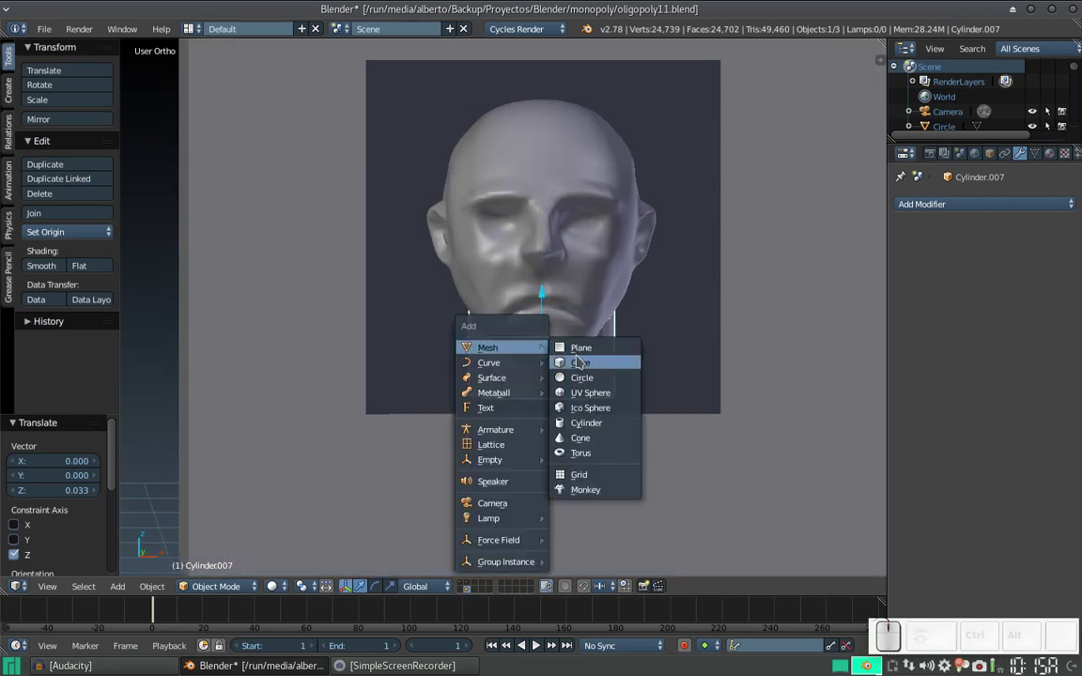
click(582, 359)
key(s)
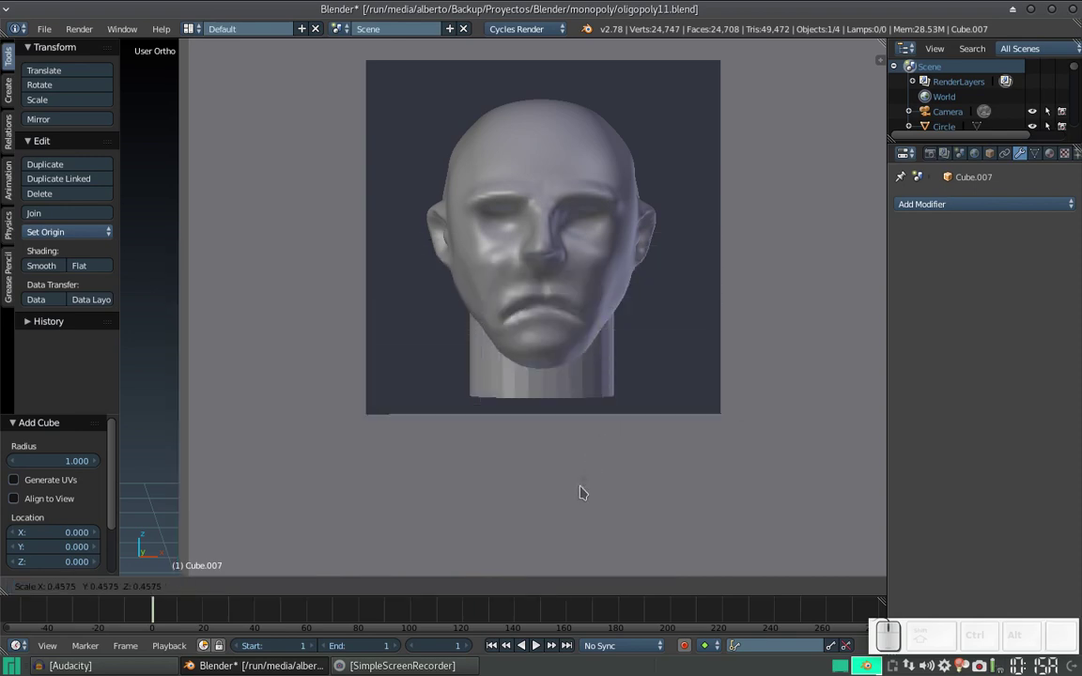
click(583, 486)
drag(541, 556, 556, 466)
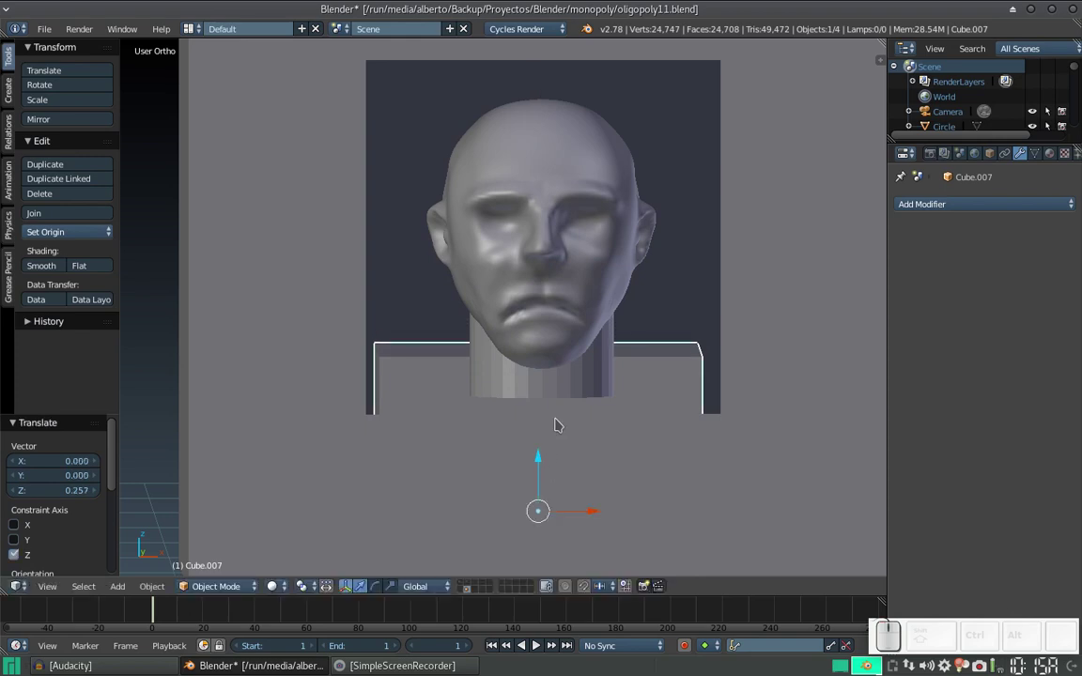
drag(574, 415, 583, 443)
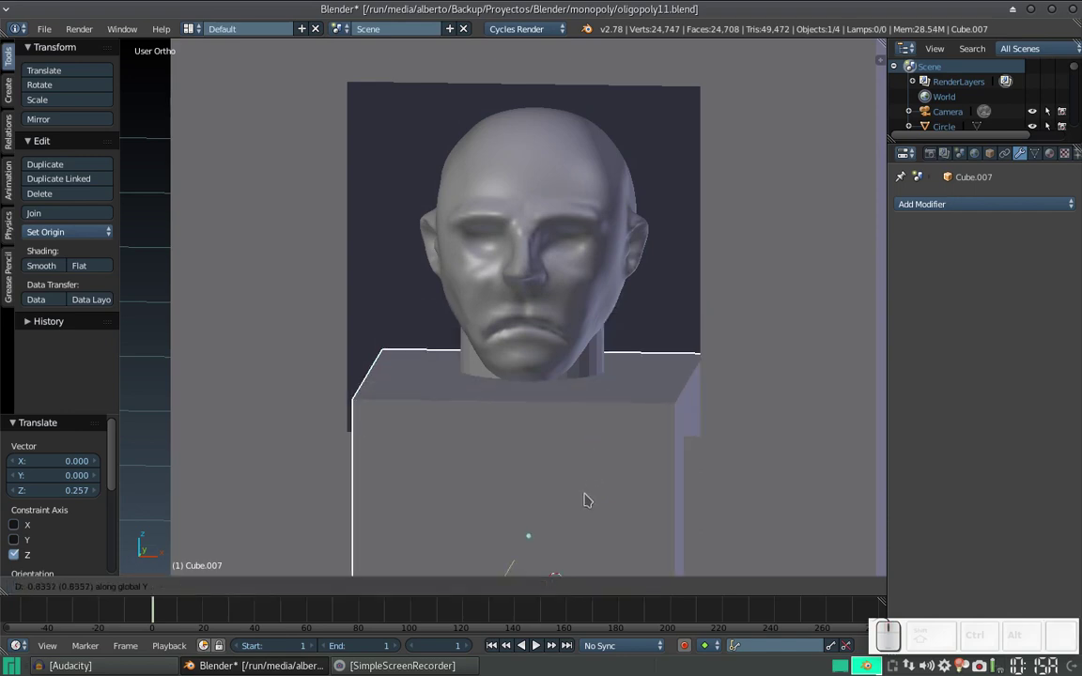
click(599, 484)
key(s)
key(y)
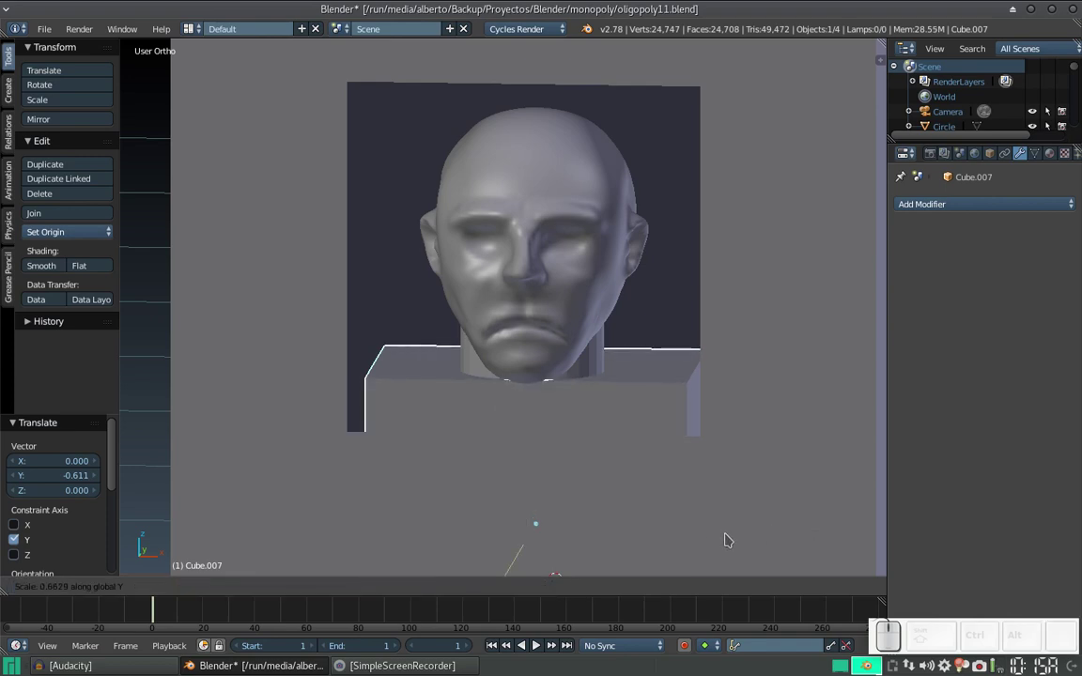
click(726, 535)
Orbit around to inspect the base from below and select the base cube
drag(642, 493, 602, 498)
middle_click(592, 524)
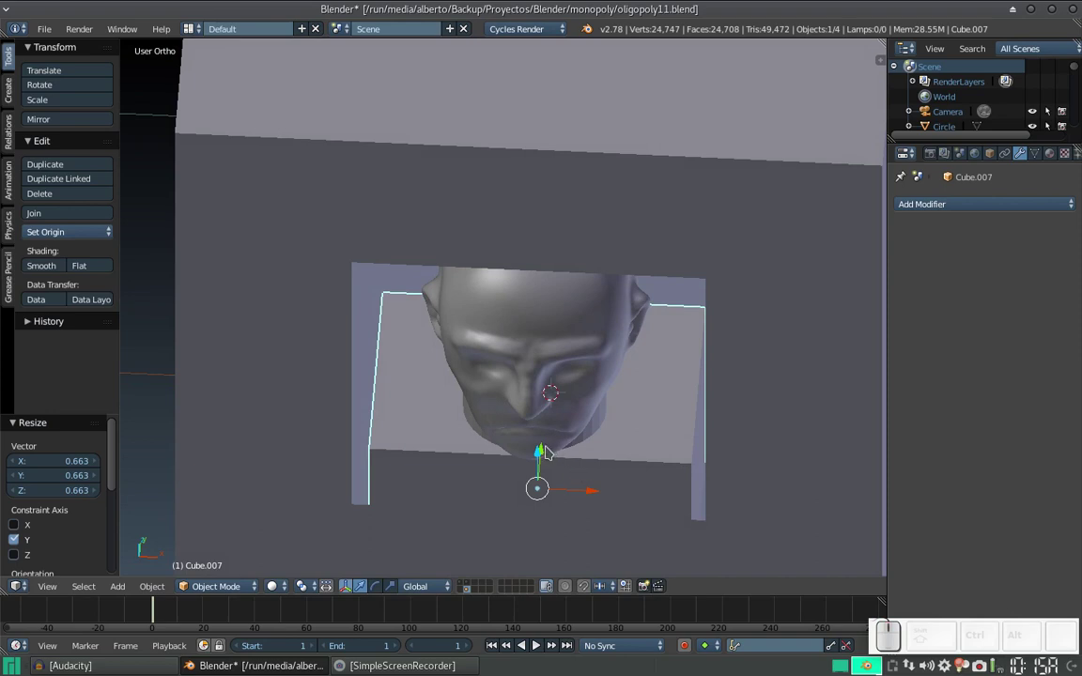
drag(548, 447, 562, 476)
drag(563, 476, 554, 248)
drag(581, 286, 575, 344)
right_click(572, 351)
right_click(566, 262)
drag(535, 360, 540, 358)
drag(540, 358, 582, 310)
drag(622, 304, 616, 290)
scroll(up, 3)
right_click(499, 387)
Subdivide the base cube with three cuts in Edit Mode and return to Object Mode
key(Tab)
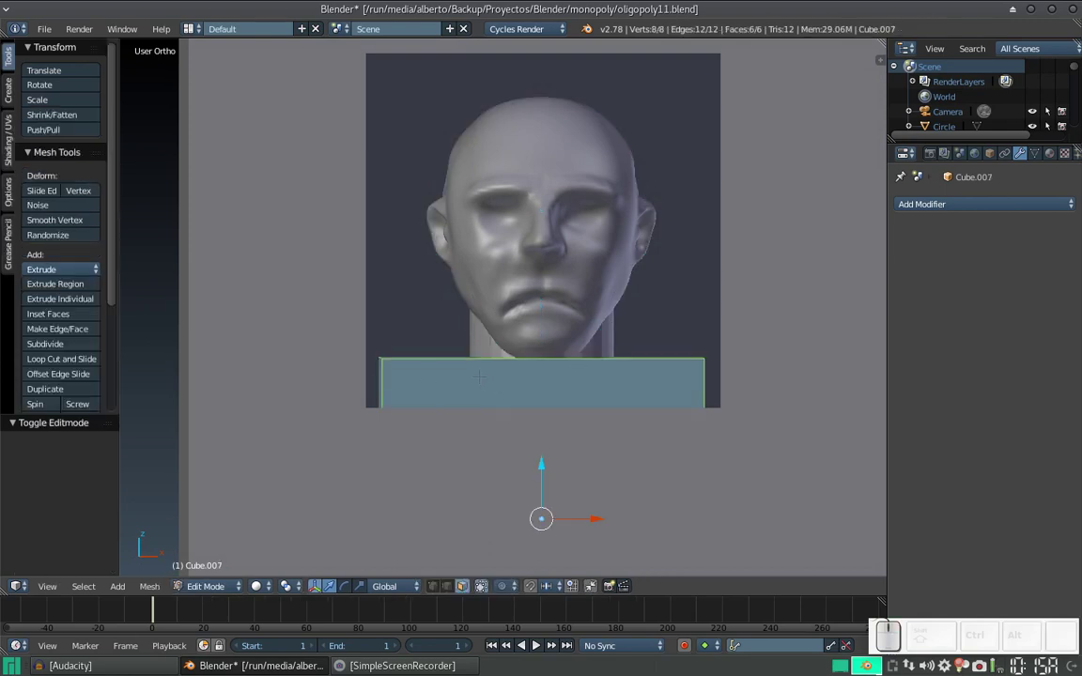
key(w)
click(527, 293)
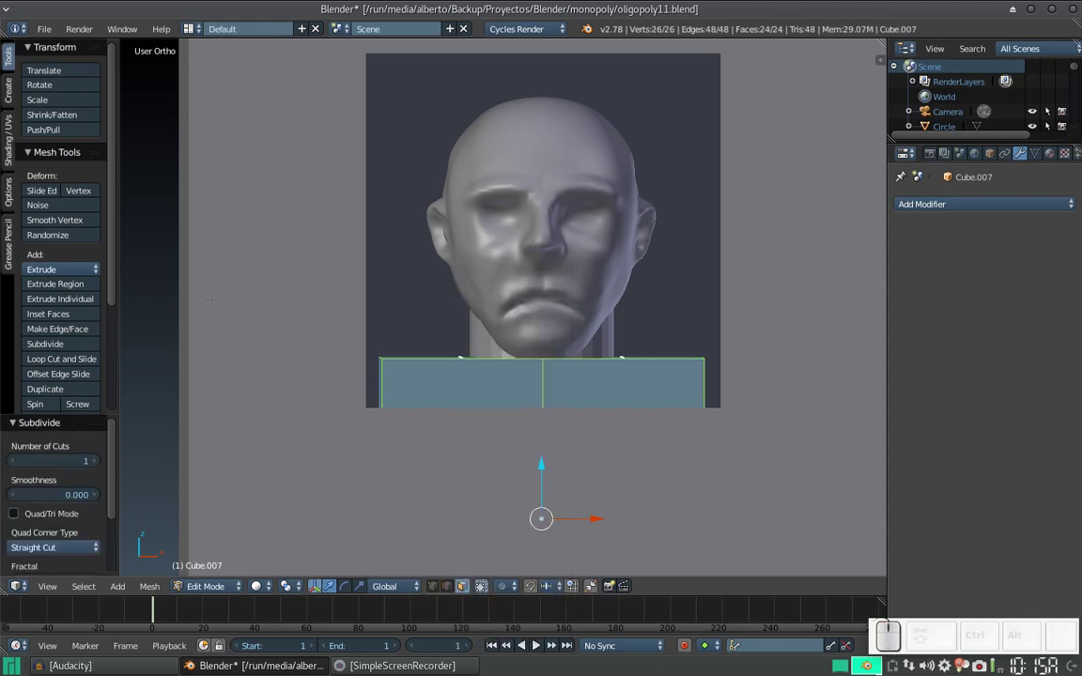
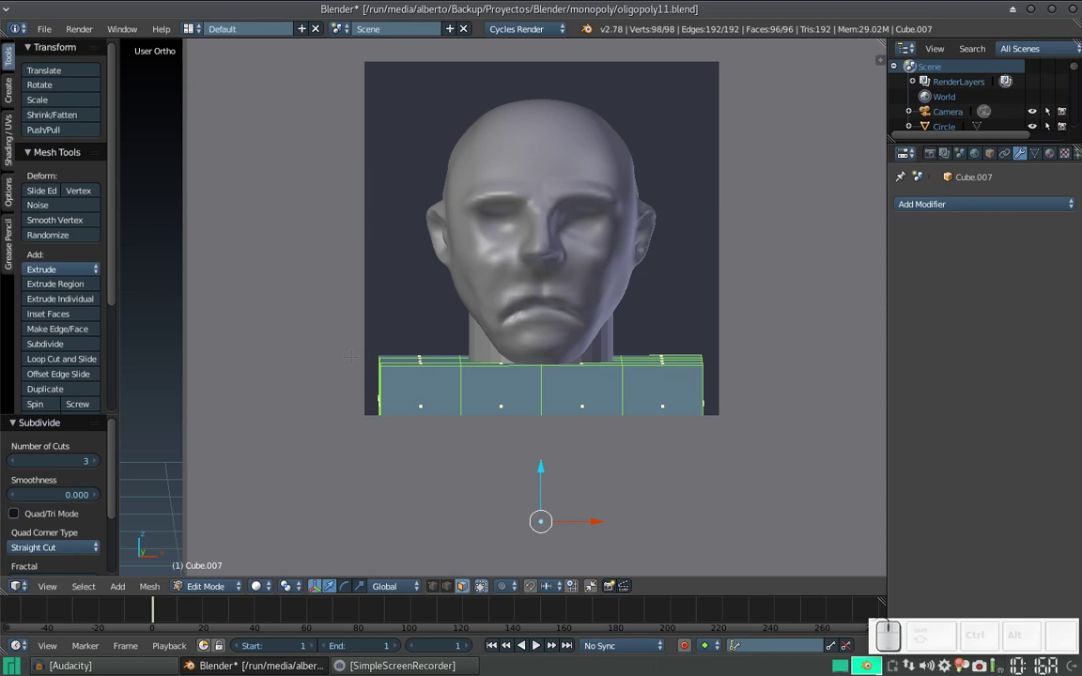
key(Tab)
Hide the backdrop panel, switch to front ortho view, and hide it again after unhiding
right_click(282, 239)
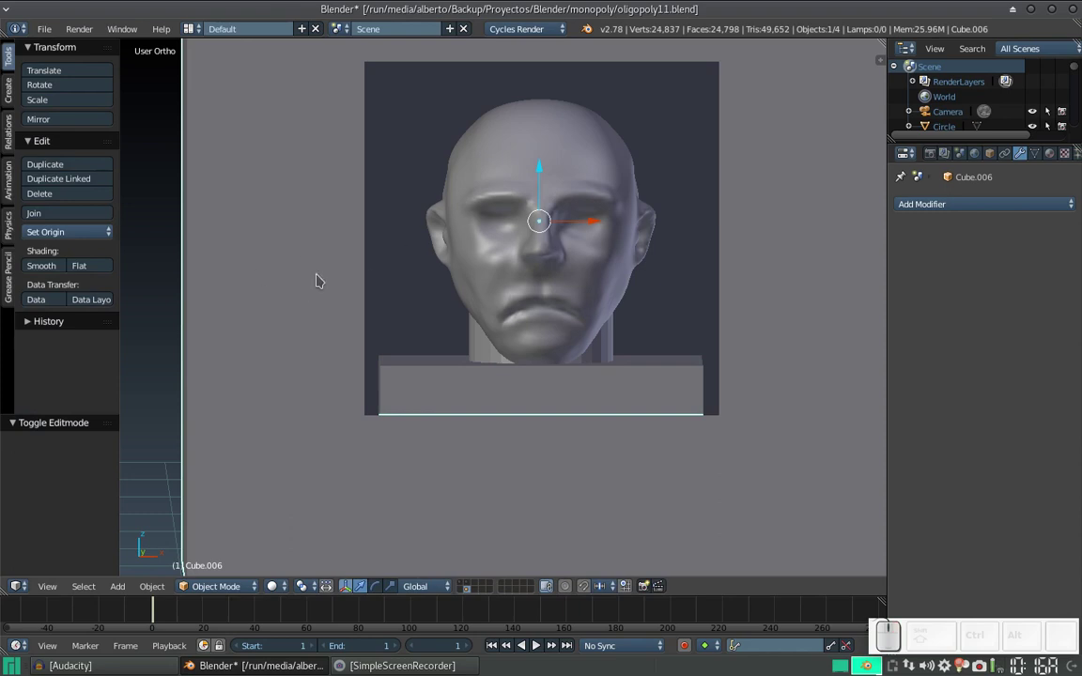
key(h)
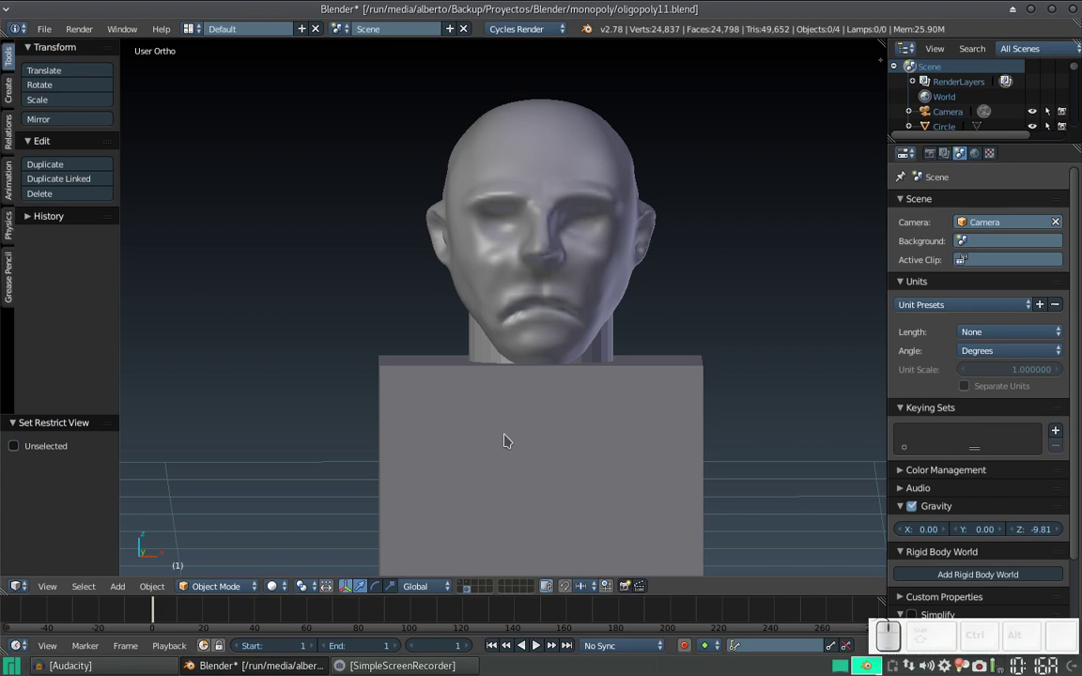
key(alt+h)
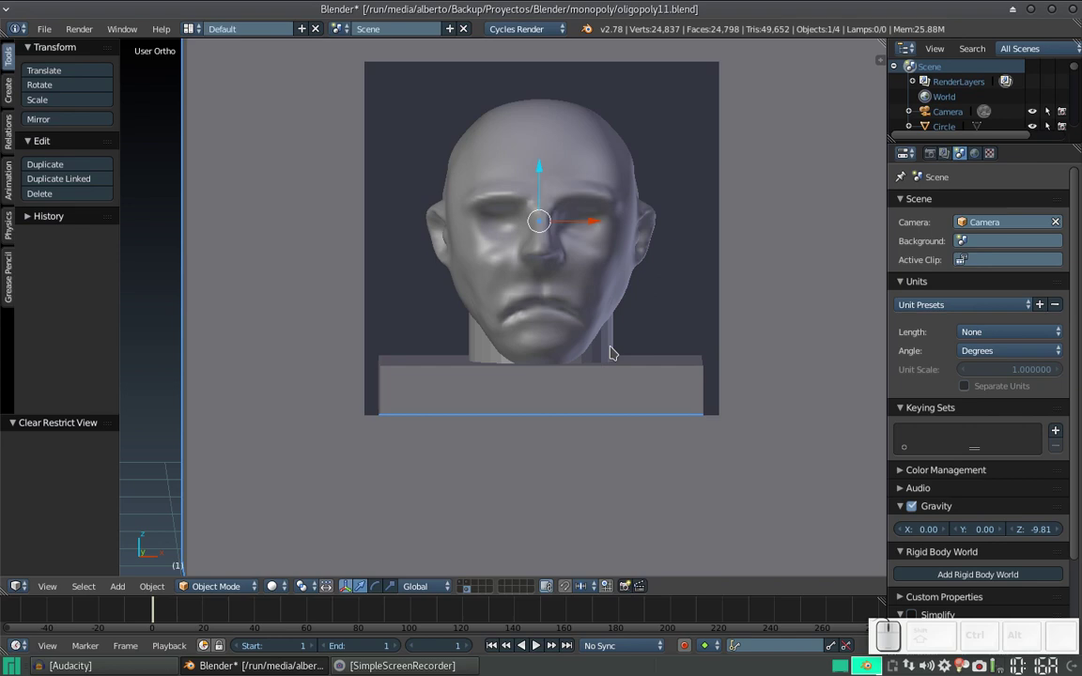
key(KP_1)
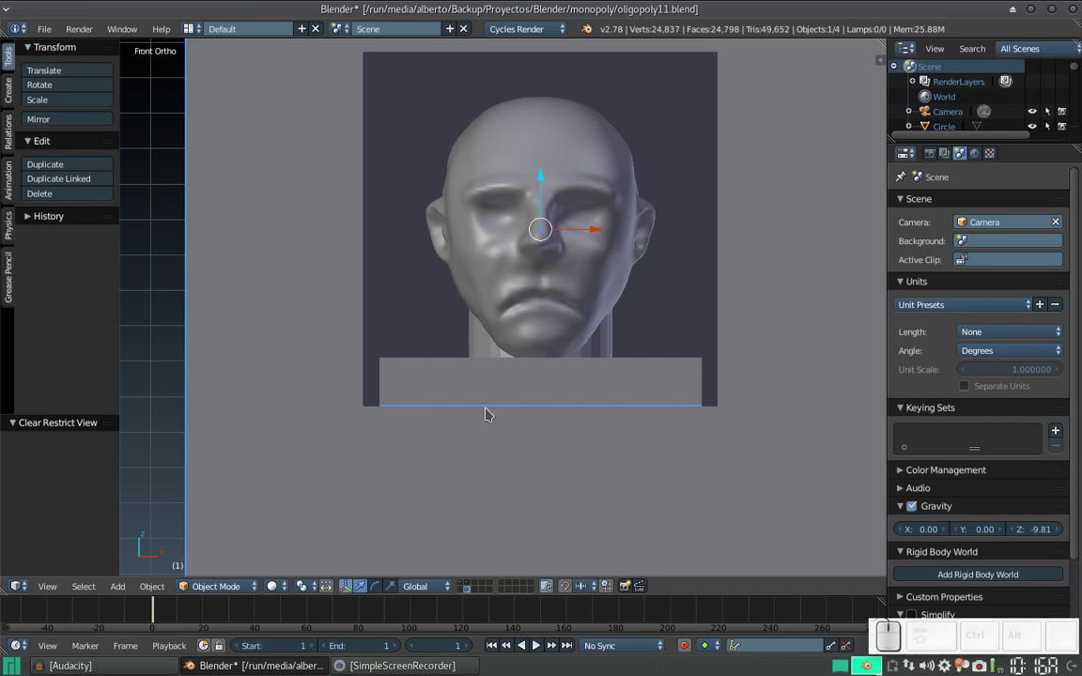
key(h)
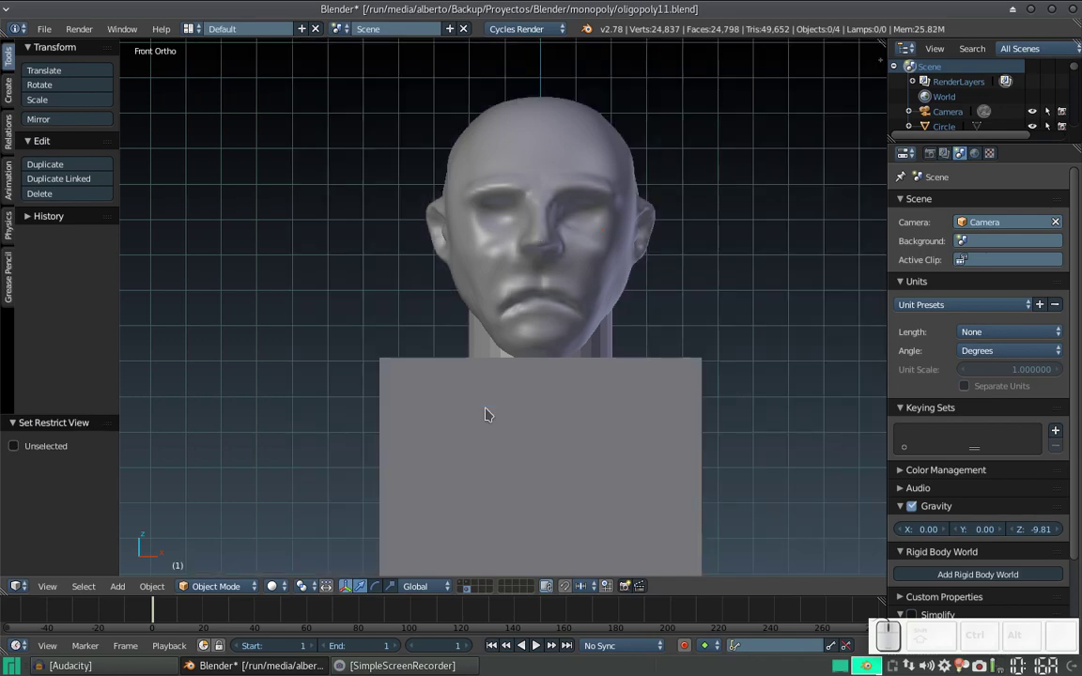
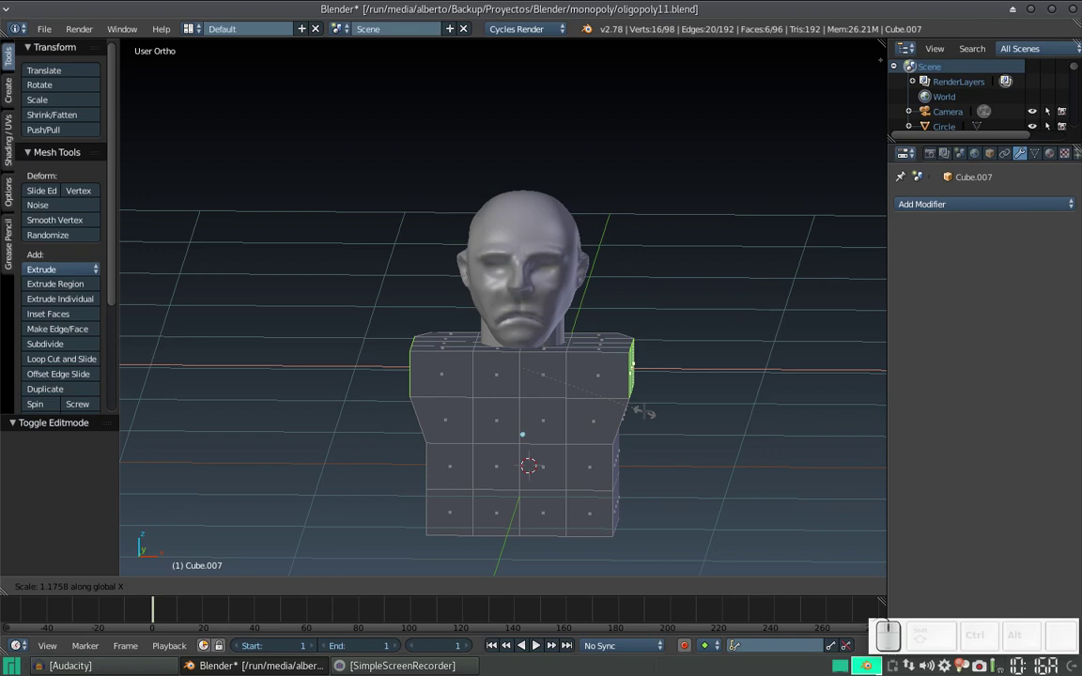
Cancel the sideways stretch and an X-axis extrude of the top row, then undo
key(Escape)
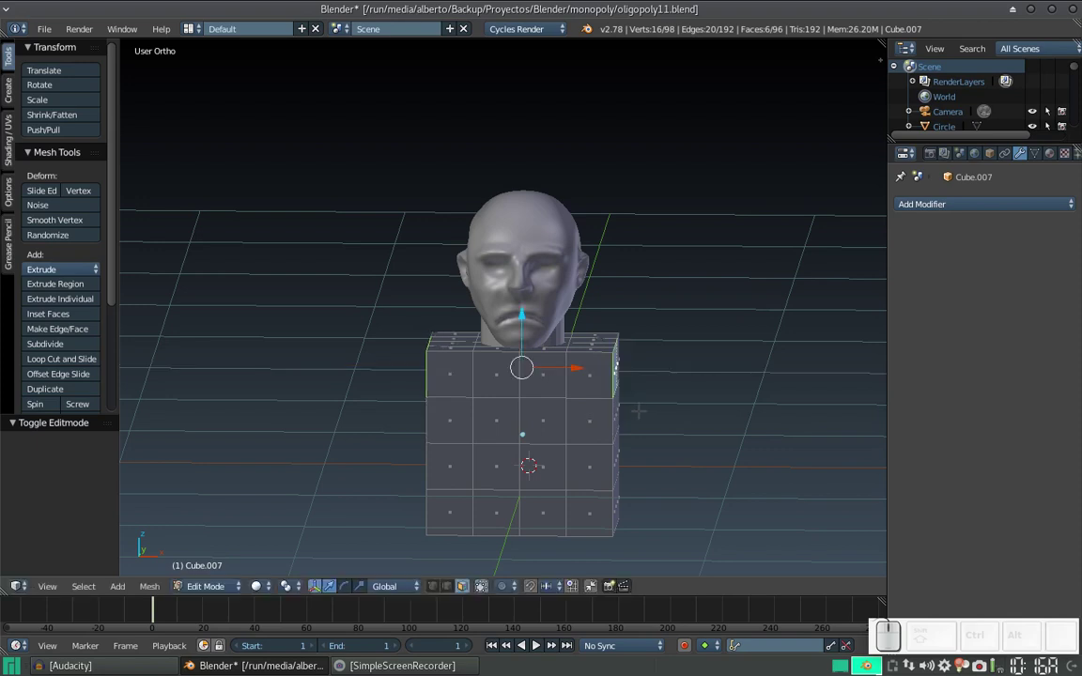
key(e)
key(x)
key(Escape)
key(ctrl+z)
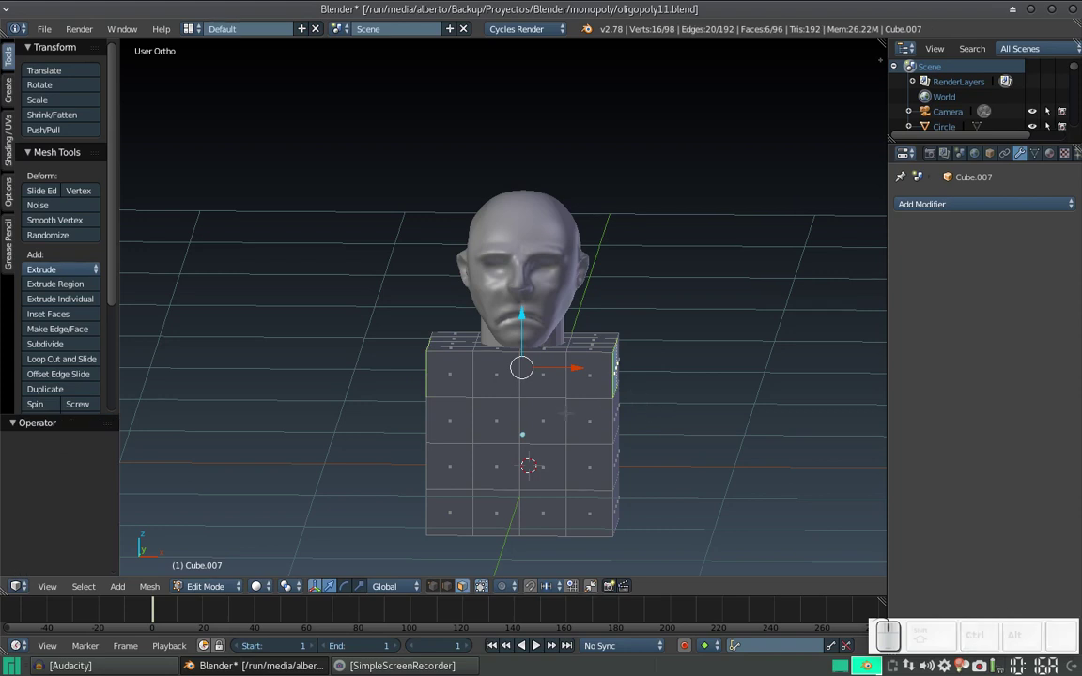
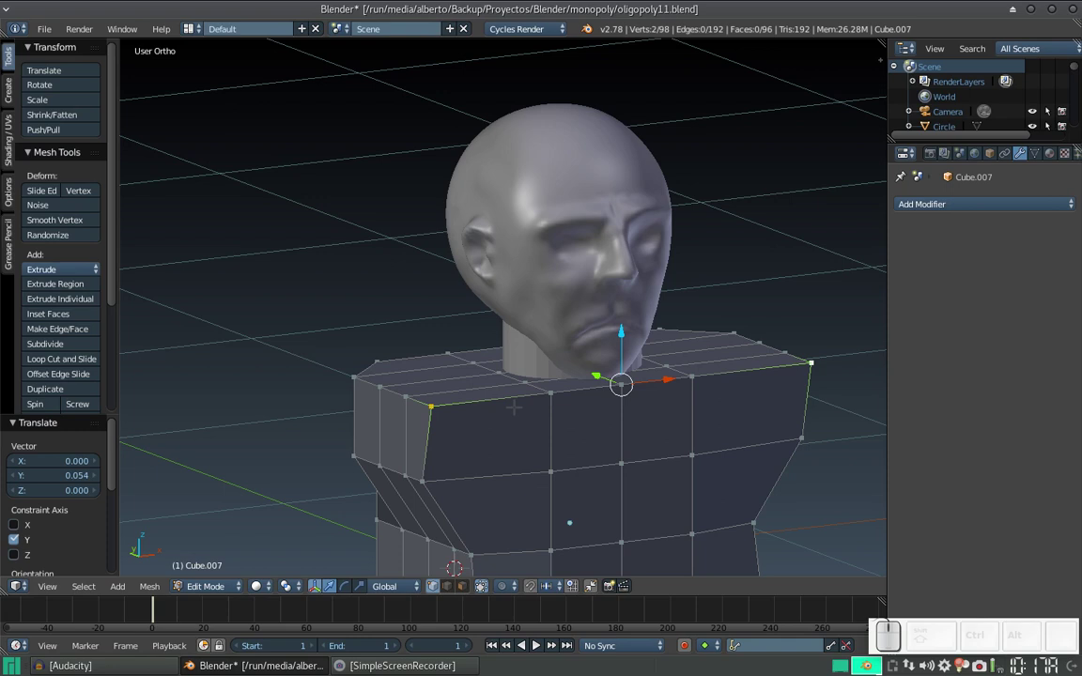
Drag the top shoulder vertices outward along Y with an enlarged proportional-editing falloff
key(o)
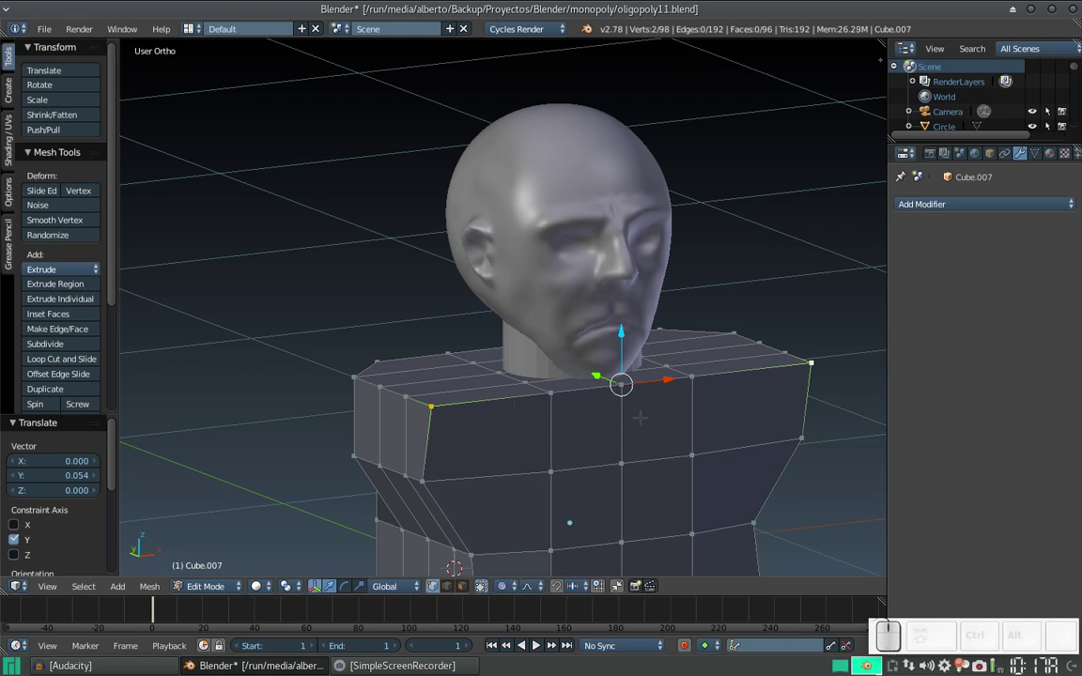
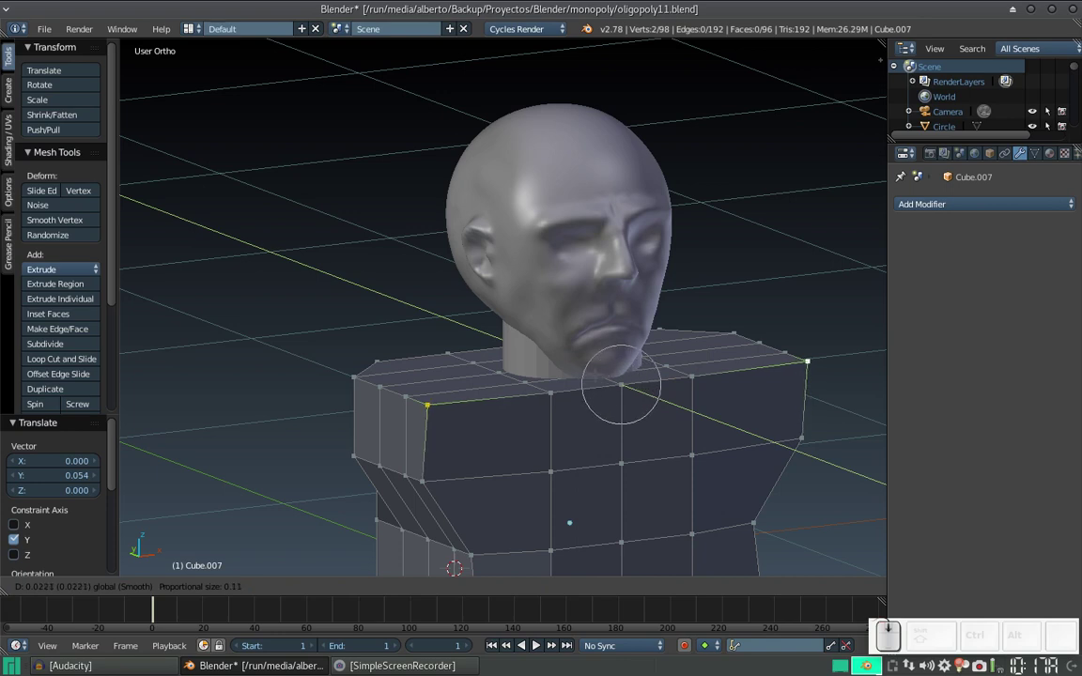
scroll(down, 3)
scroll(down, 3)
scroll(down, 3)
scroll(down, 3)
scroll(down, 3)
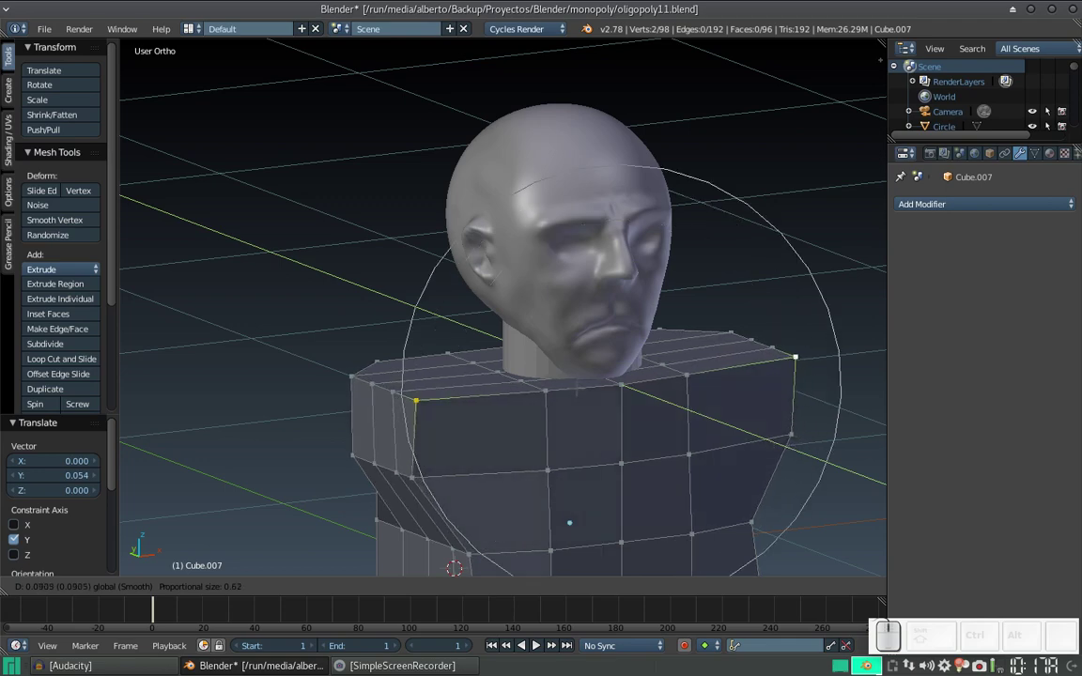
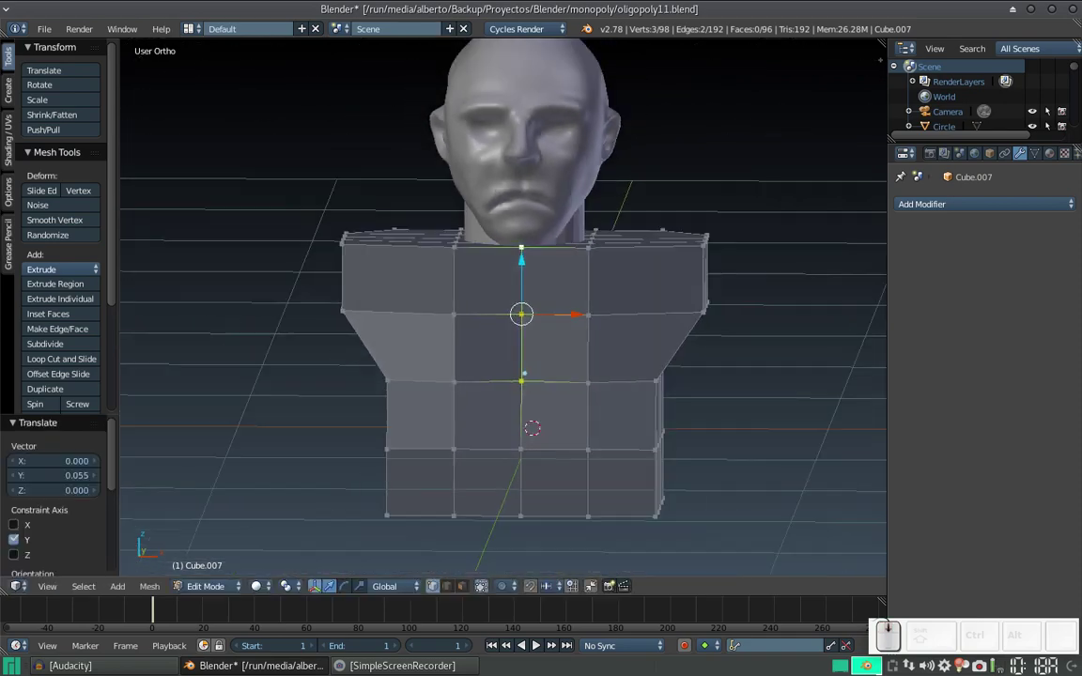
Return the torso to Object Mode and give it a level-2 Subdivision Surface
key(Tab)
scroll(down, 3)
drag(552, 298, 555, 300)
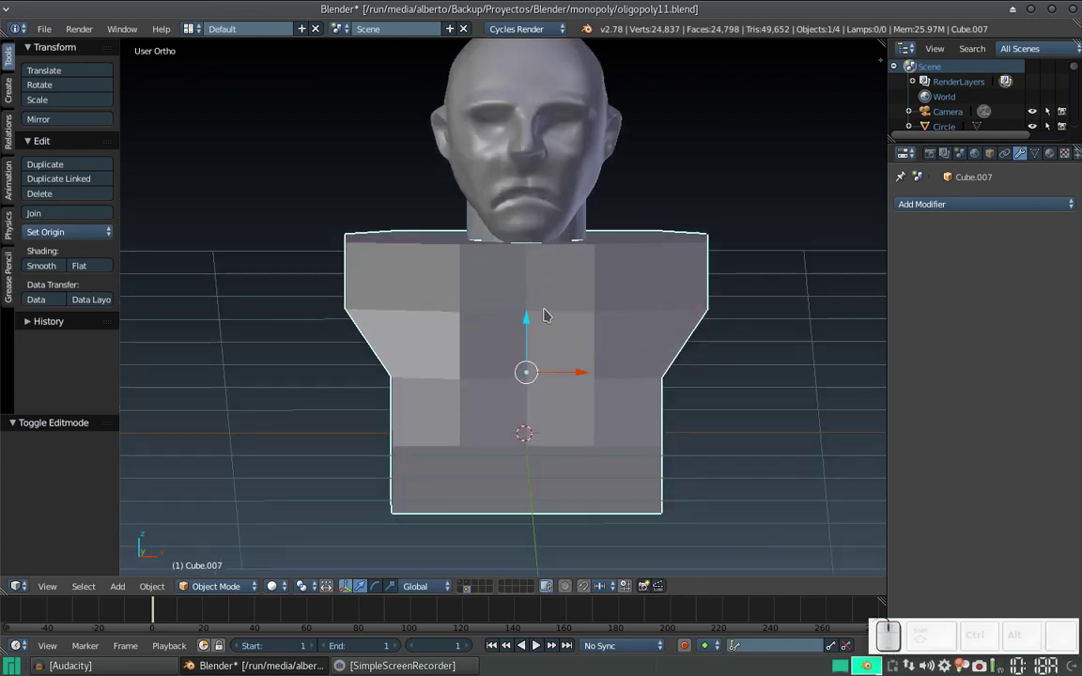
key(ctrl+2)
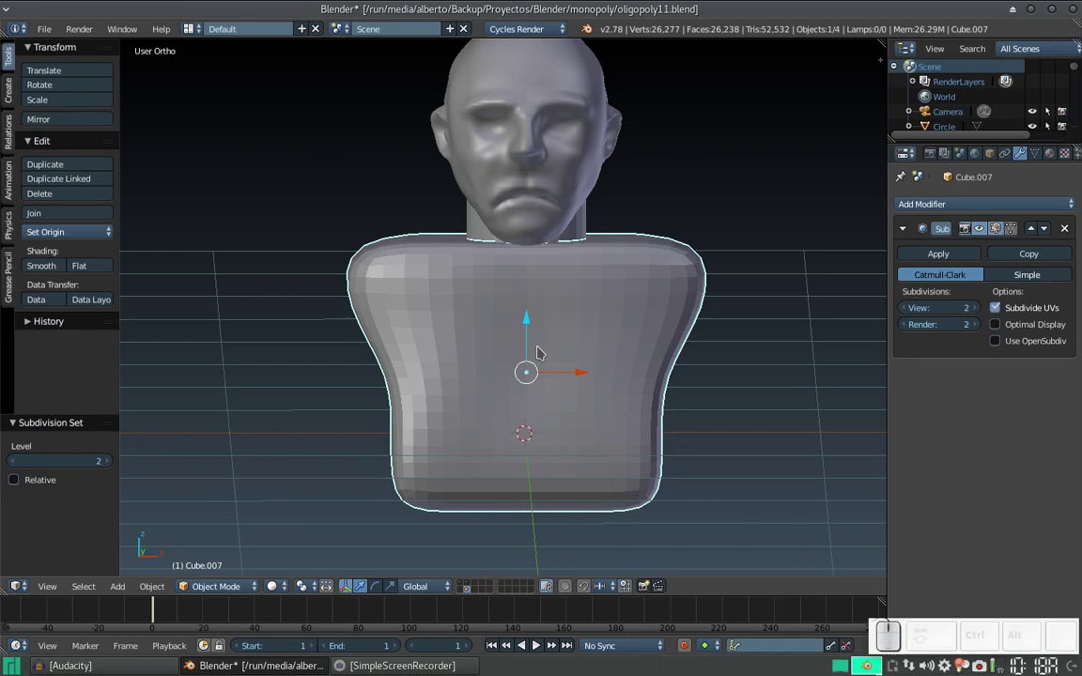
Reveal the hidden objects, then hide the backdrop block to isolate the neck cylinder
key(alt+h)
scroll(down, 3)
drag(574, 315, 580, 307)
scroll(up, 3)
click(603, 310)
scroll(down, 3)
drag(599, 316, 617, 298)
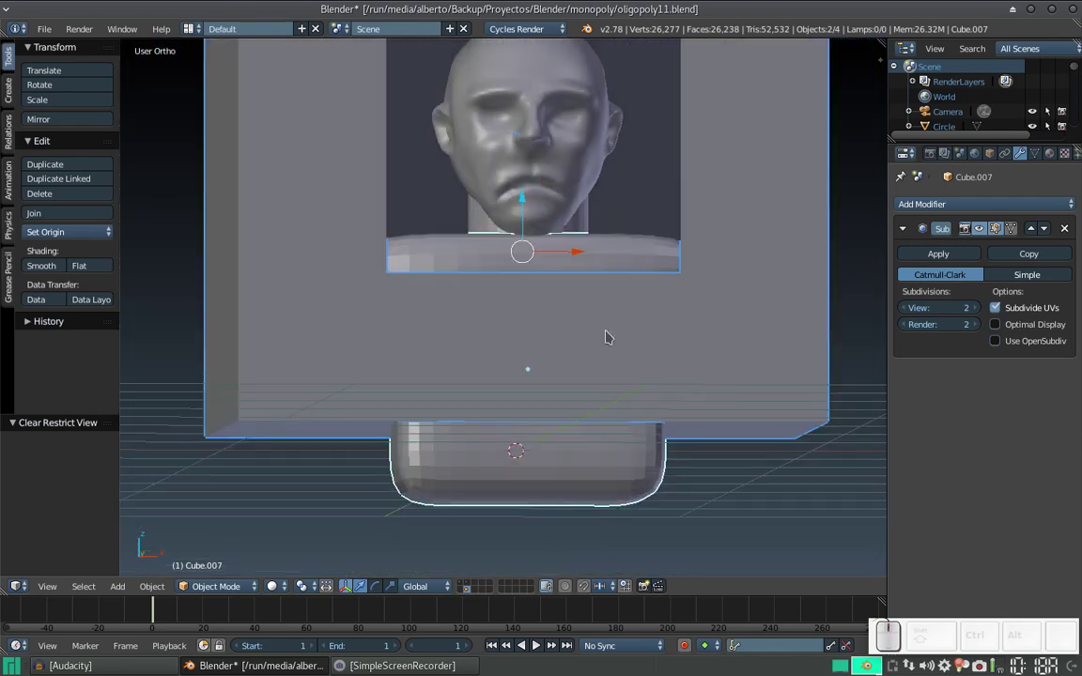
key(h)
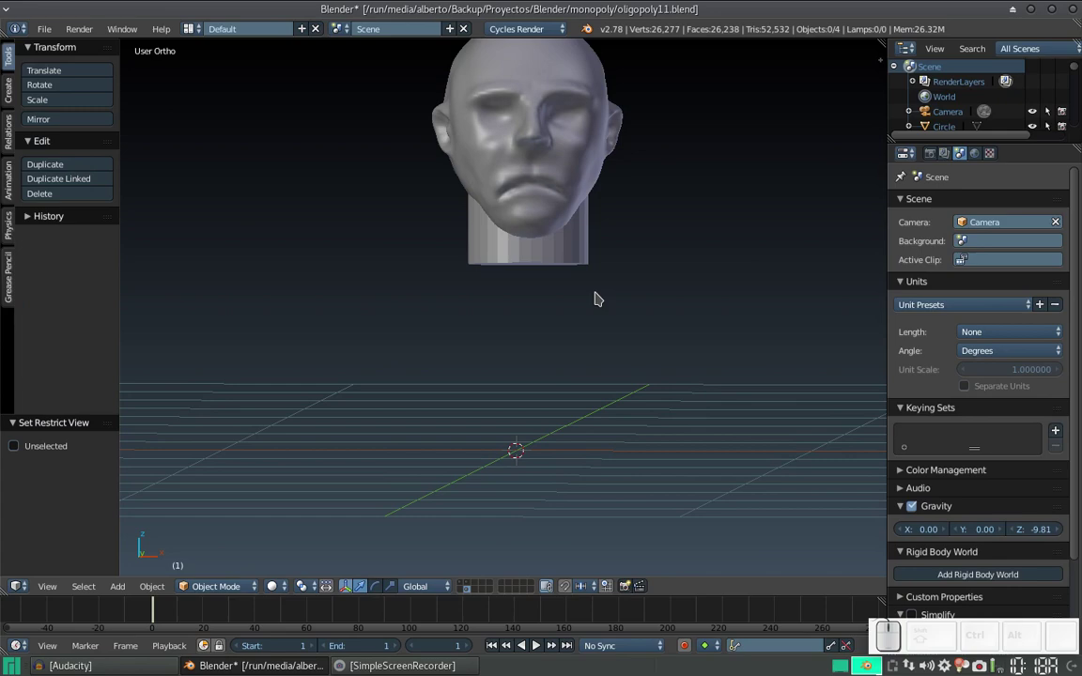
key(alt+h)
right_click(645, 323)
key(h)
drag(637, 322, 606, 323)
Select the neck cylinder and set its shading to Smooth from the Tools panel
right_click(562, 378)
click(50, 264)
right_click(490, 225)
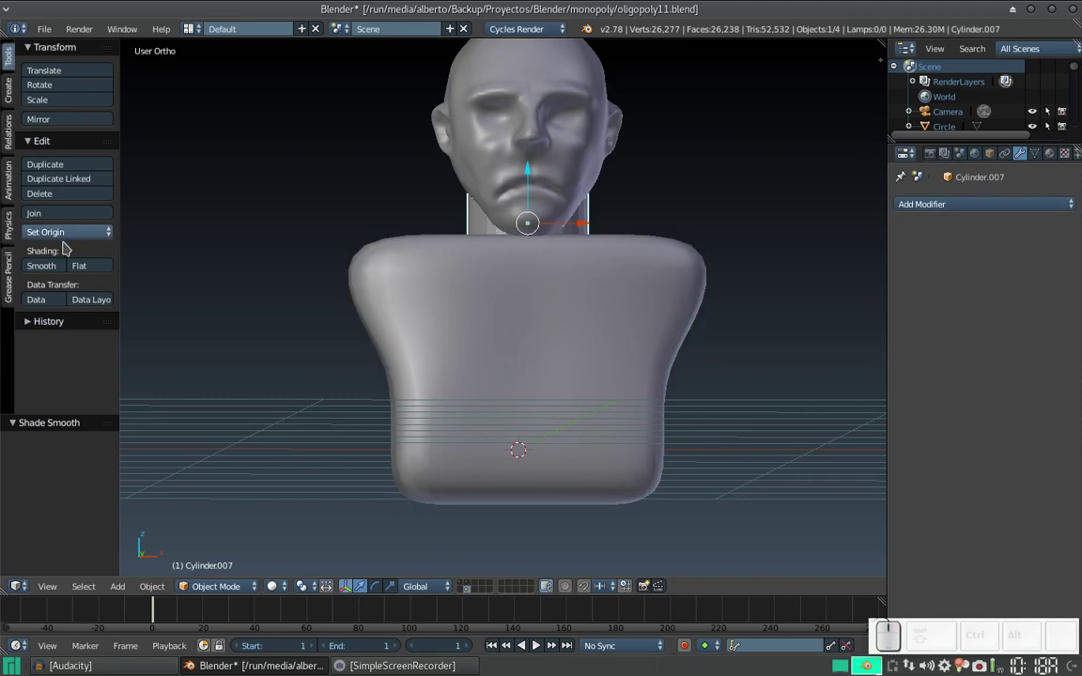
click(39, 265)
drag(509, 250, 508, 227)
scroll(up, 3)
scroll(down, 3)
drag(423, 286, 335, 487)
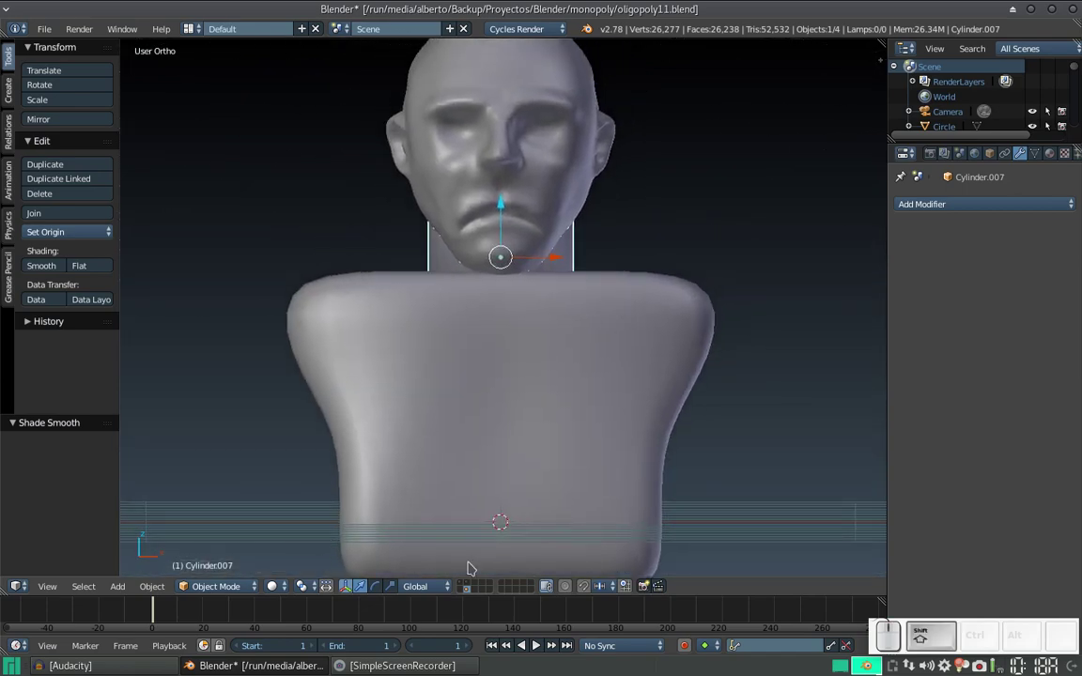
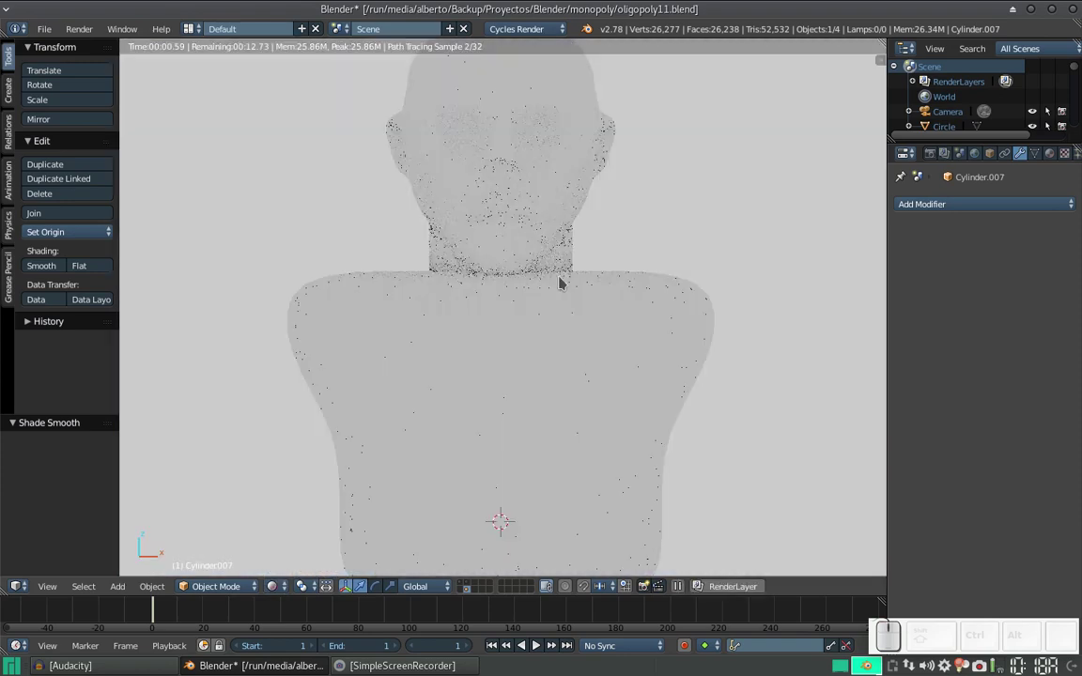
scroll(down, 3)
drag(630, 270, 489, 277)
drag(431, 387, 410, 371)
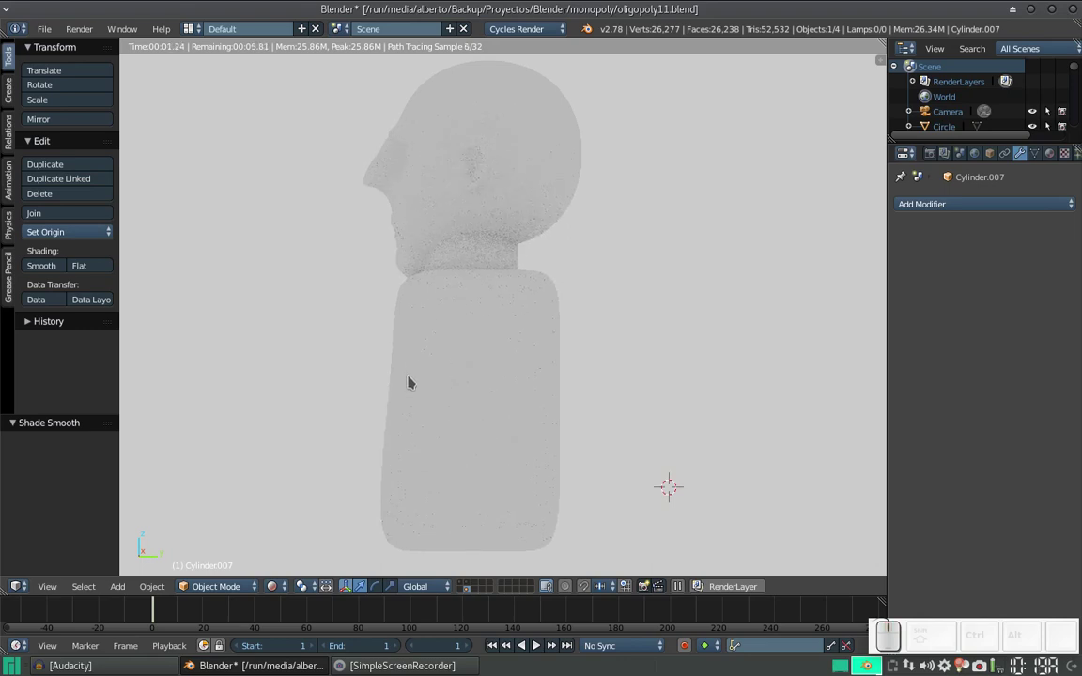
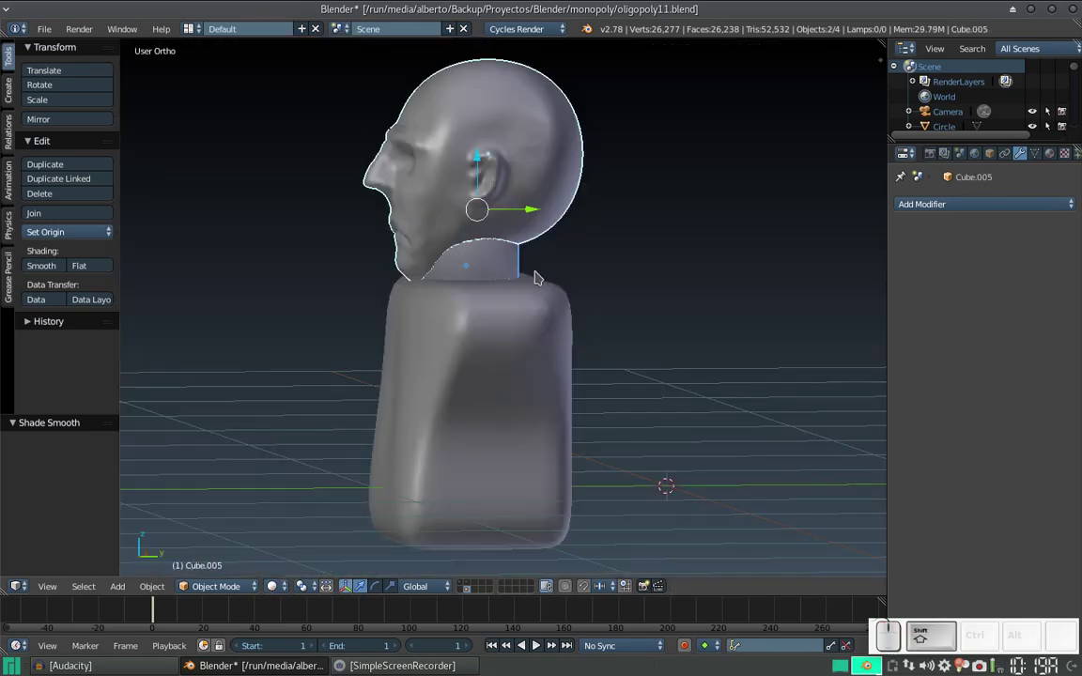
Nudge the head about 0.015 along Y so it sits neatly above the neck
key(r)
key(x)
click(600, 281)
drag(528, 212, 452, 222)
drag(453, 173, 462, 193)
drag(479, 205, 473, 222)
scroll(down, 3)
drag(454, 290, 601, 277)
click(602, 277)
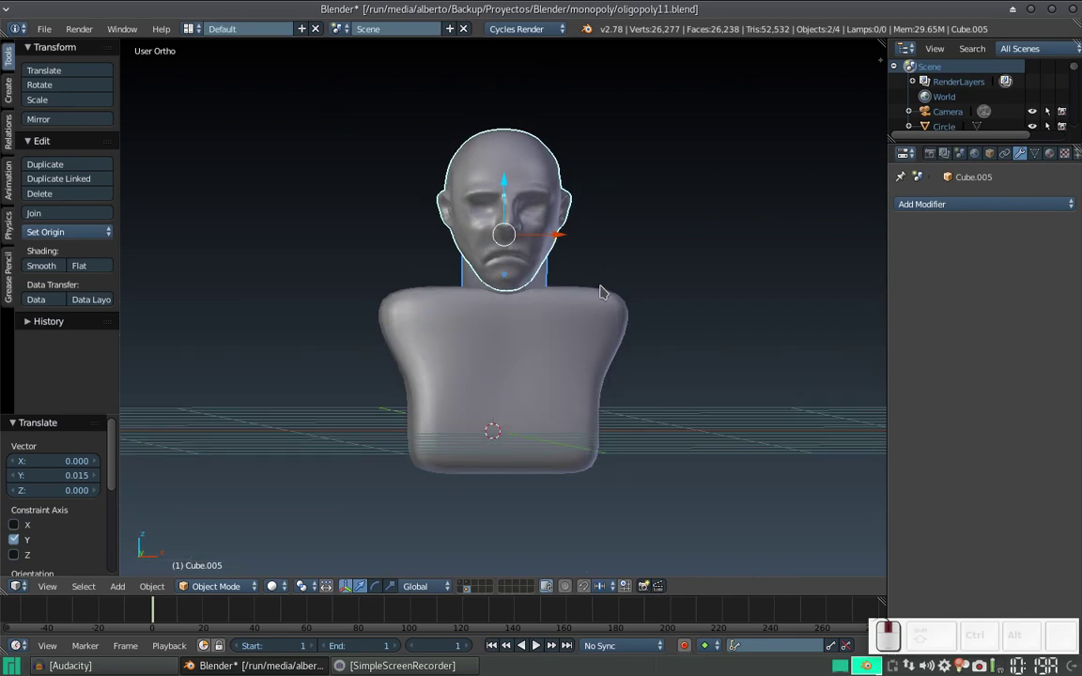
Orbit back to a front view of the bust
middle_click(601, 288)
drag(606, 308, 601, 309)
middle_click(601, 309)
middle_click(604, 306)
scroll(down, 3)
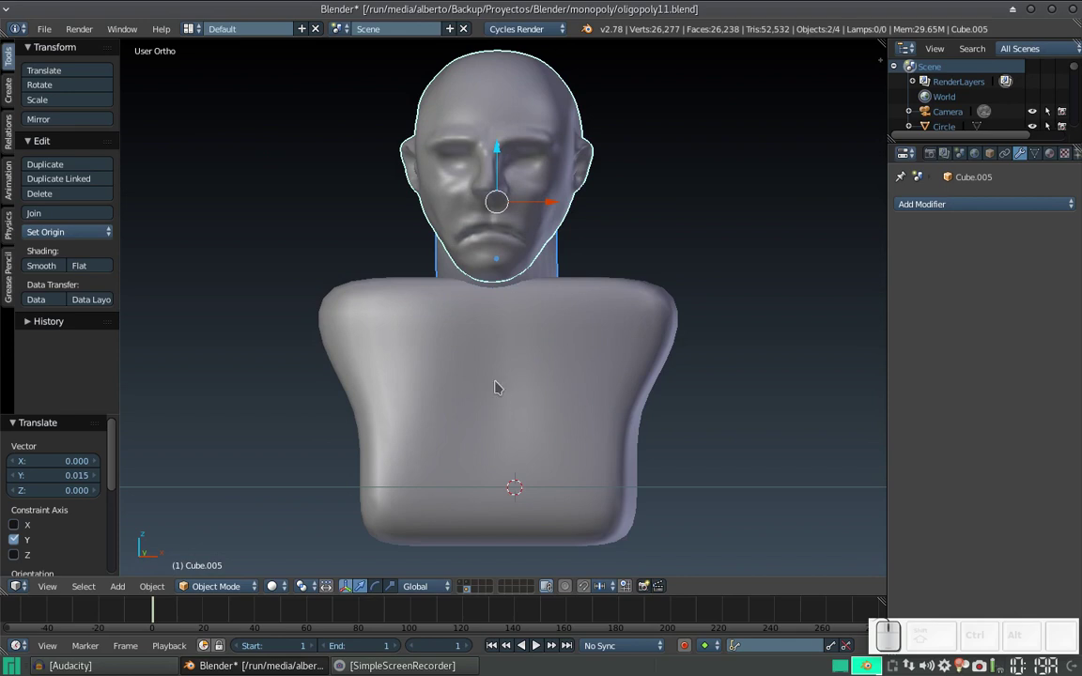
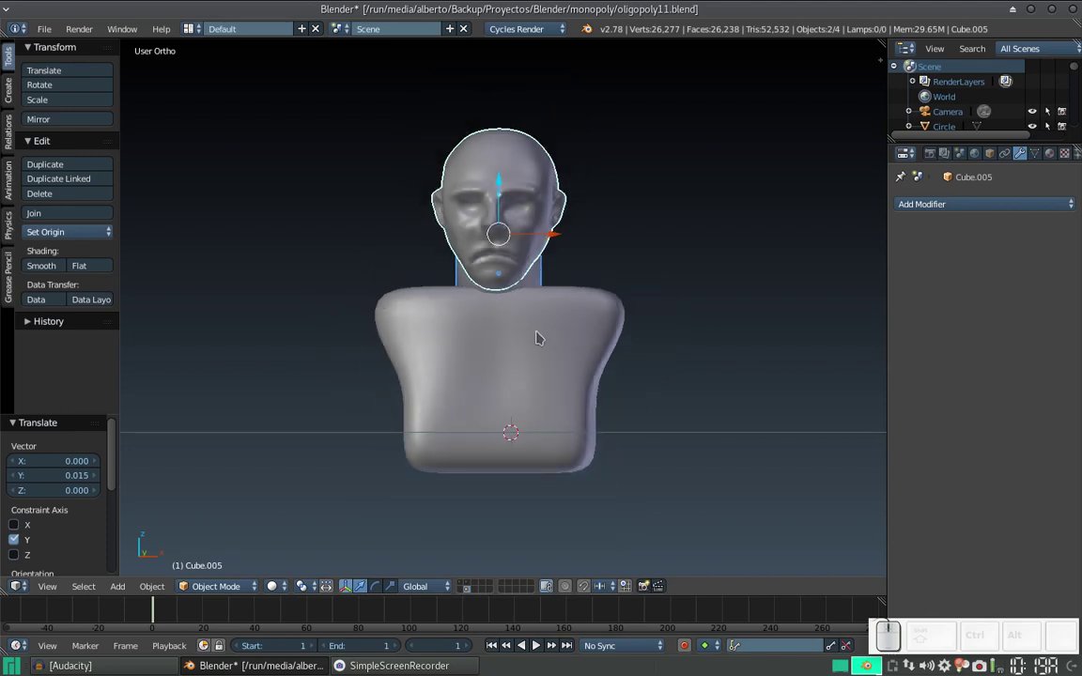
Move the torso's bottom vertex row about 0.283 along Z in Edit Mode, then return to Object Mode
key(alt+h)
drag(539, 386, 486, 434)
right_click(488, 431)
key(Tab)
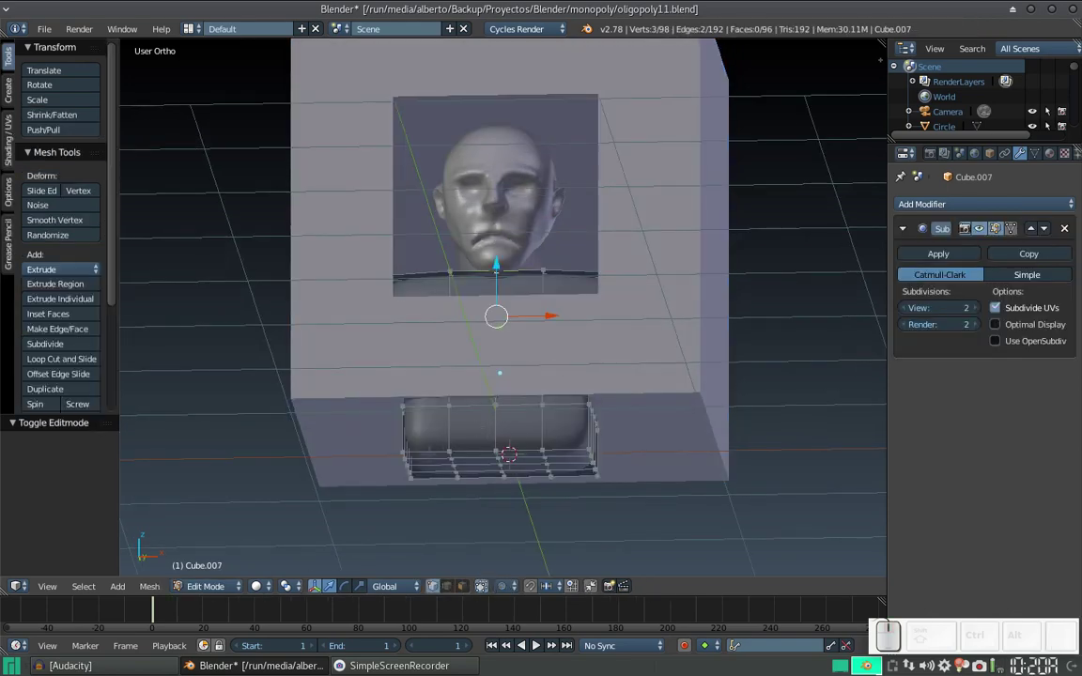
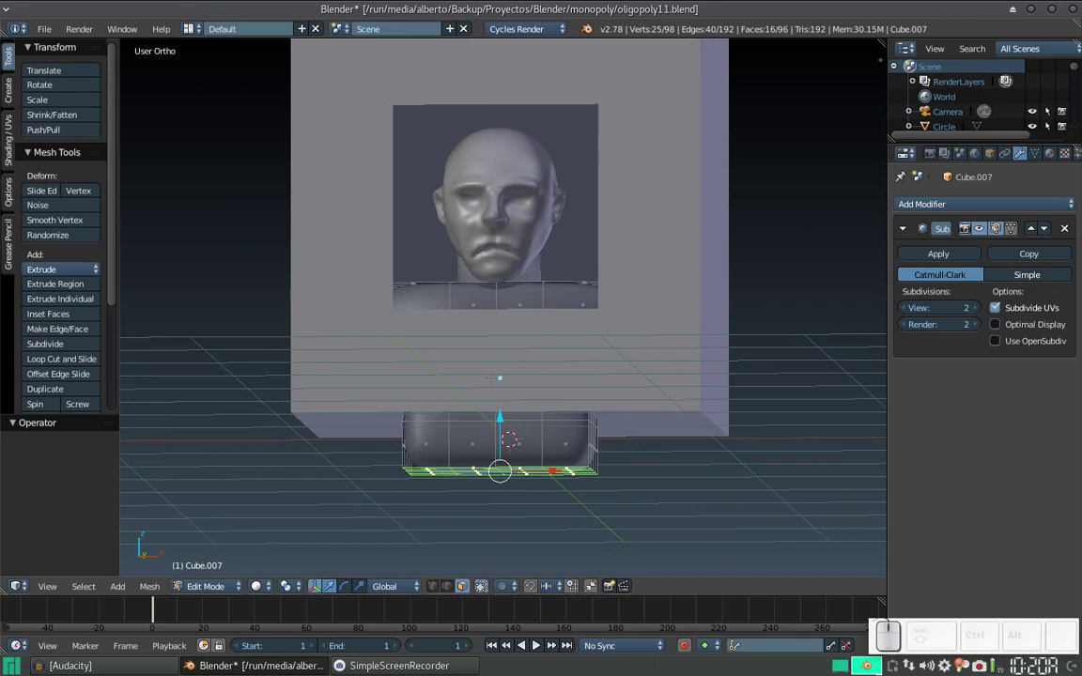
key(o)
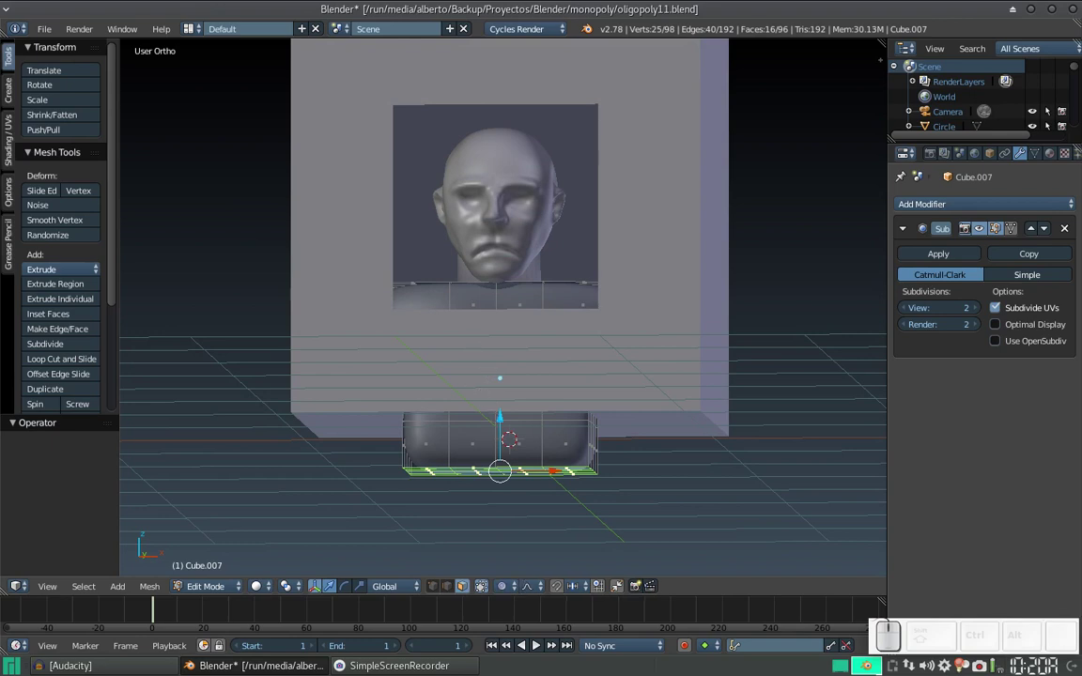
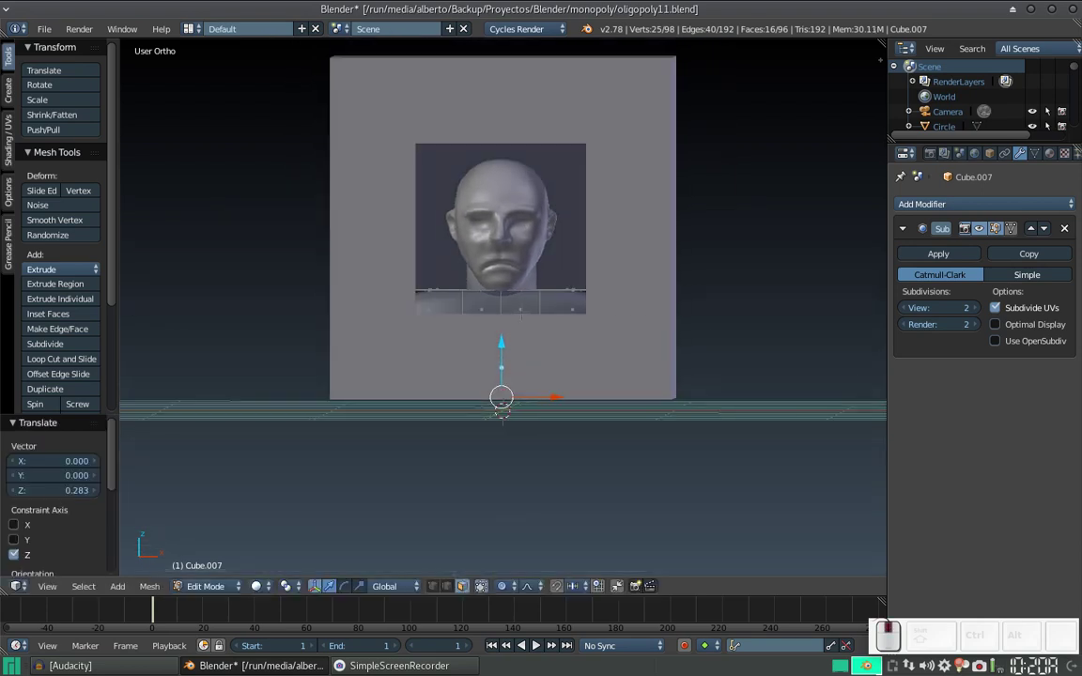
scroll(up, 3)
scroll(down, 3)
key(Tab)
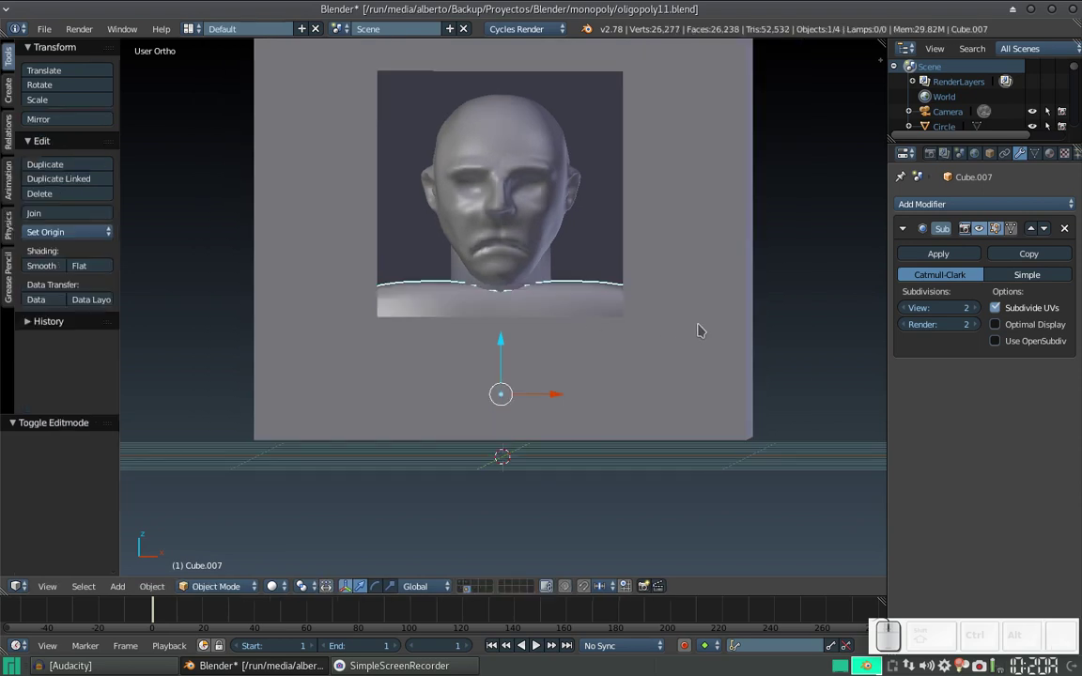
Scale the selected block about 1.152 along X to widen it
right_click(716, 325)
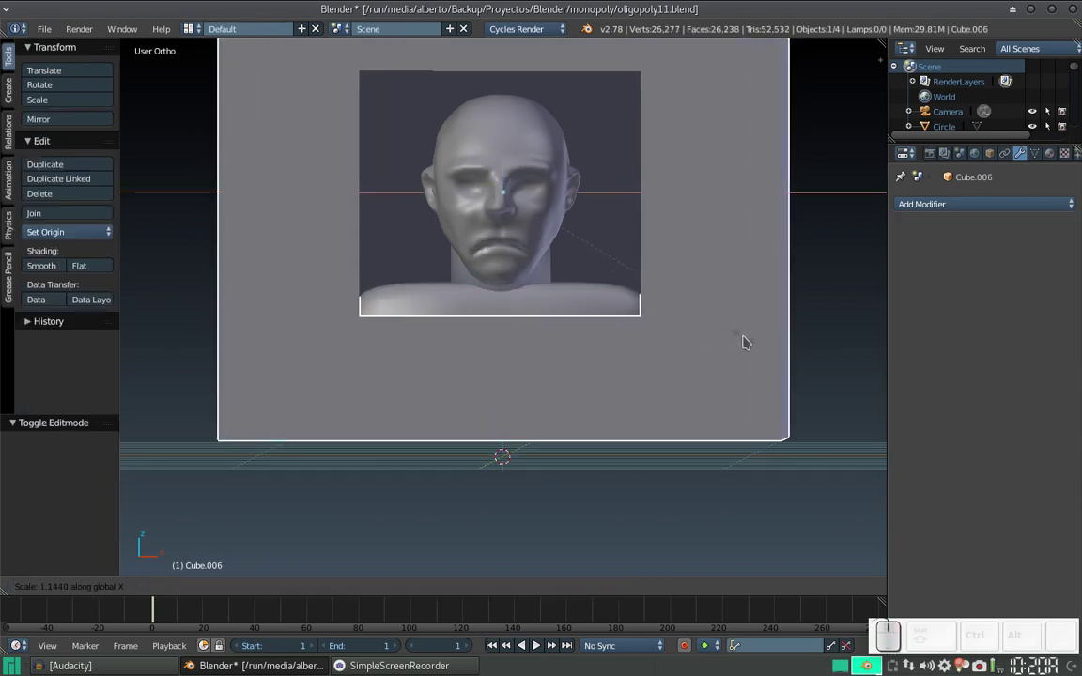
click(749, 336)
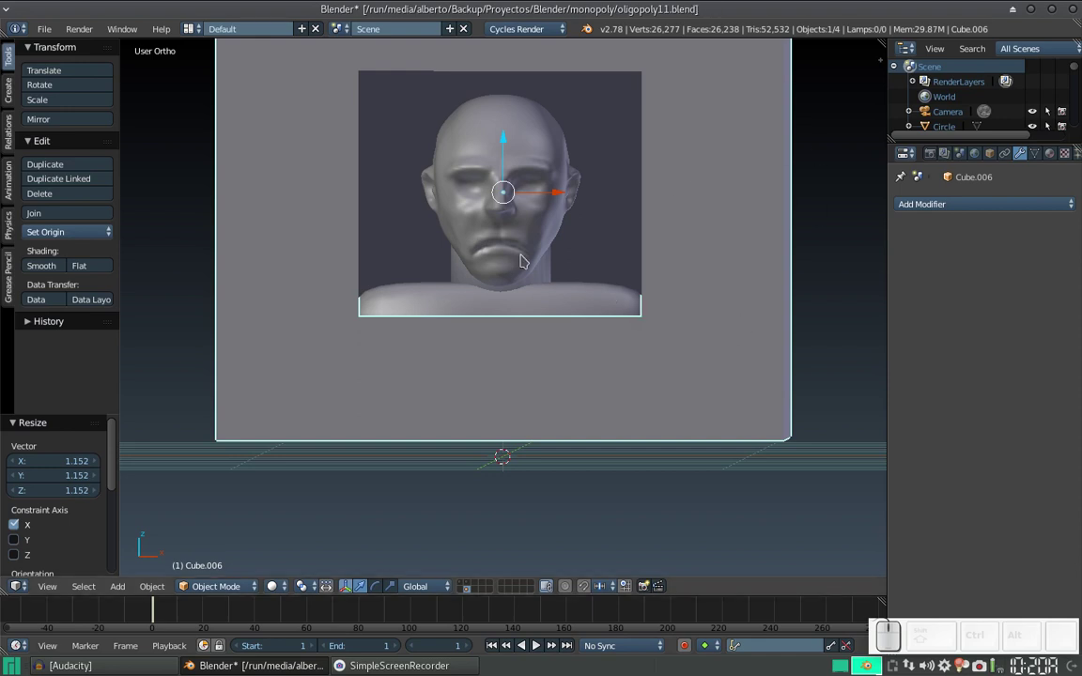
Try subdivision cuts up to 3 and a face fill across the strip, undoing the face
right_click(276, 270)
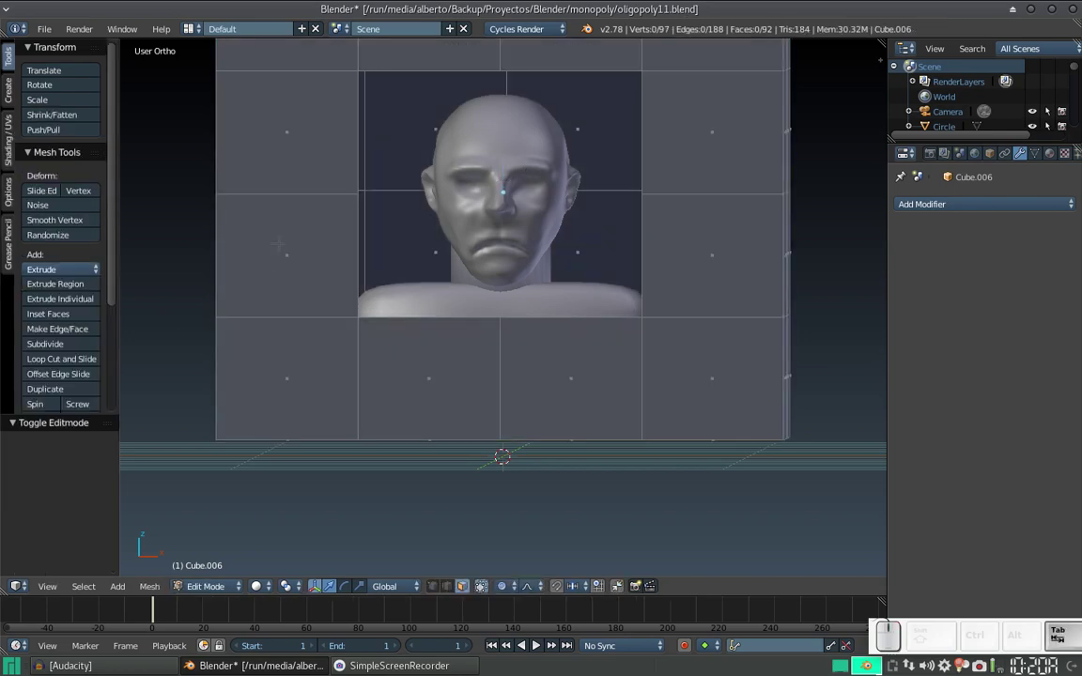
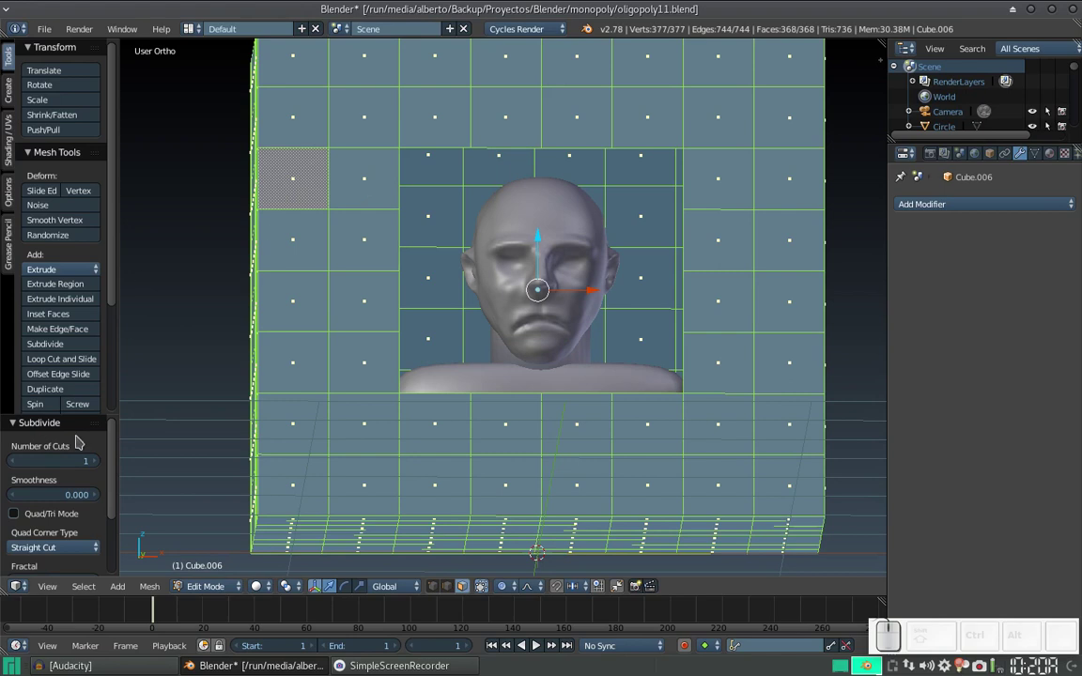
click(95, 460)
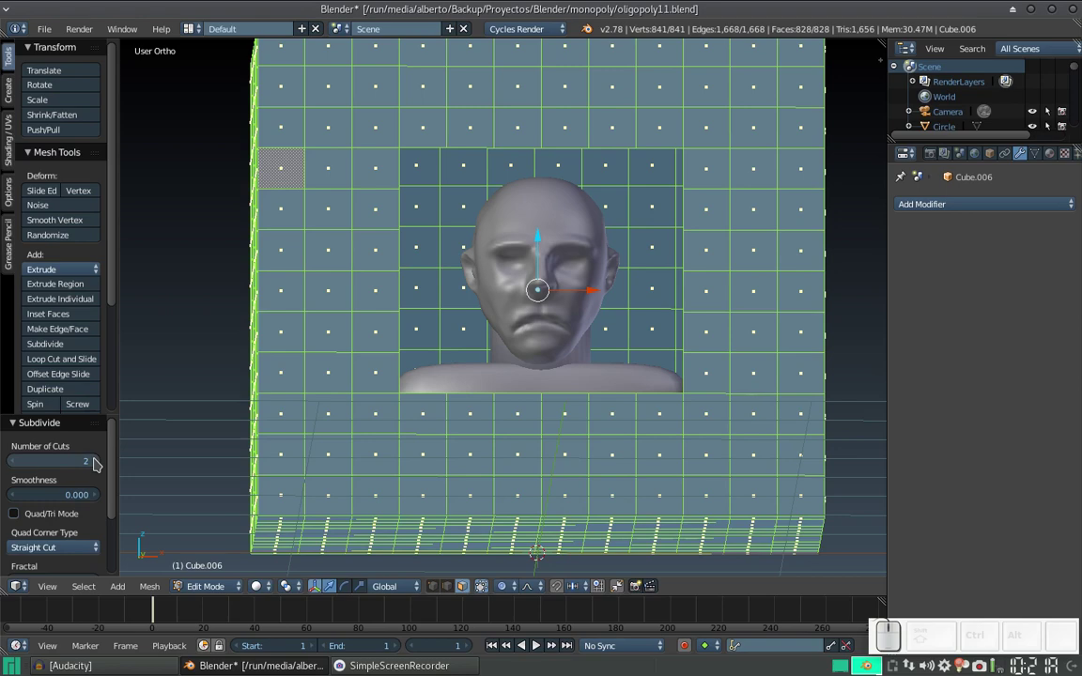
click(96, 463)
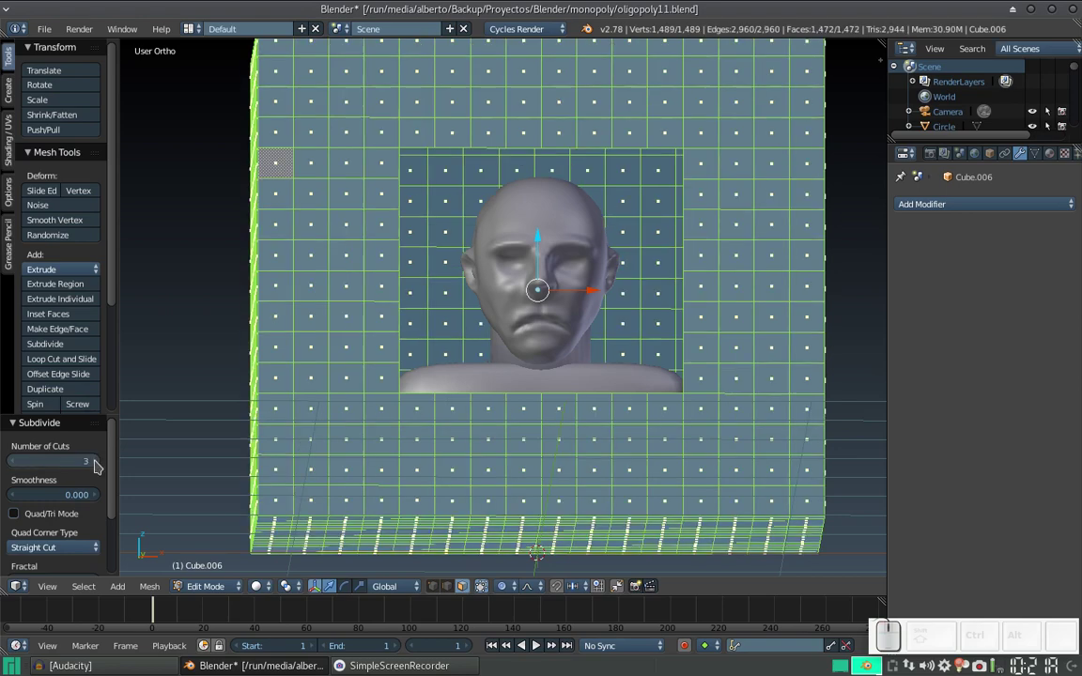
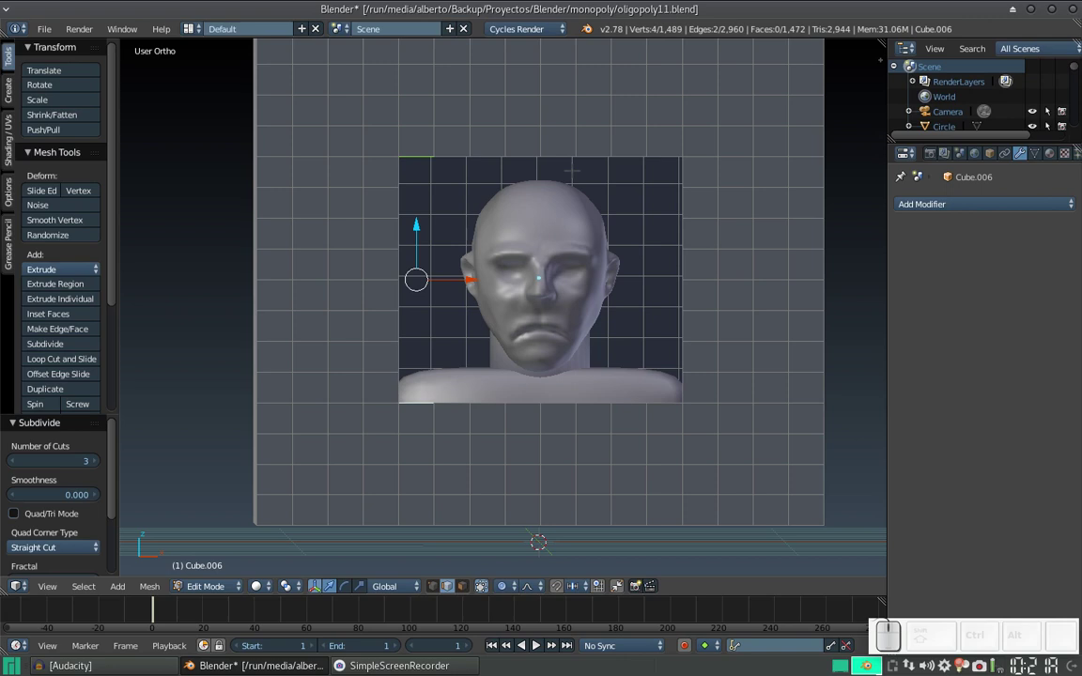
key(f)
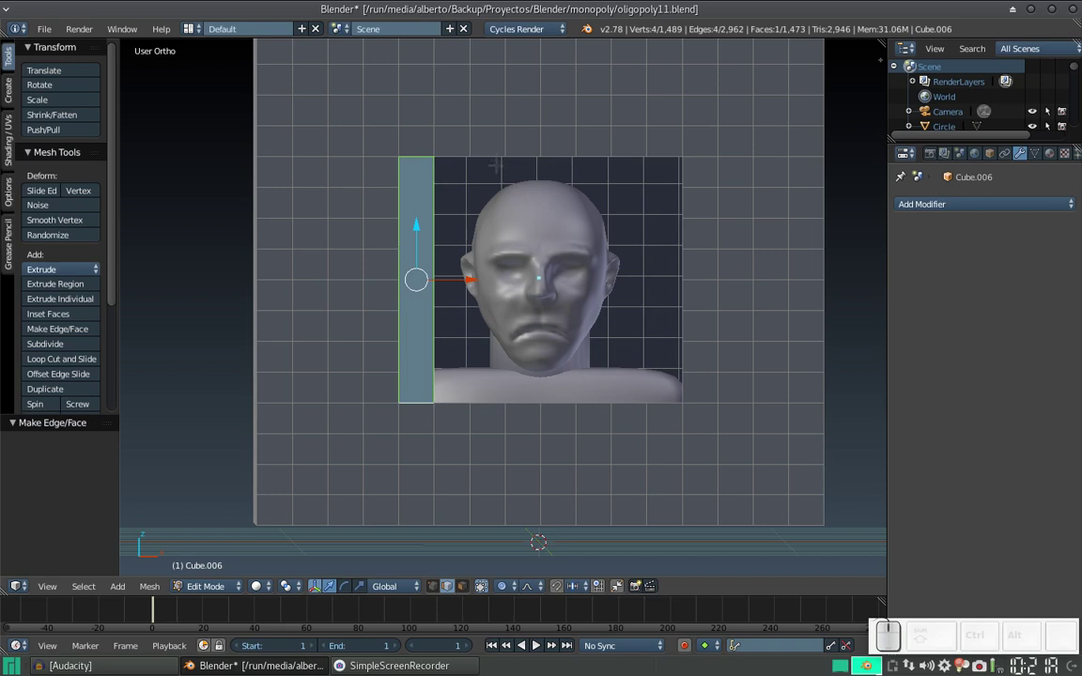
key(ctrl+z)
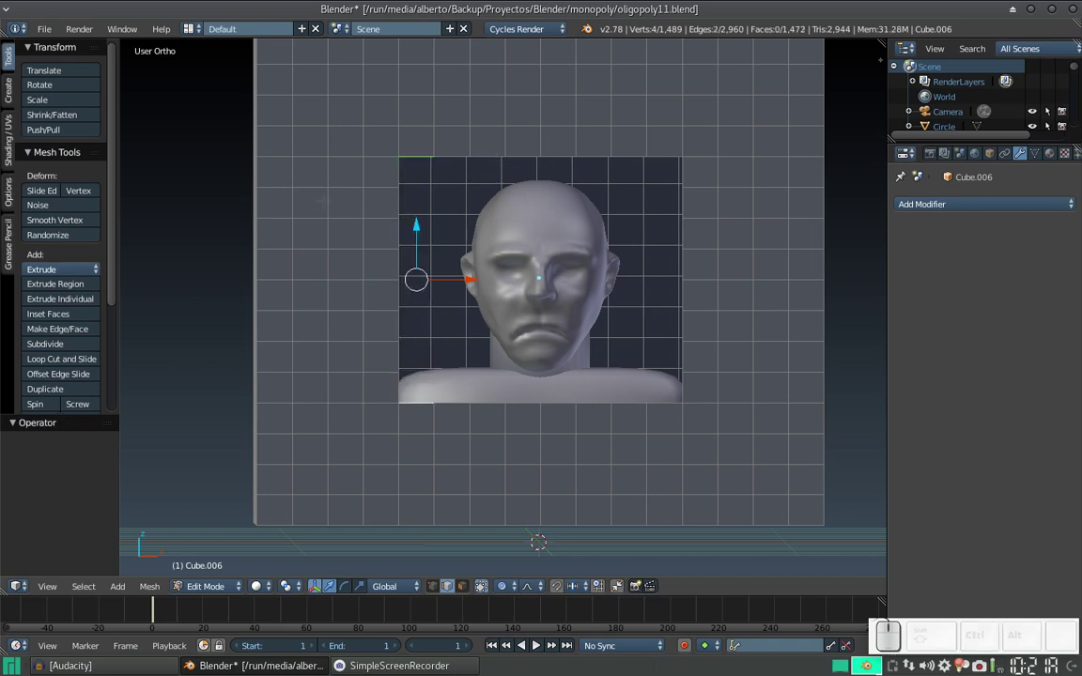
Subdivide the whole backdrop mesh once with 1 cut, reaching about 5,921 vertices
key(a)
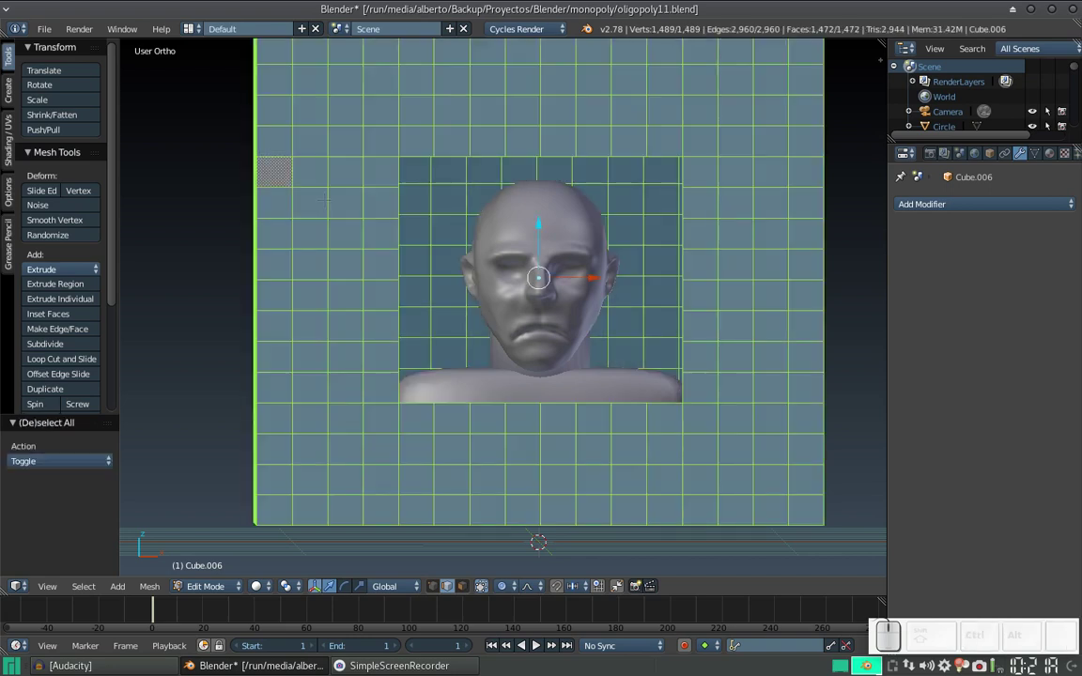
key(w)
click(328, 200)
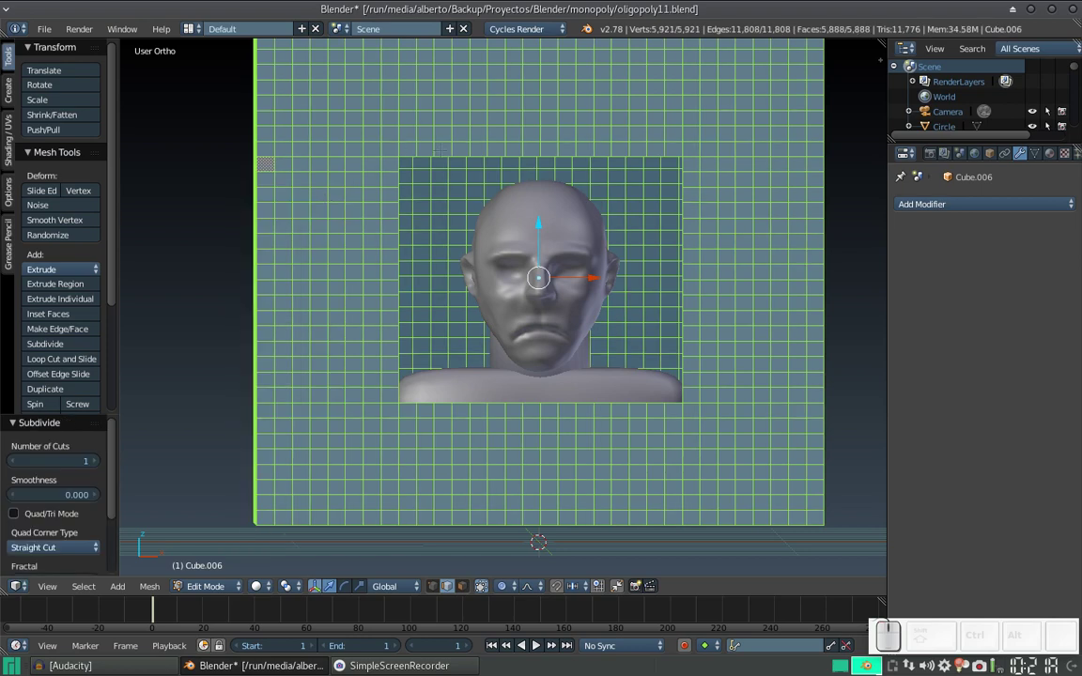
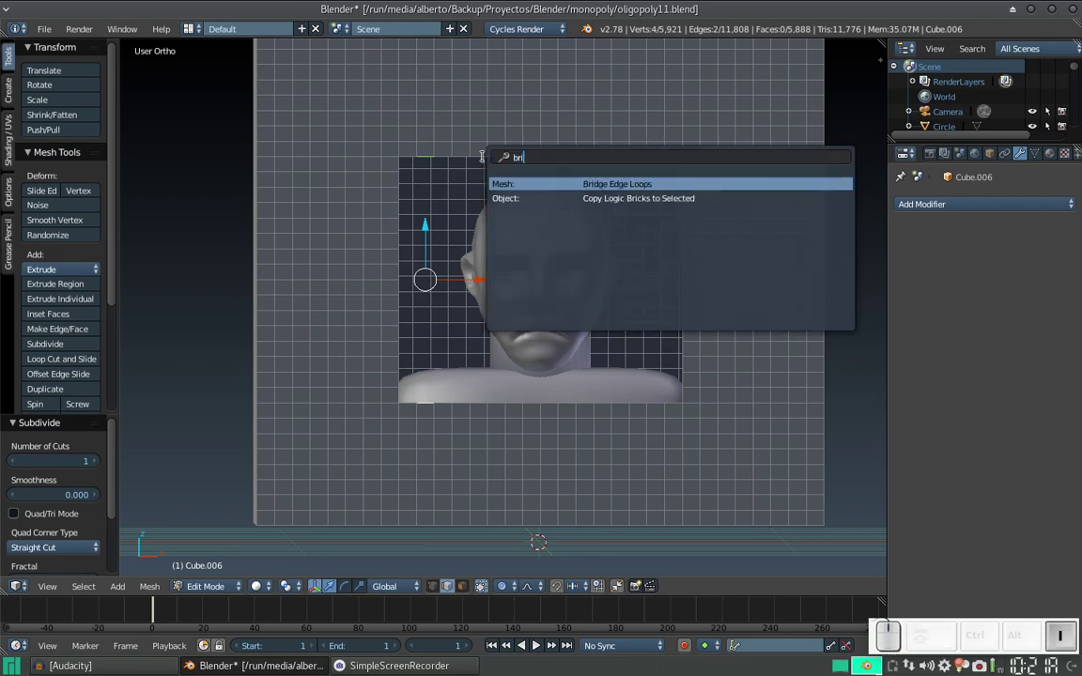
Bridge successive pairs of facing edge loops with Bridge Edge Loops to form the vertical bars
key(Return)
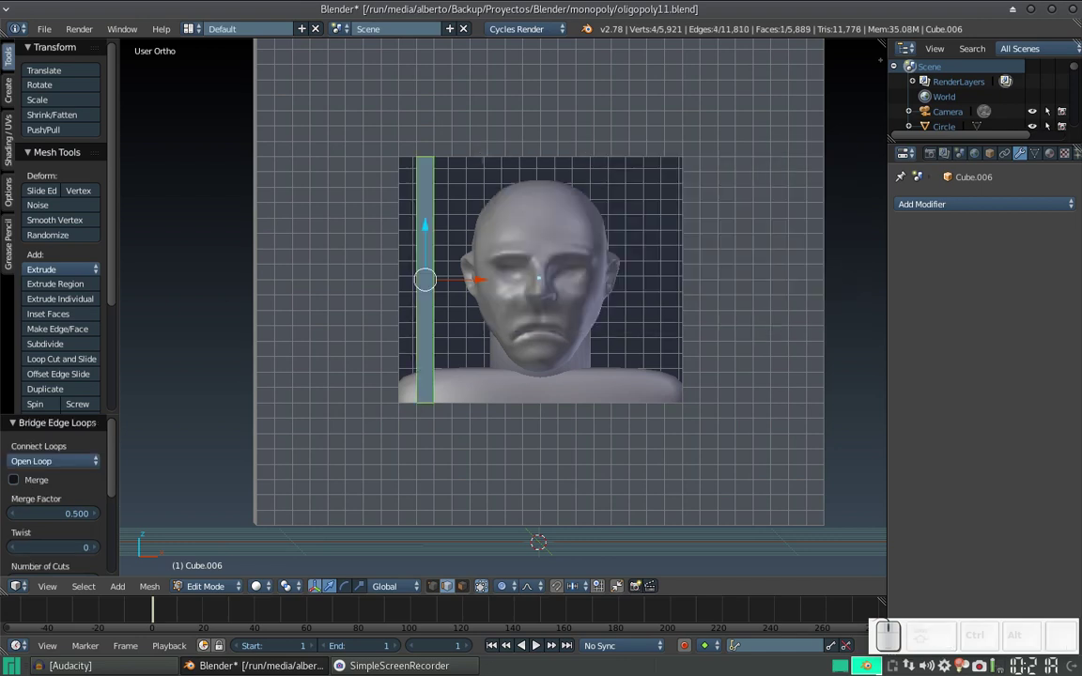
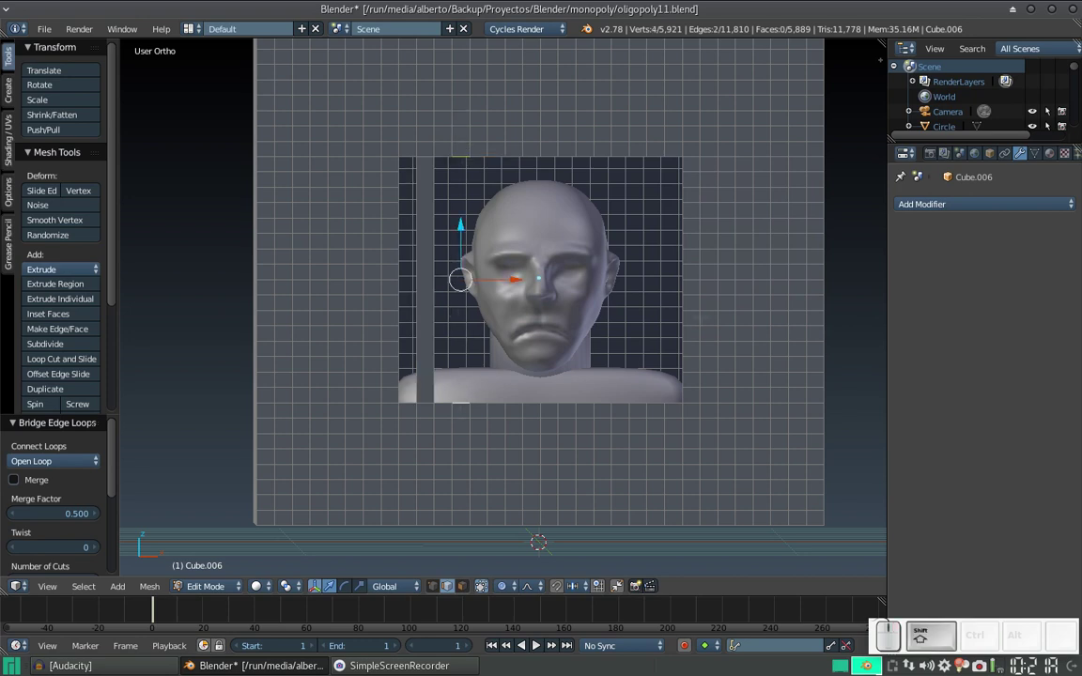
key(shift+space)
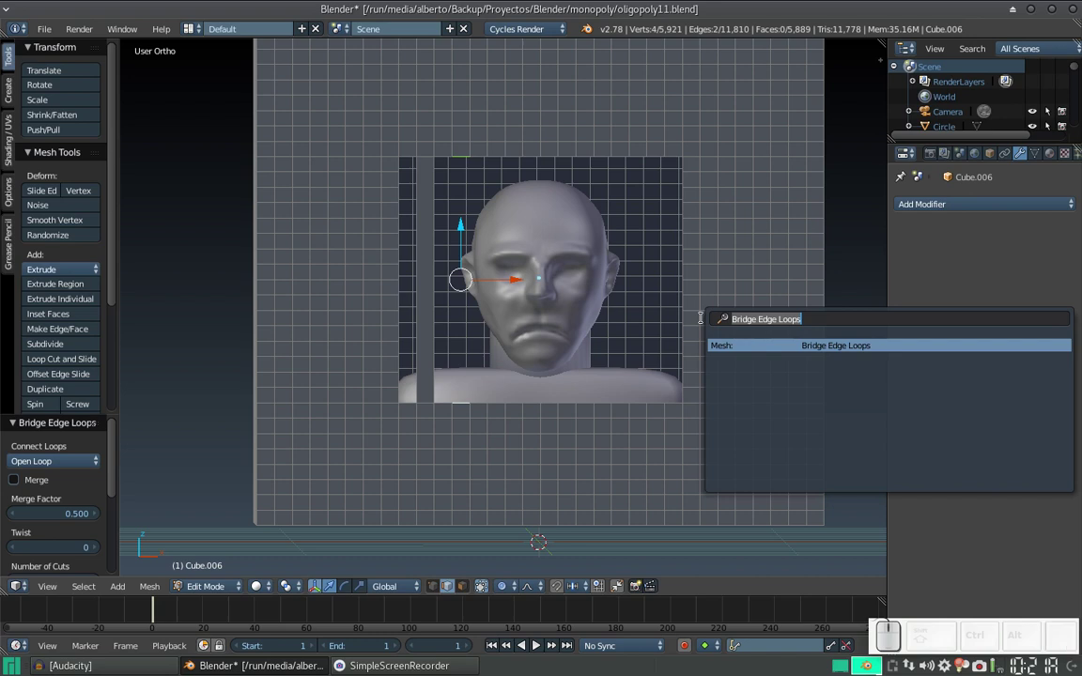
key(Return)
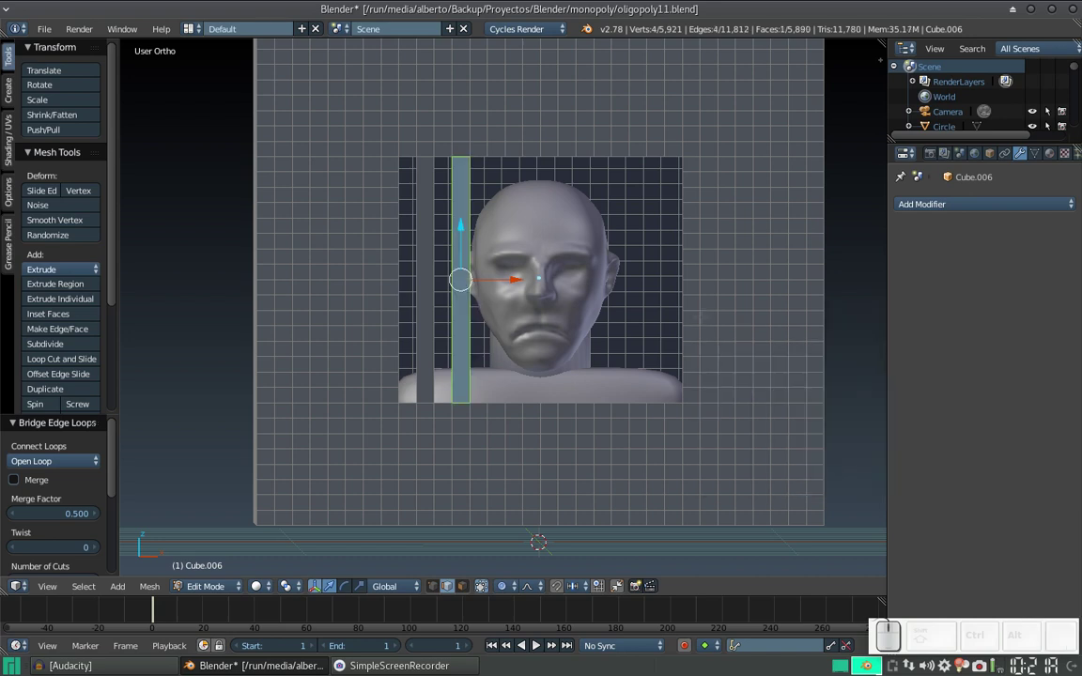
key(ctrl+z)
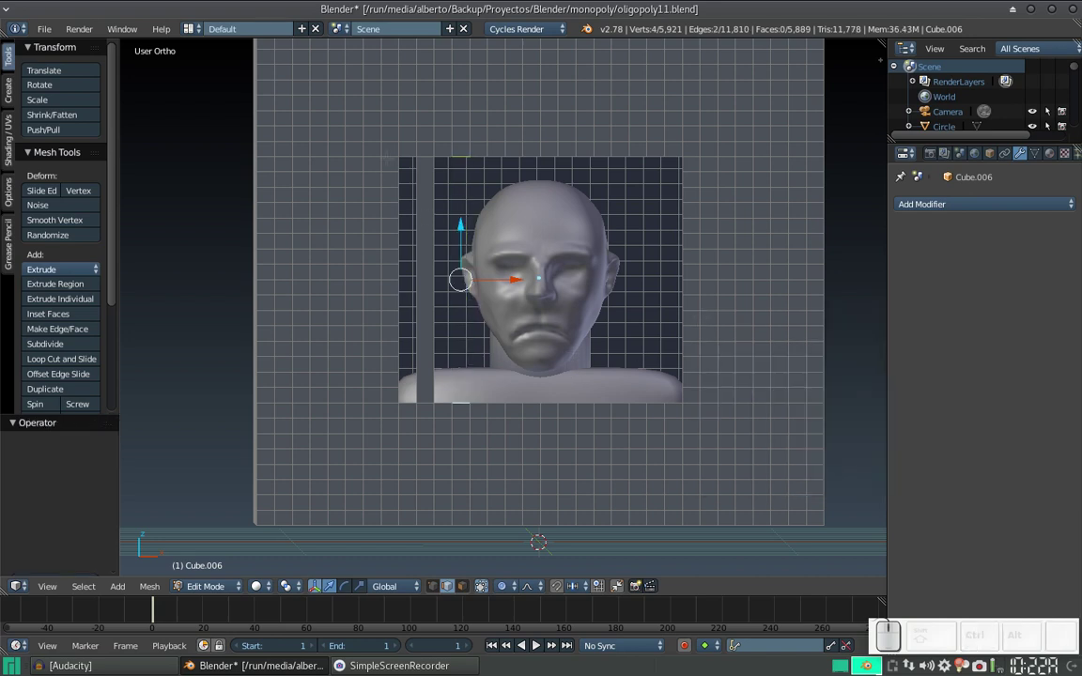
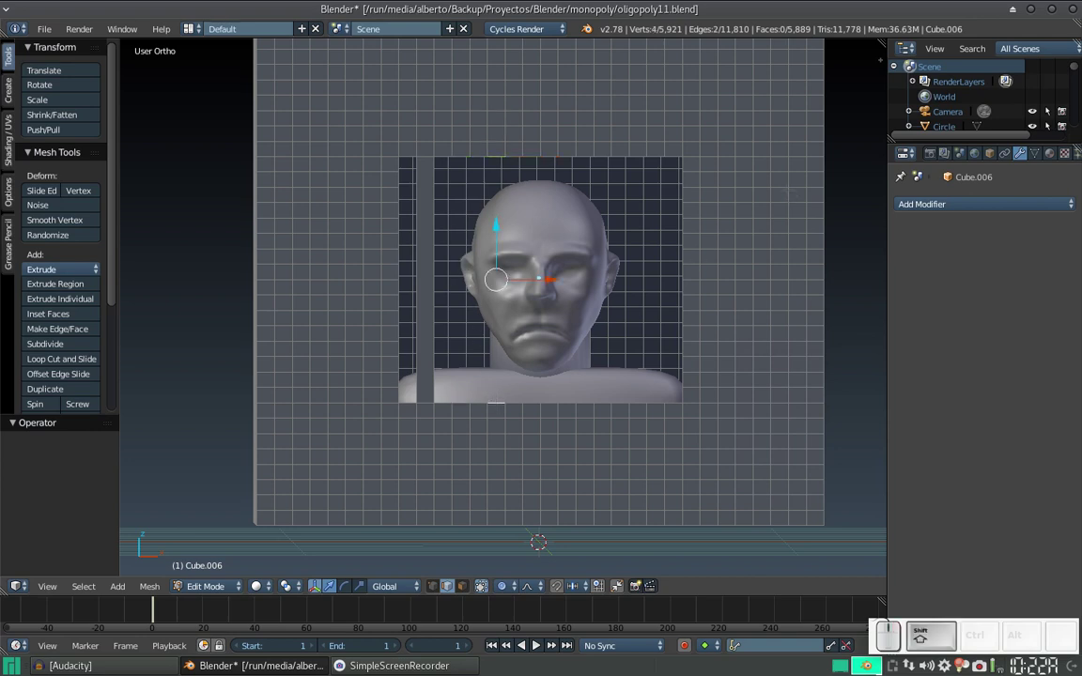
key(space)
key(Return)
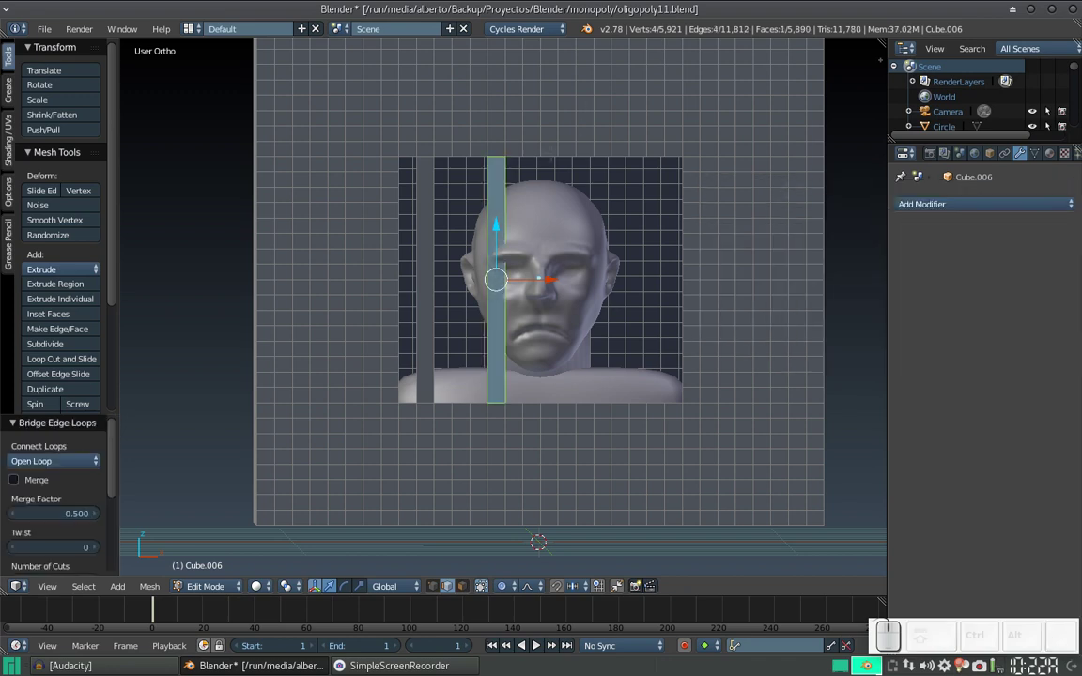
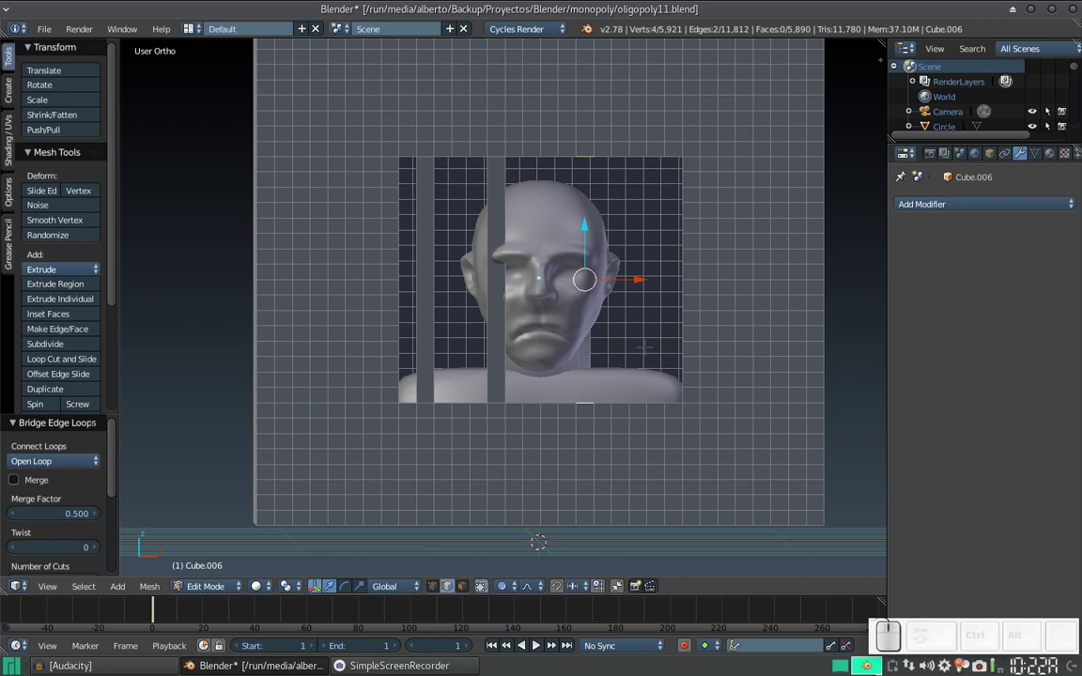
key(space)
key(Return)
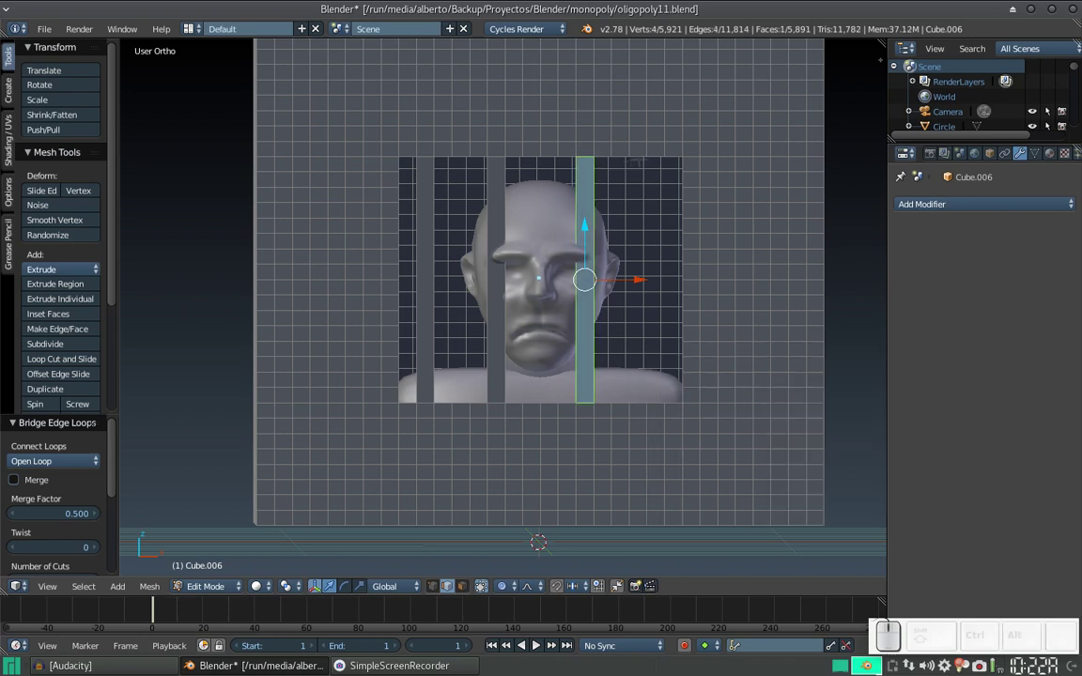
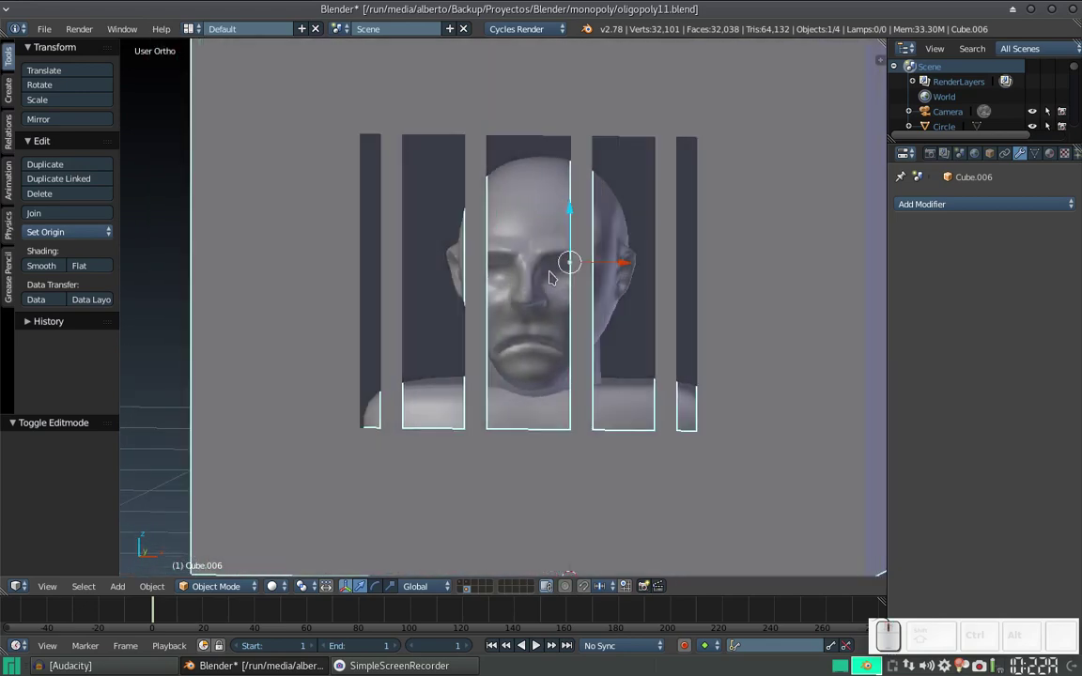
Zoom and pan to frame the barred backdrop and select the head bust
scroll(down, 3)
drag(514, 351, 525, 336)
scroll(up, 3)
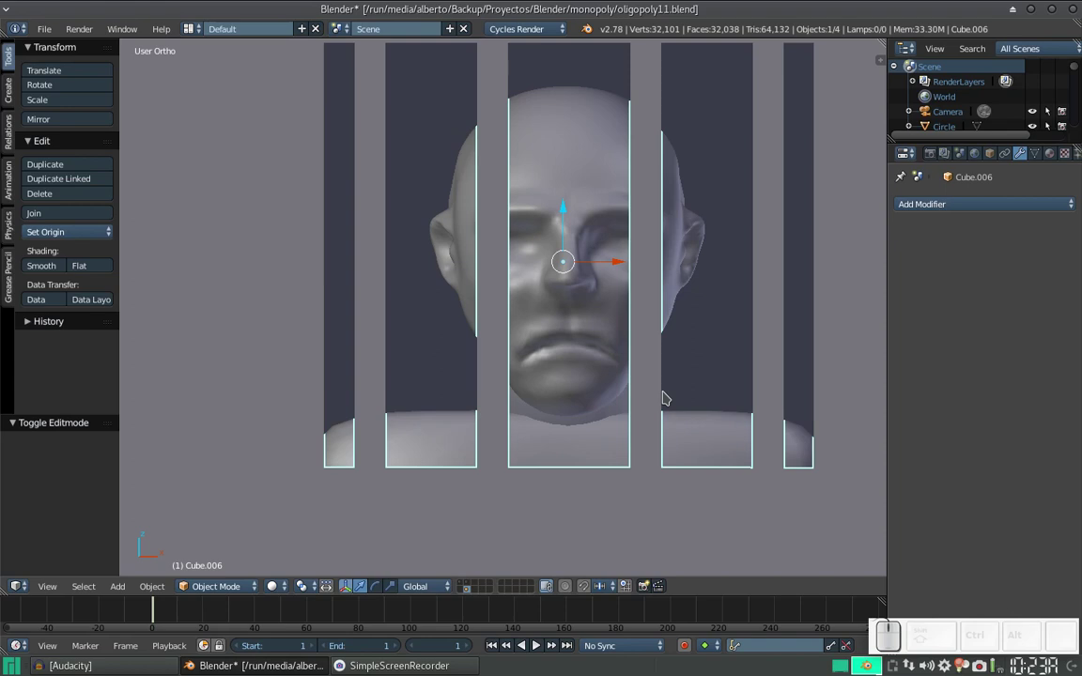
scroll(up, 3)
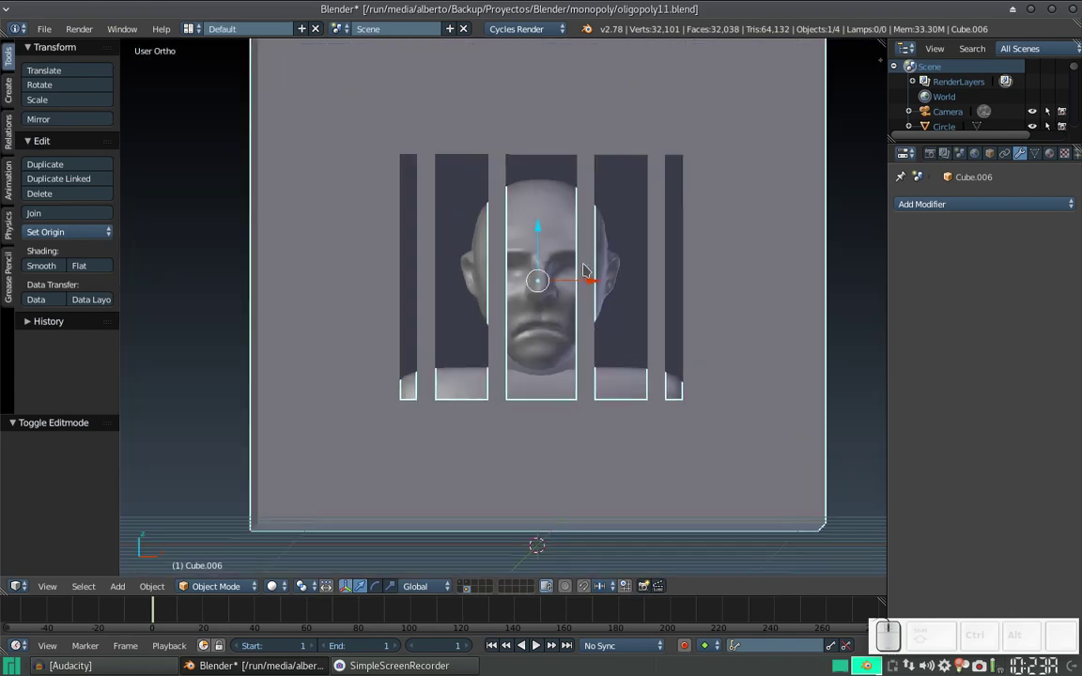
right_click(559, 242)
scroll(down, 3)
drag(545, 337, 545, 352)
scroll(up, 3)
middle_click(511, 383)
scroll(down, 3)
Add a Mesh Cube from Shift+A and scale it down small
key(shift+a)
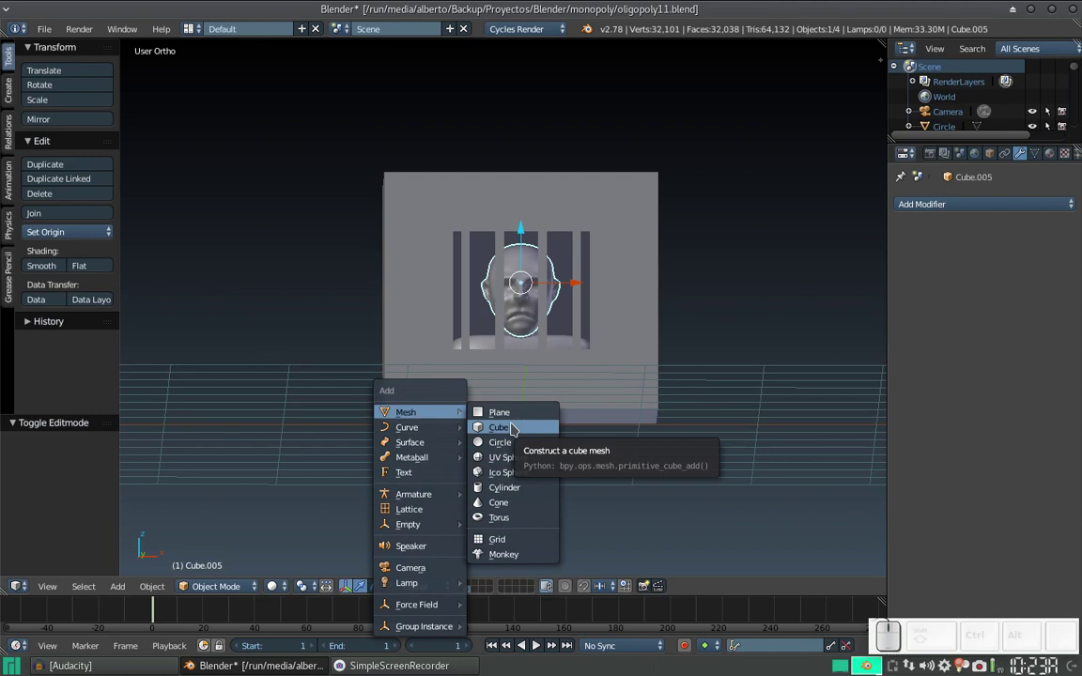
click(516, 426)
key(s)
click(566, 417)
Move the small cube in front of the backdrop just below the head's chin
drag(580, 423, 539, 359)
drag(541, 367, 532, 375)
drag(540, 368, 537, 430)
drag(550, 439, 513, 403)
drag(495, 393, 545, 315)
drag(535, 333, 545, 316)
key(s)
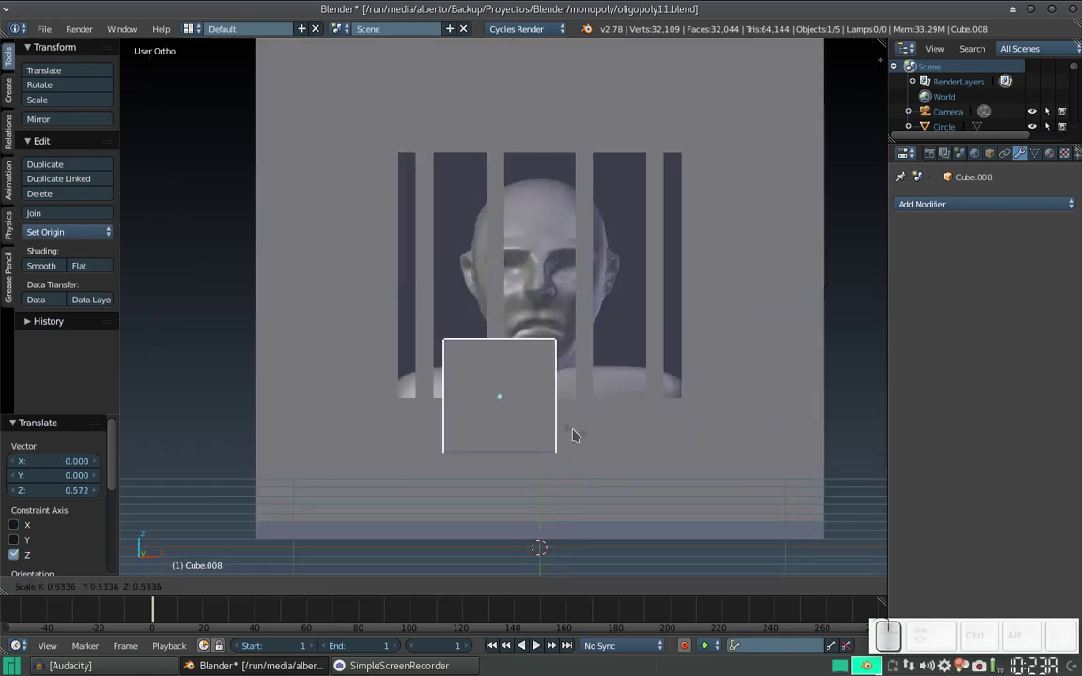
click(564, 426)
Fine-tune the cube's position with two more small moves and view it at an angle
drag(500, 351, 537, 350)
middle_click(573, 360)
key(s)
click(582, 381)
key(s)
click(577, 380)
drag(496, 309, 509, 400)
middle_click(497, 425)
drag(498, 416, 536, 441)
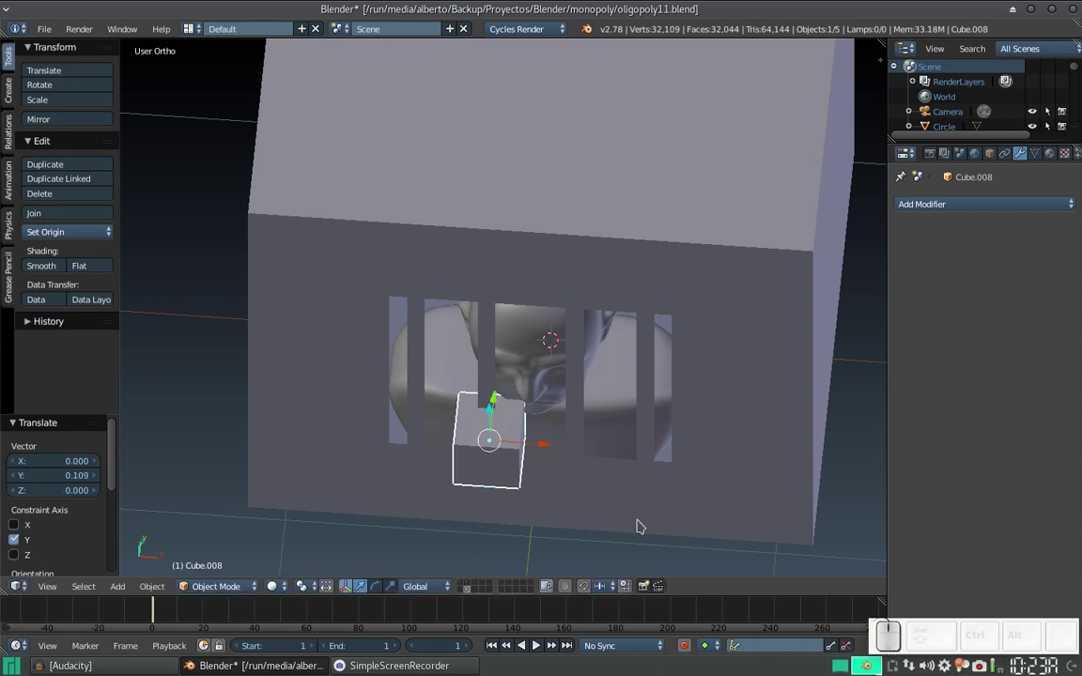
Scale the small cube along Y to about 0.877 of its size
key(s)
key(y)
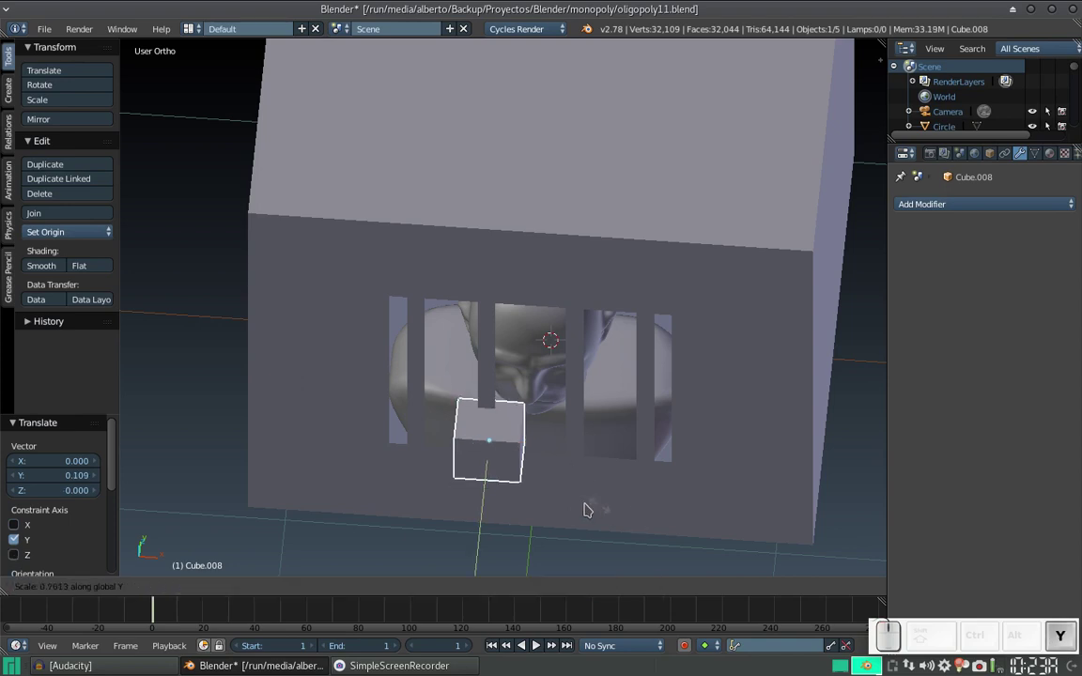
click(577, 496)
drag(558, 482, 576, 395)
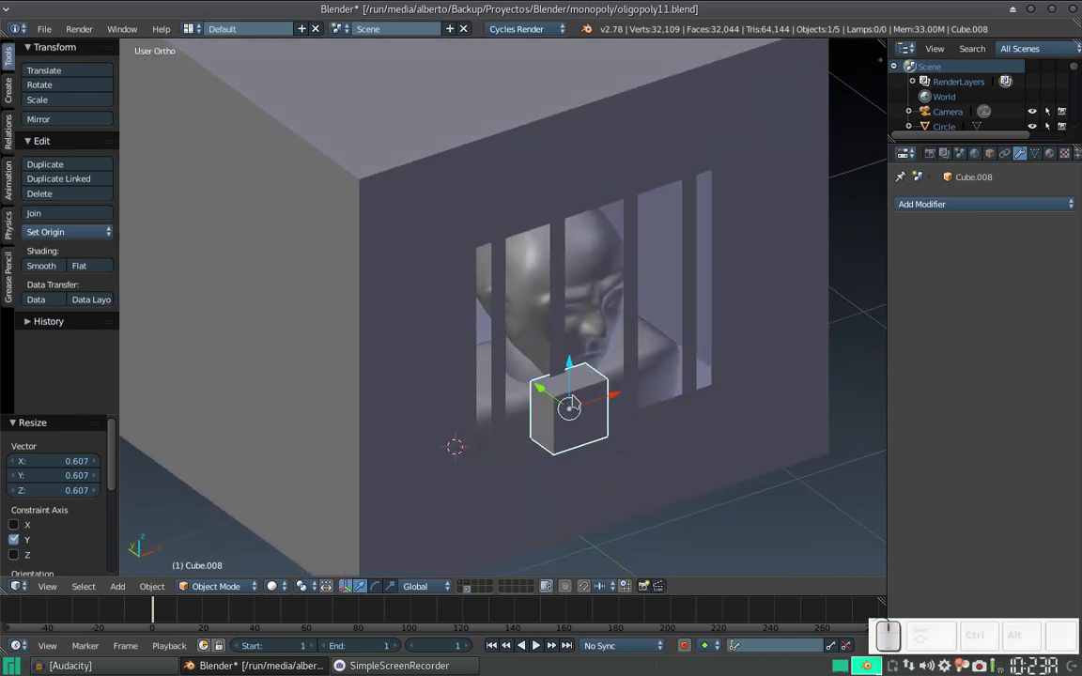
drag(552, 400, 684, 425)
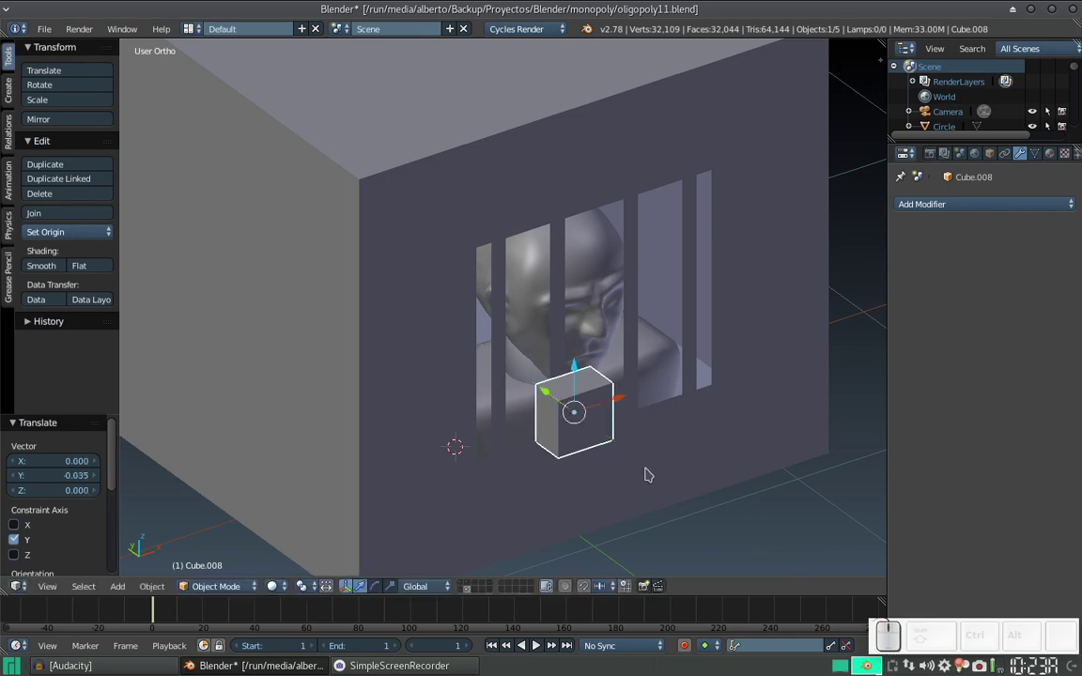
Push the cube forward along Y in front of the bars and return to the front view
key(s)
key(y)
click(638, 463)
drag(633, 445, 552, 395)
scroll(up, 3)
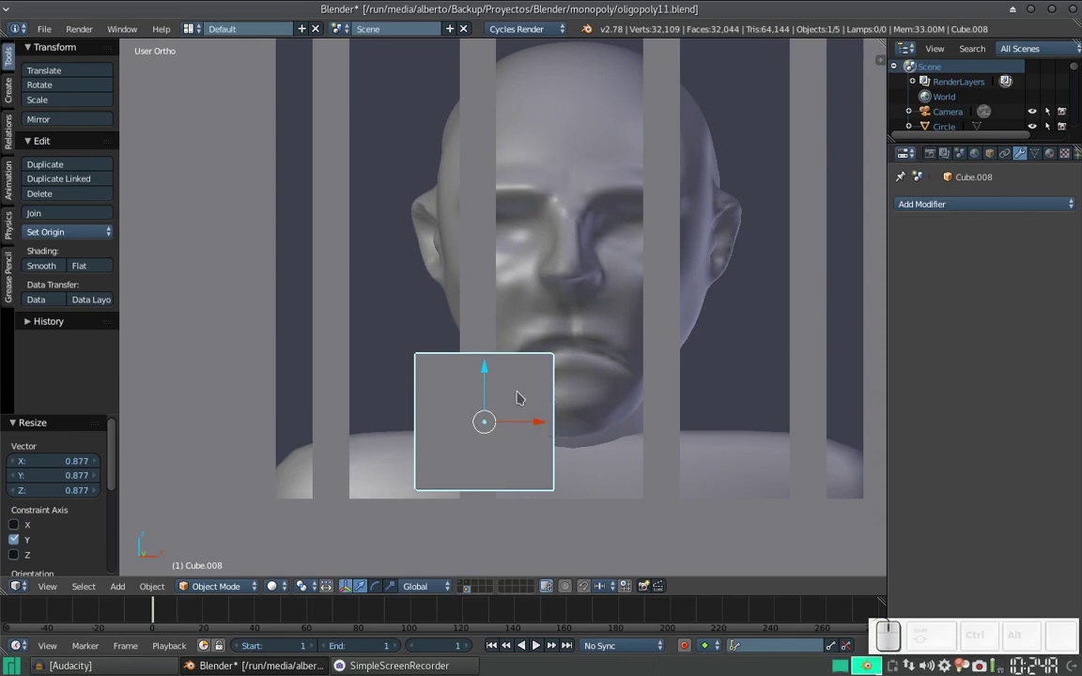
click(520, 392)
click(532, 431)
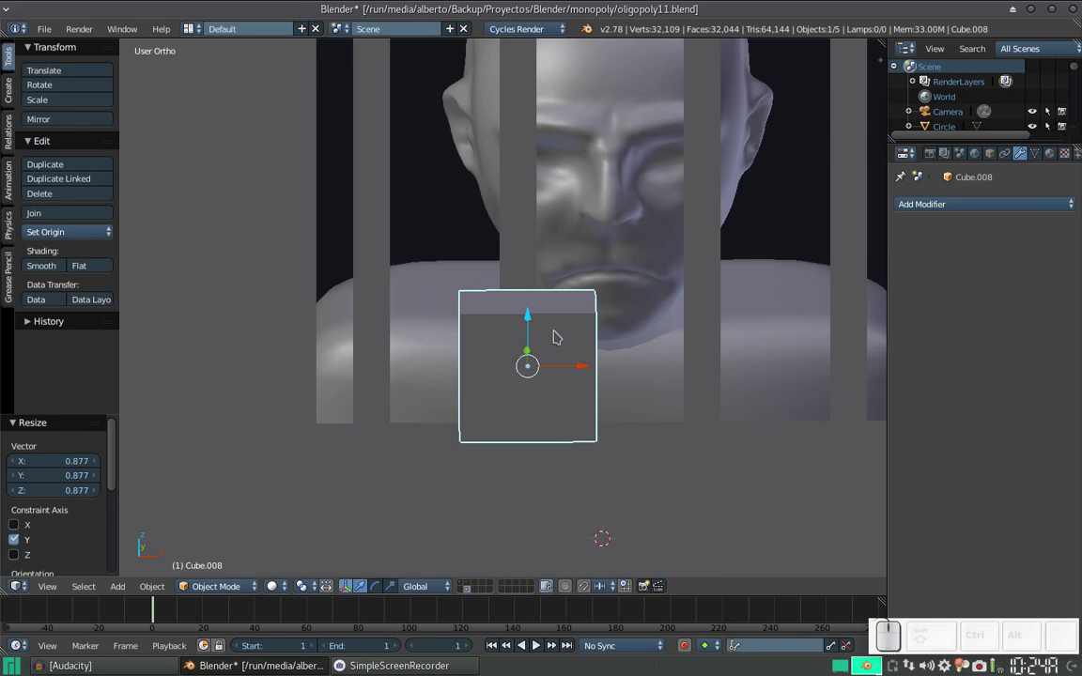
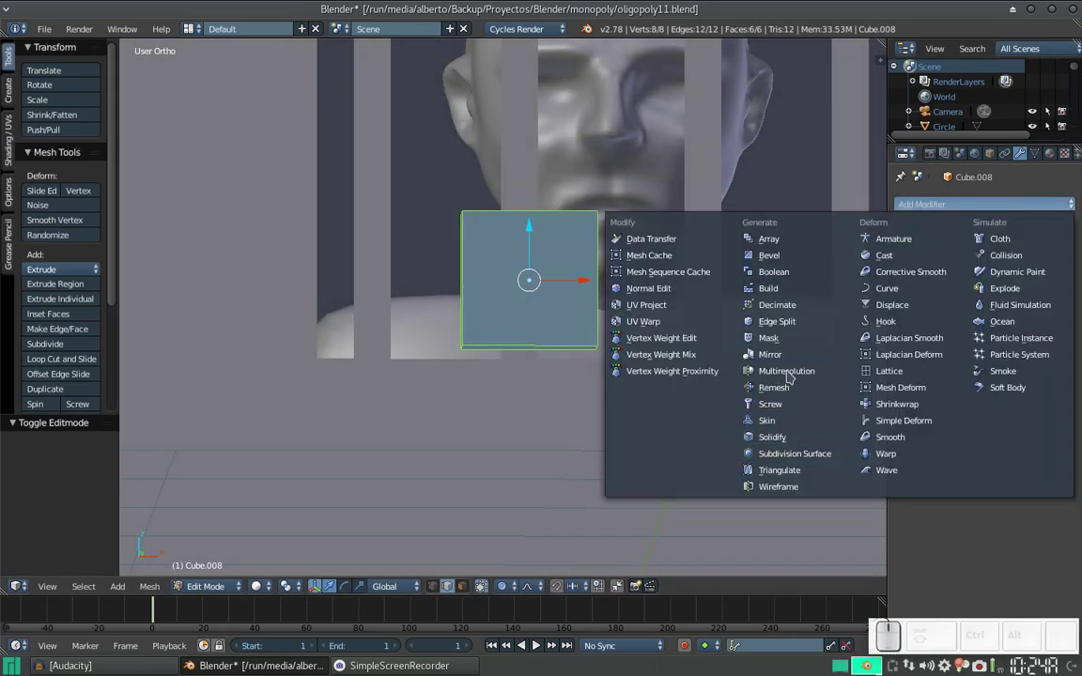
Leave Edit Mode and delete the Mirror modifier from the small cube under the chin
click(791, 358)
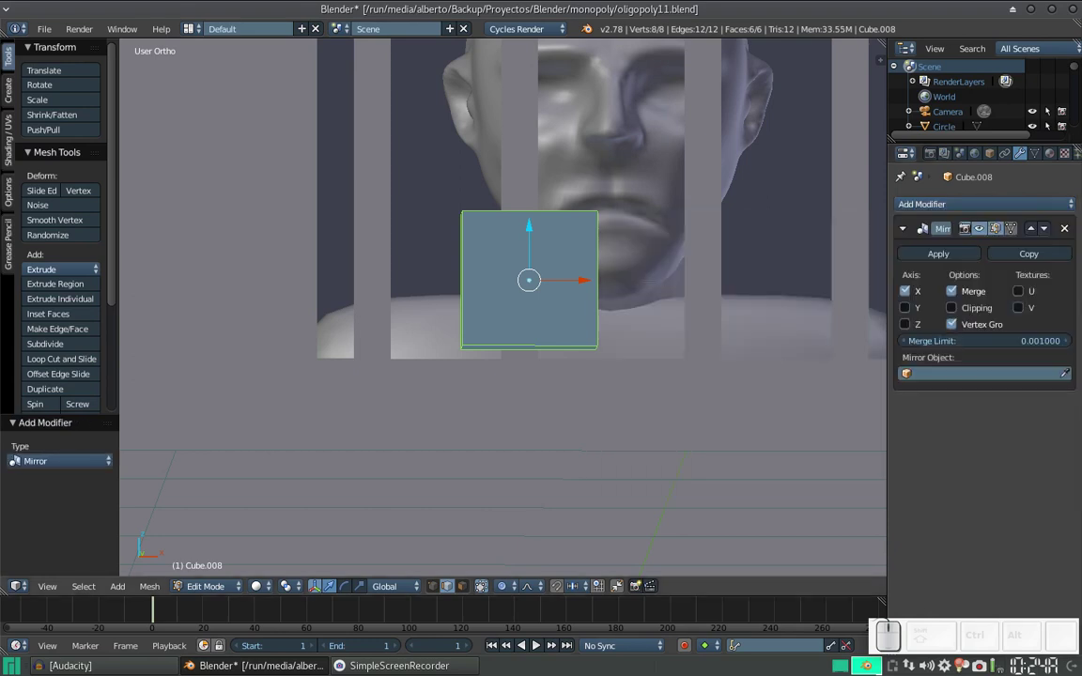
key(ctrl+z)
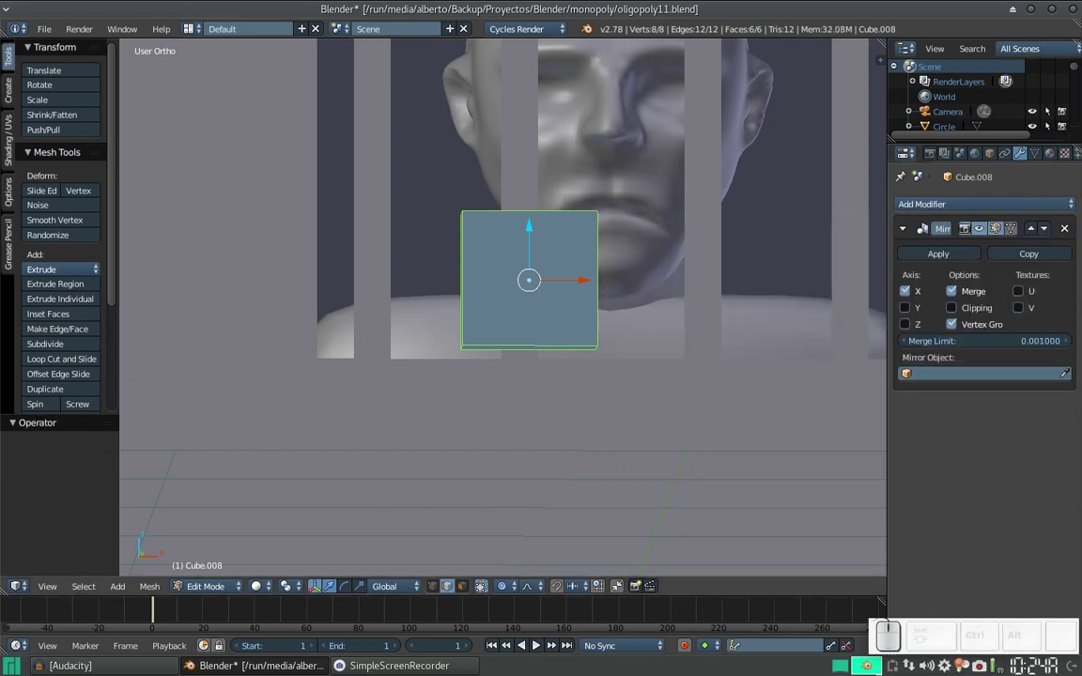
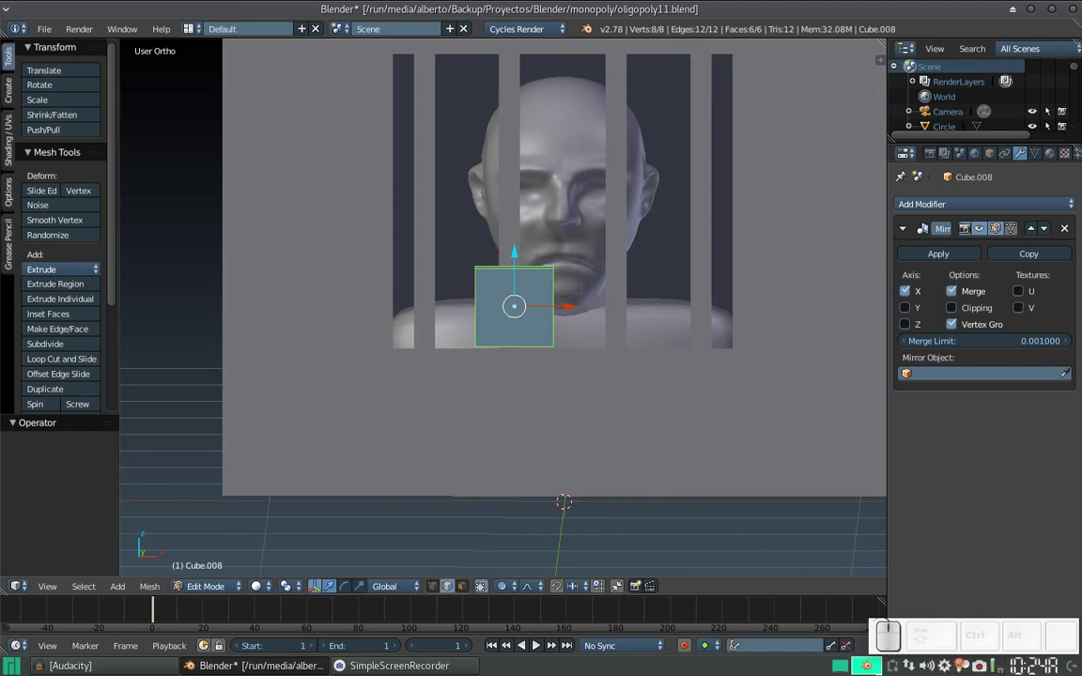
key(Tab)
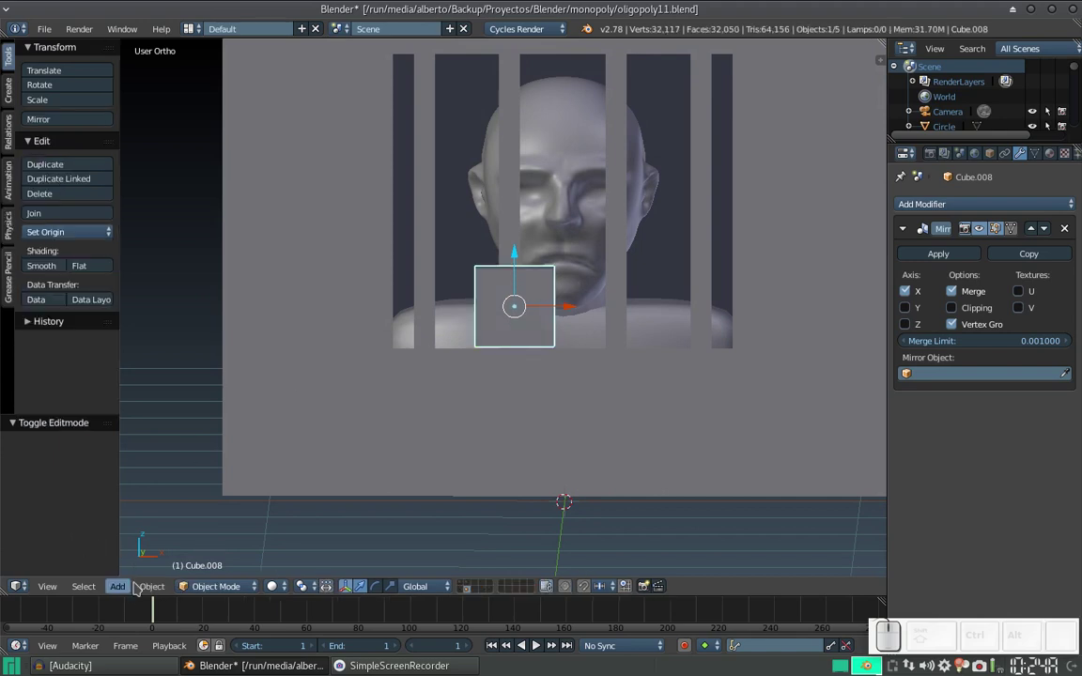
click(147, 586)
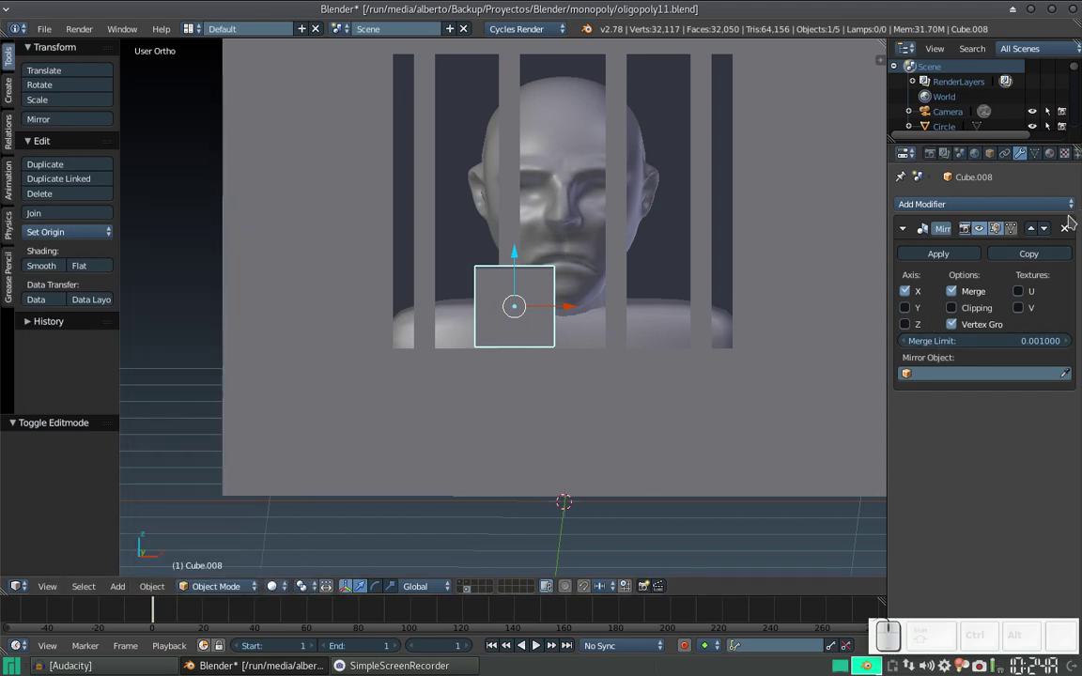
click(1071, 228)
Snap the cube's mesh onto the 3D cursor at the backdrop's bottom centre in Edit Mode
click(144, 600)
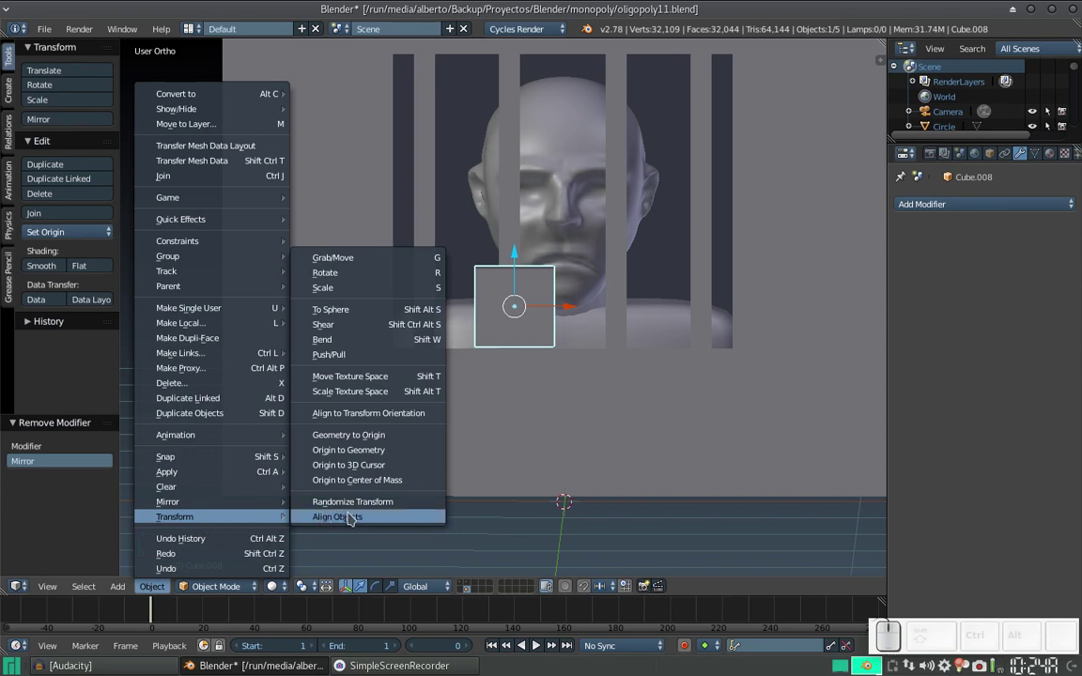
click(389, 434)
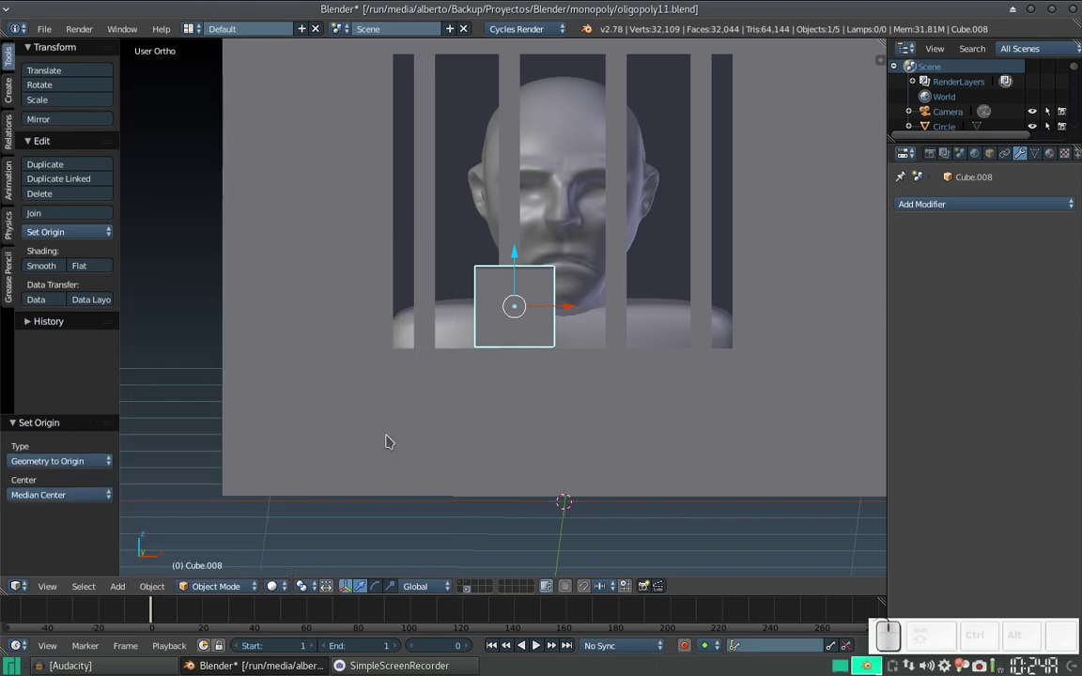
key(ctrl+z)
click(159, 588)
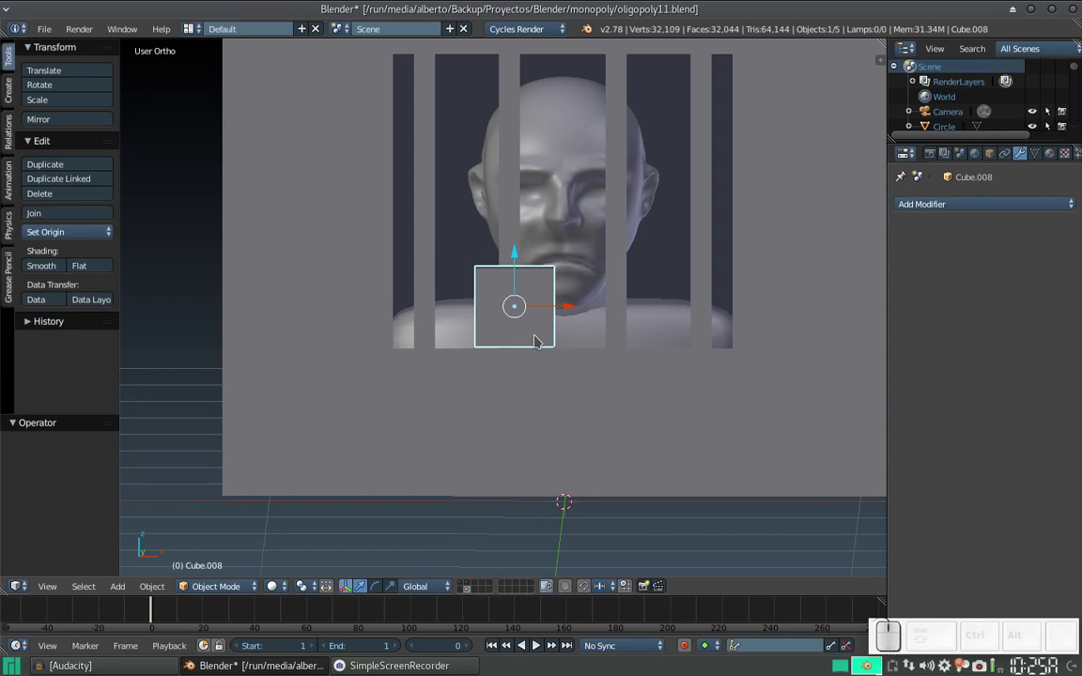
key(Tab)
click(162, 591)
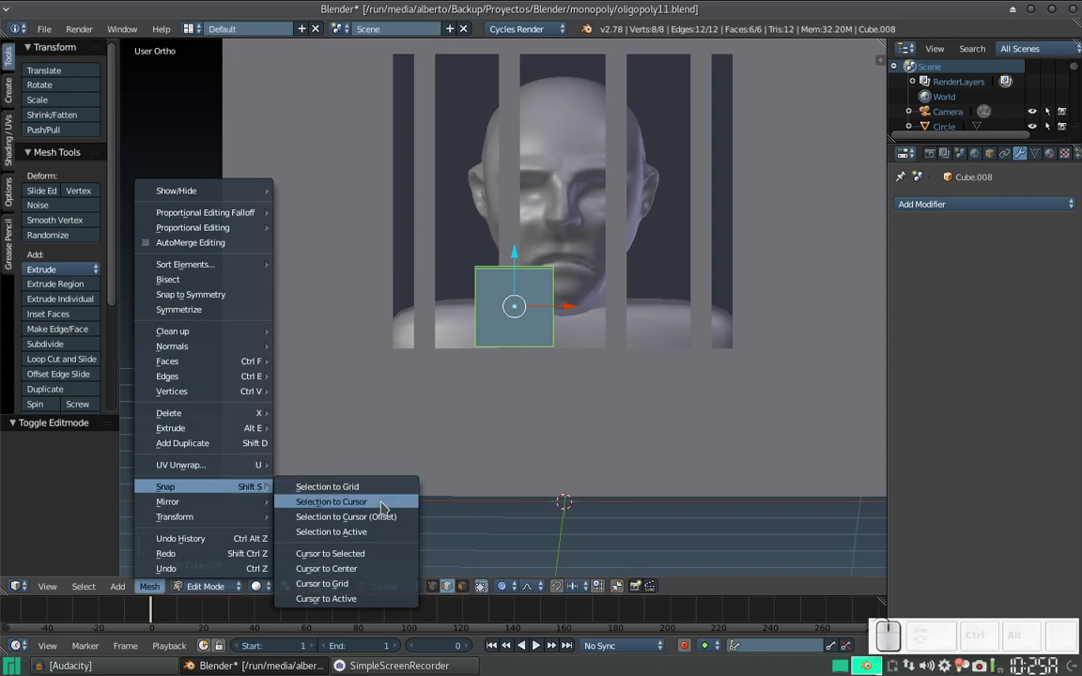
click(392, 504)
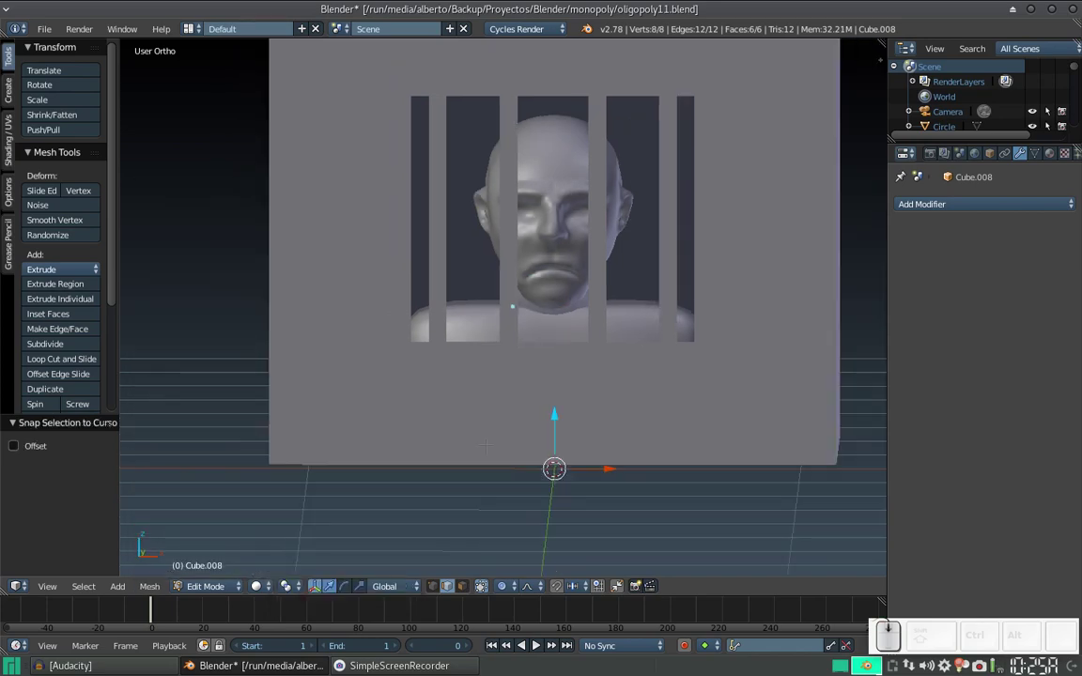
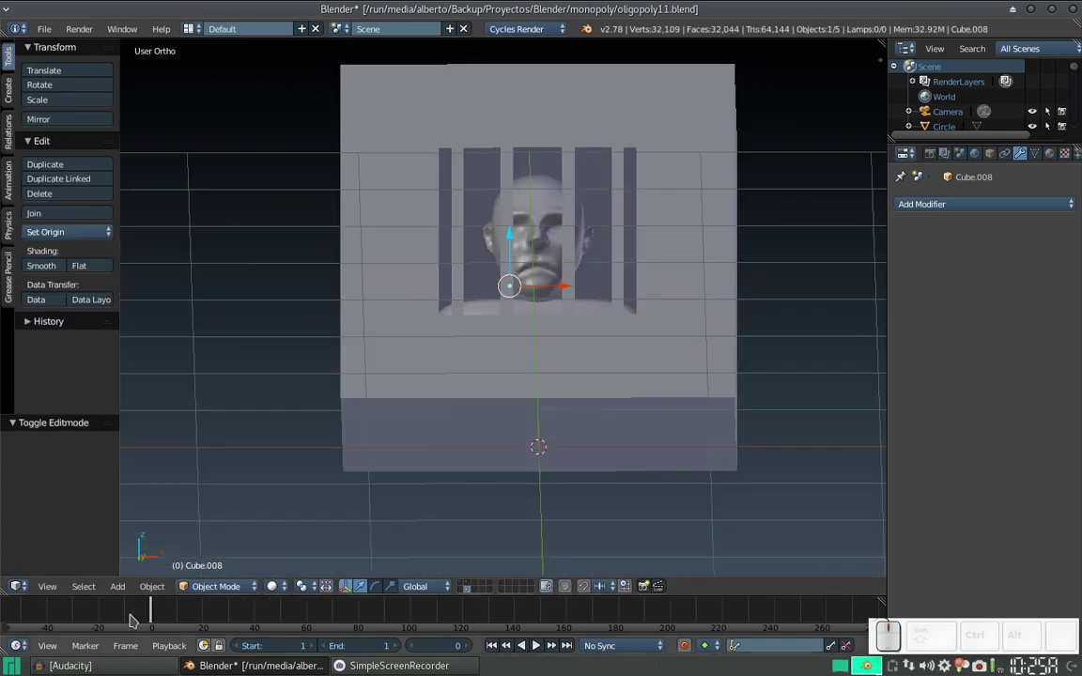
Move the geometry to the origin and set the cube's origin to the 3D cursor
click(159, 584)
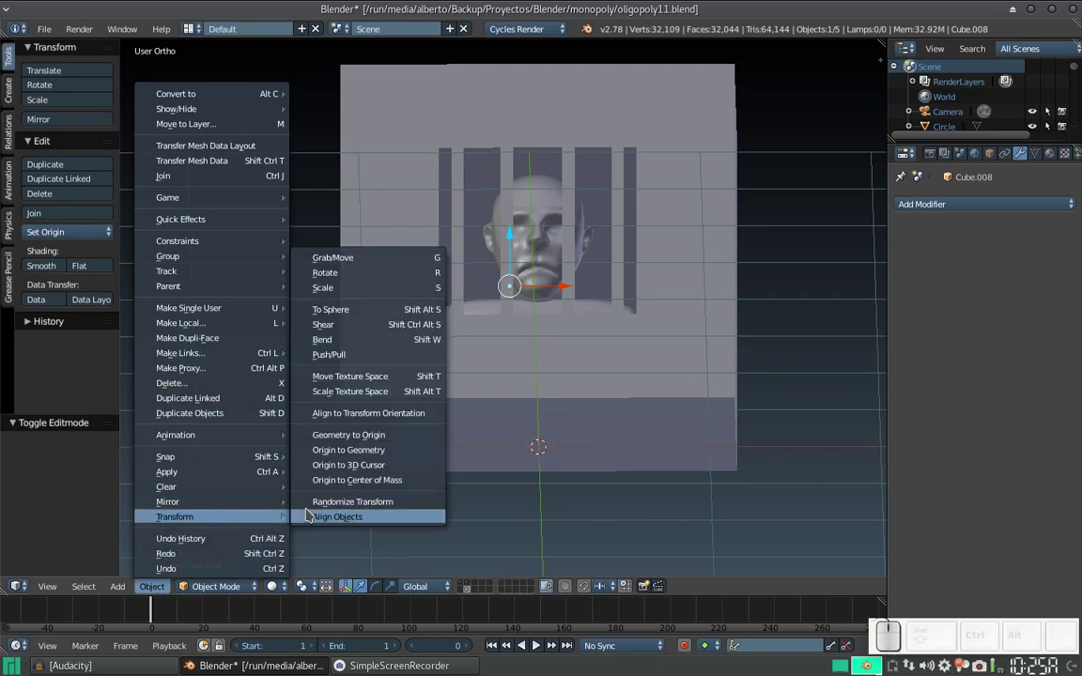
click(370, 436)
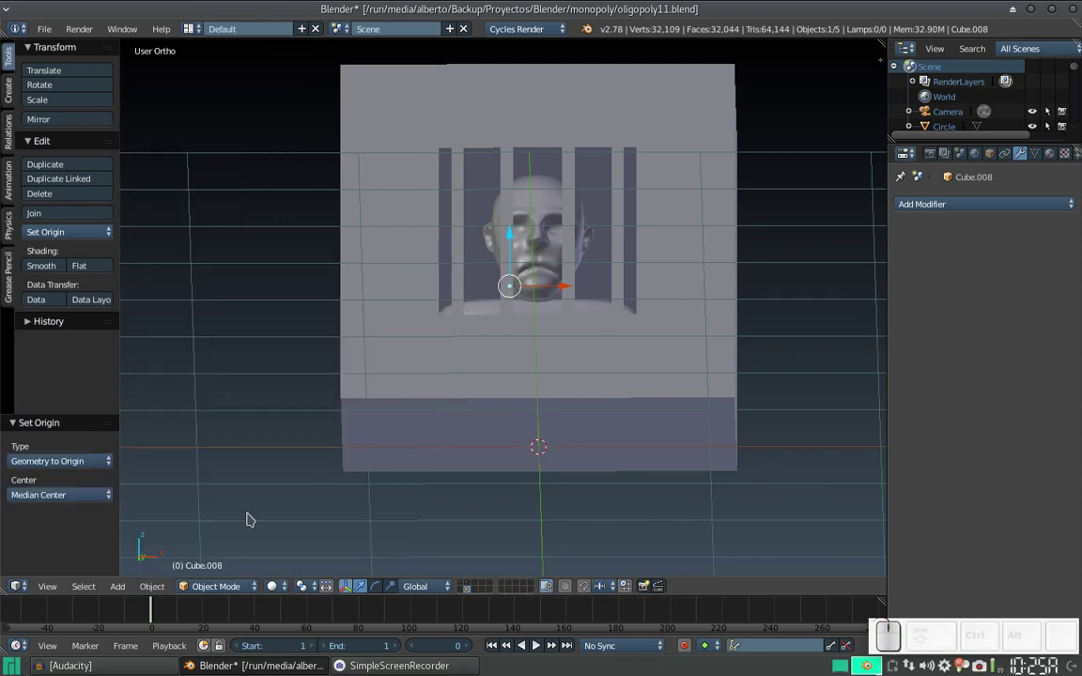
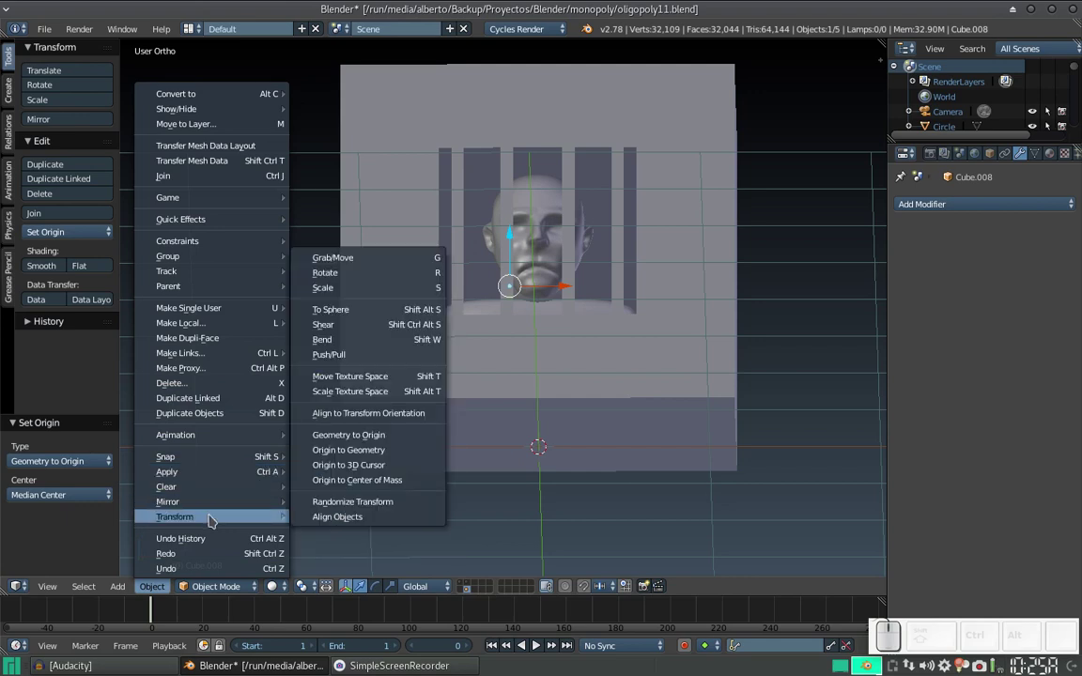
click(339, 462)
drag(475, 415, 752, 295)
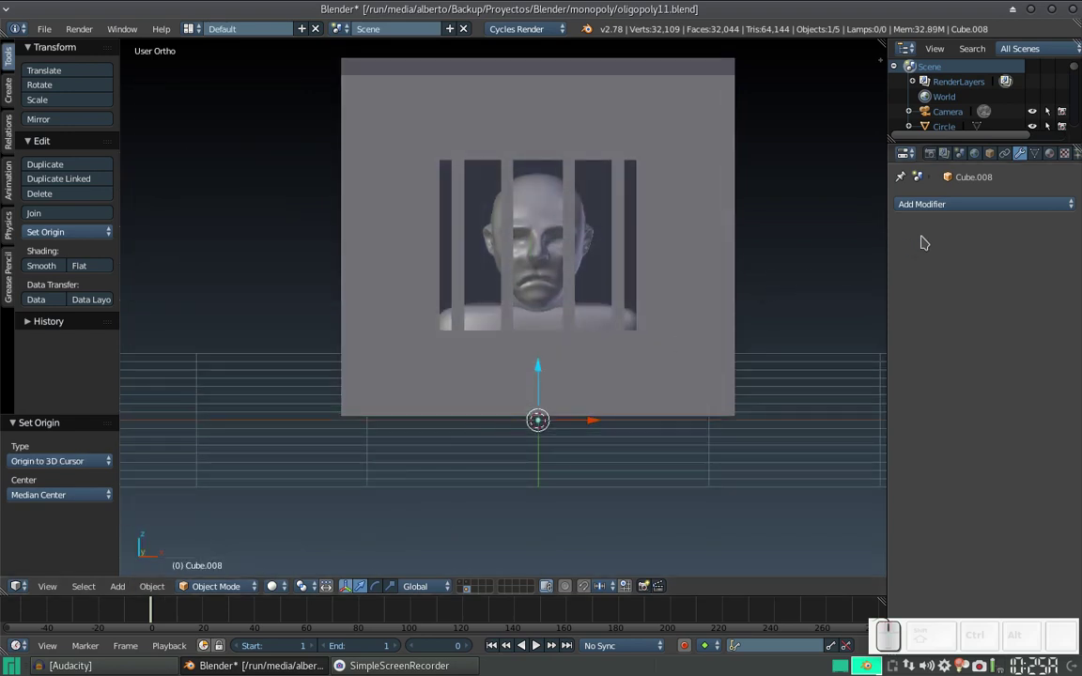
Re-add a Mirror modifier to the small cube and snap its mesh to the 3D cursor
click(944, 208)
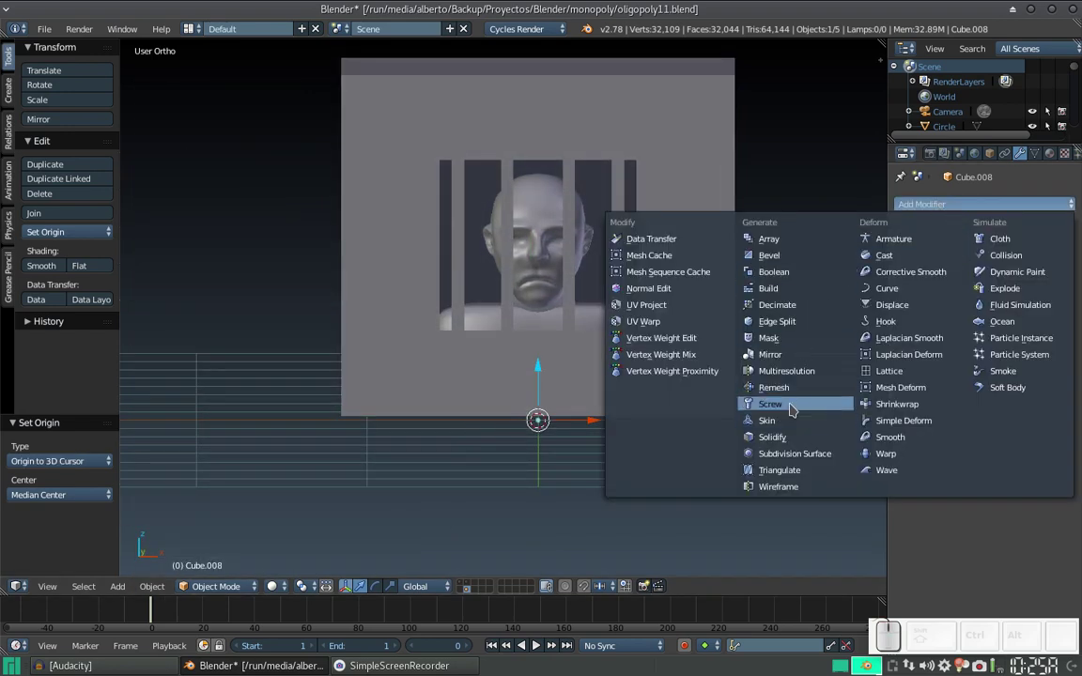
click(787, 356)
key(Tab)
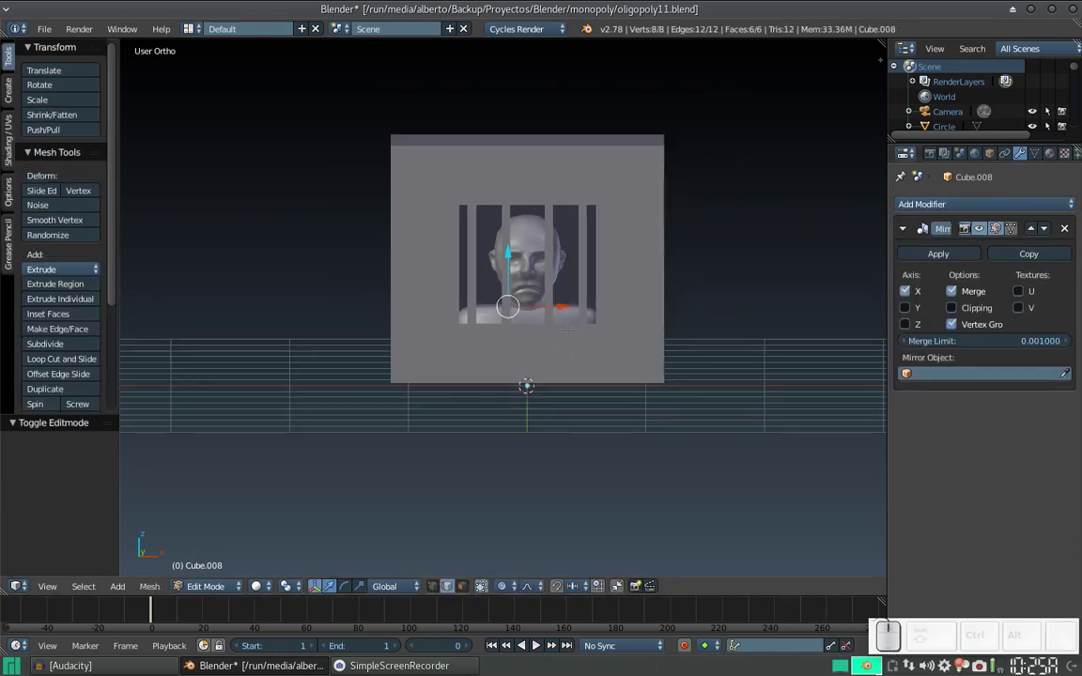
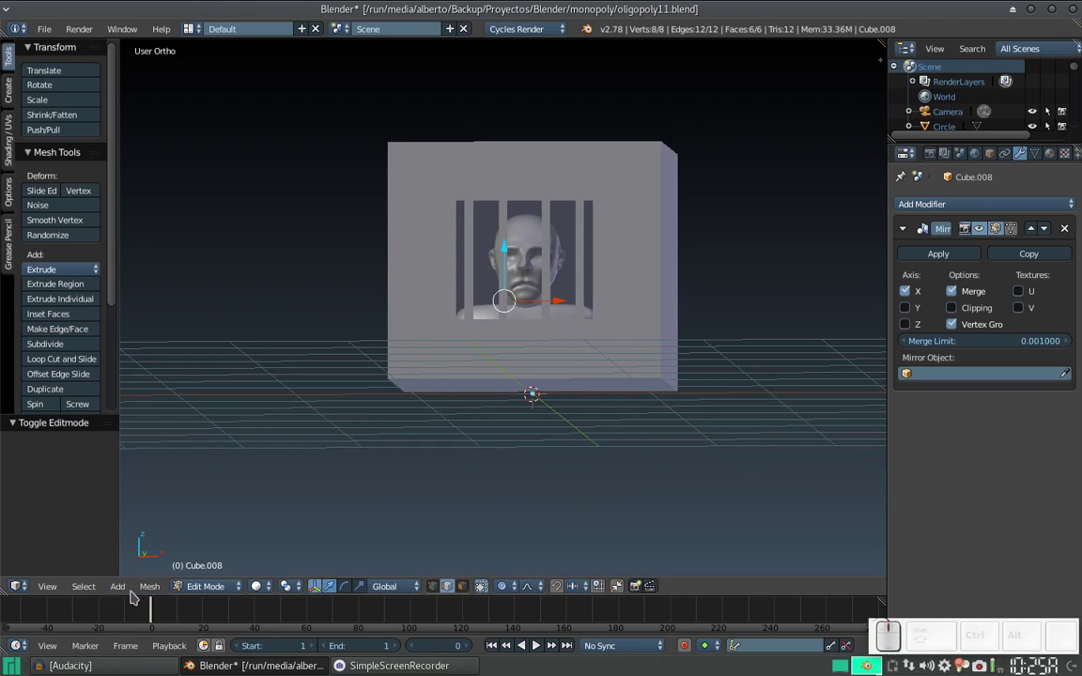
click(150, 589)
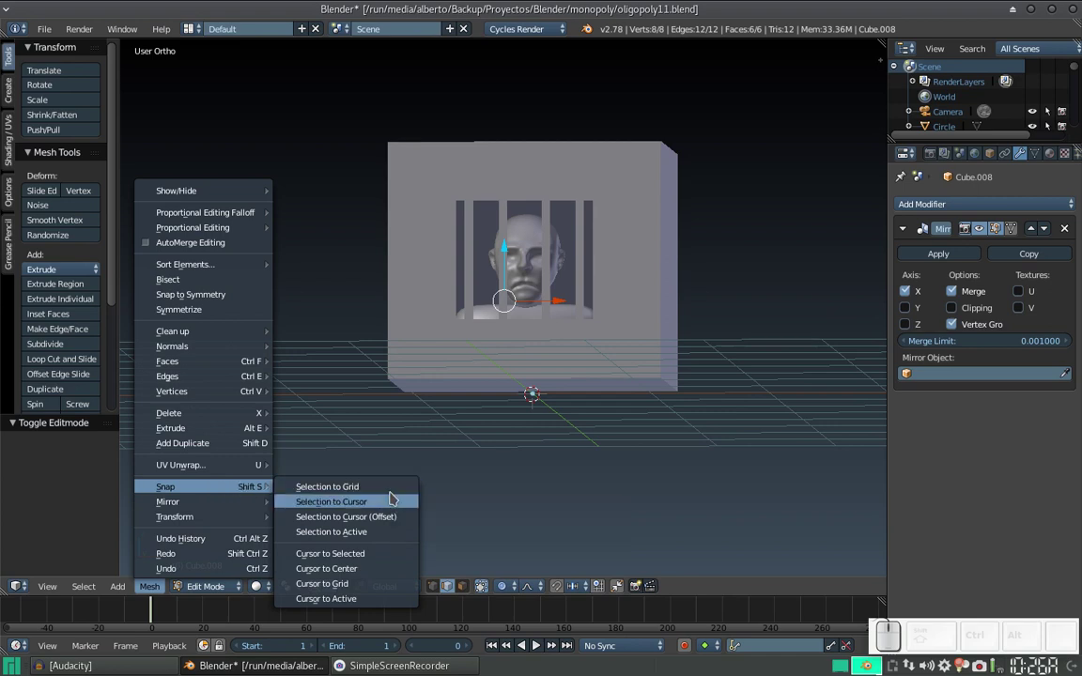
click(394, 493)
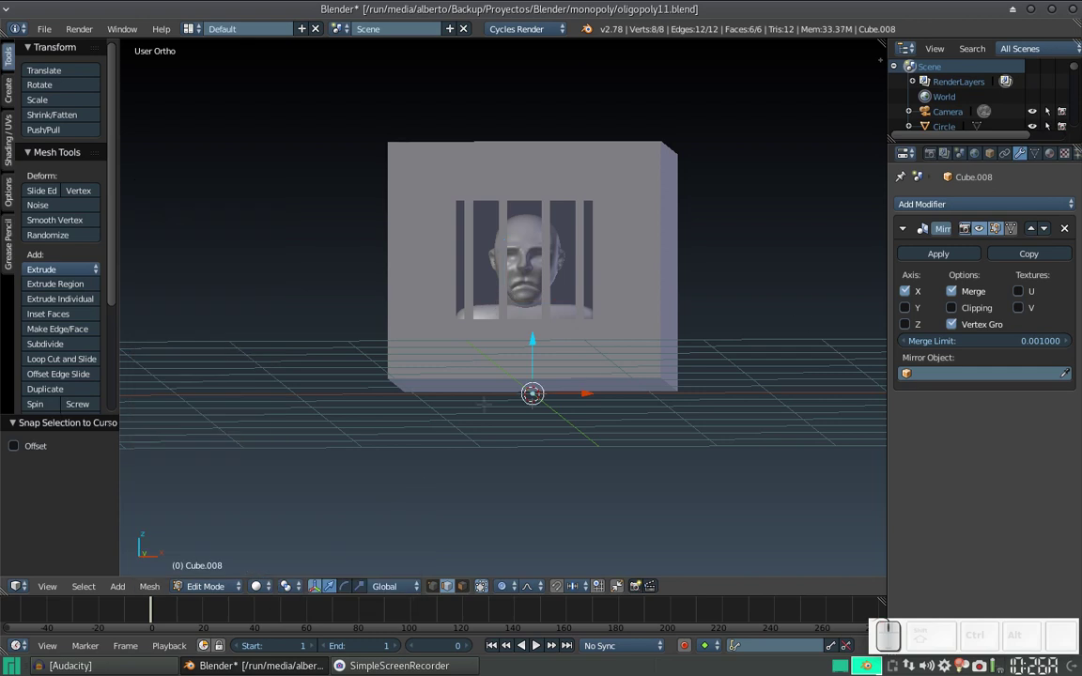
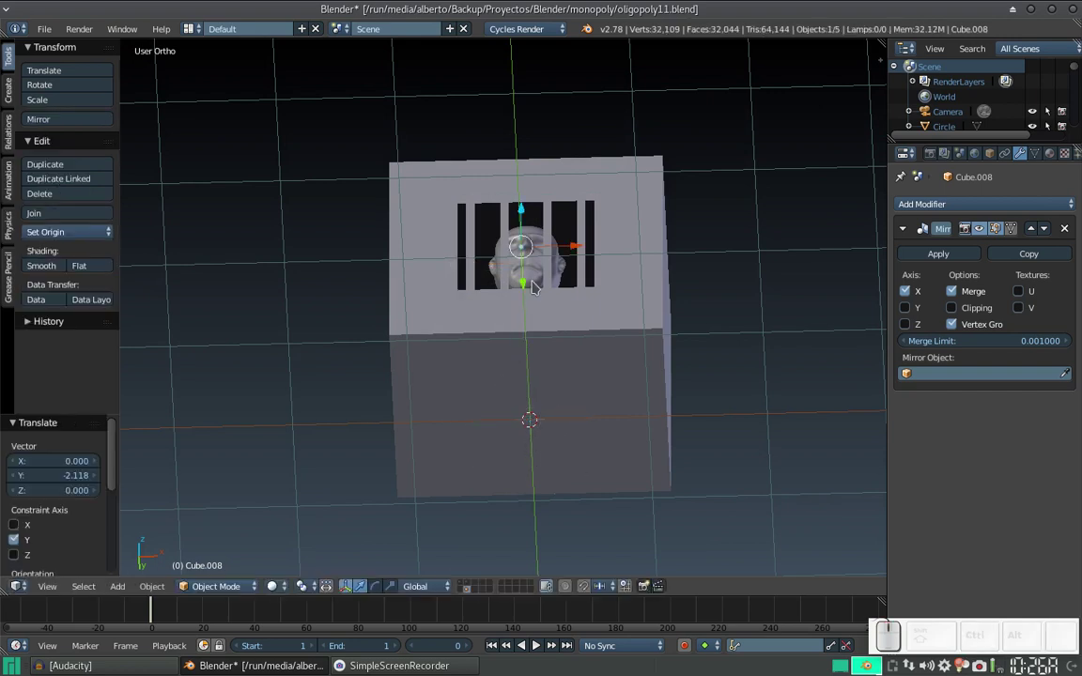
Hide the backdrop block with H so the bust stands alone
key(ctrl+z)
drag(609, 445, 589, 331)
right_click(643, 260)
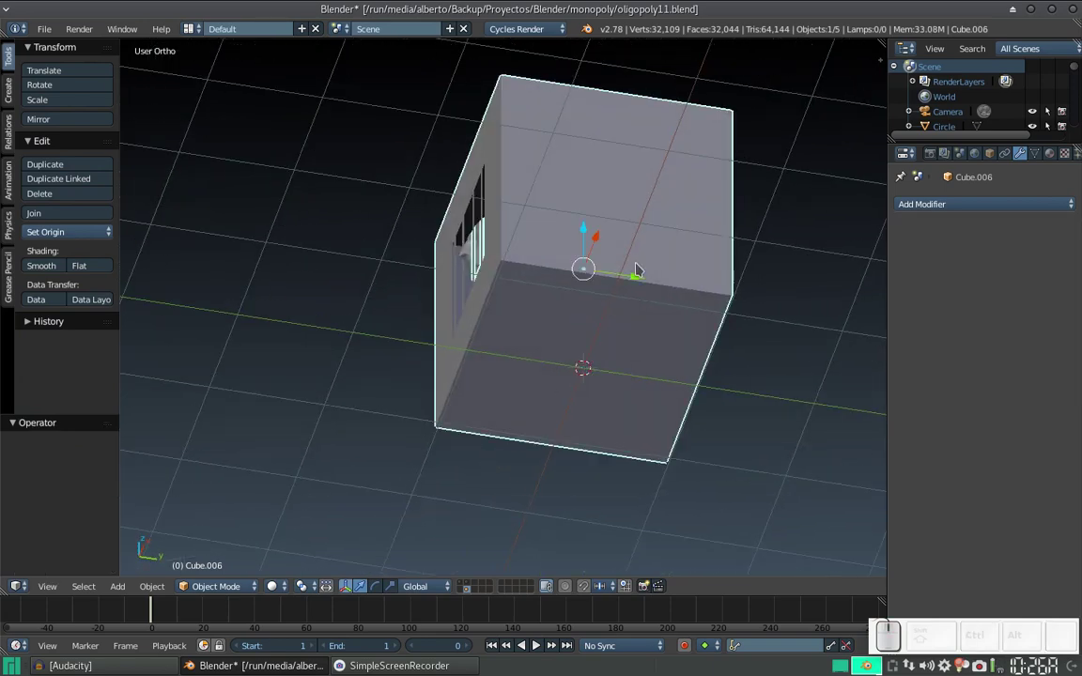
key(h)
drag(554, 337, 567, 347)
drag(532, 362, 627, 407)
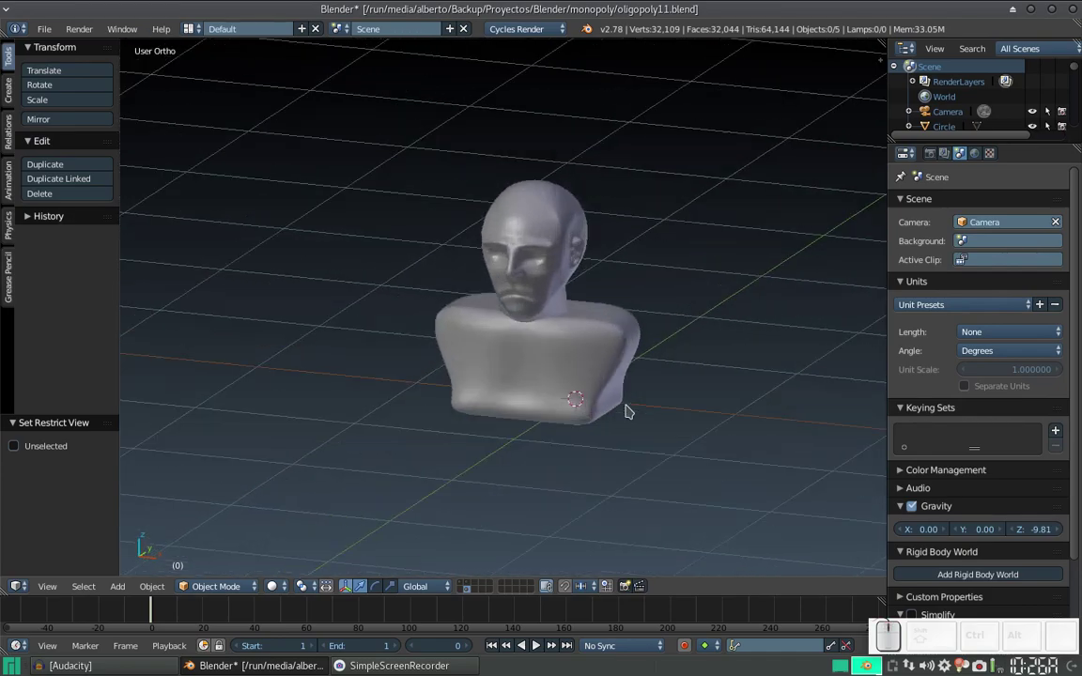
key(x)
click(621, 414)
Deselect everything, face the bust from the front and bring up the Add menu (Shift+A)
drag(602, 370, 591, 323)
key(Tab)
right_click(627, 430)
right_click(623, 428)
key(Tab)
key(Tab)
drag(343, 343, 477, 381)
key(shift+a)
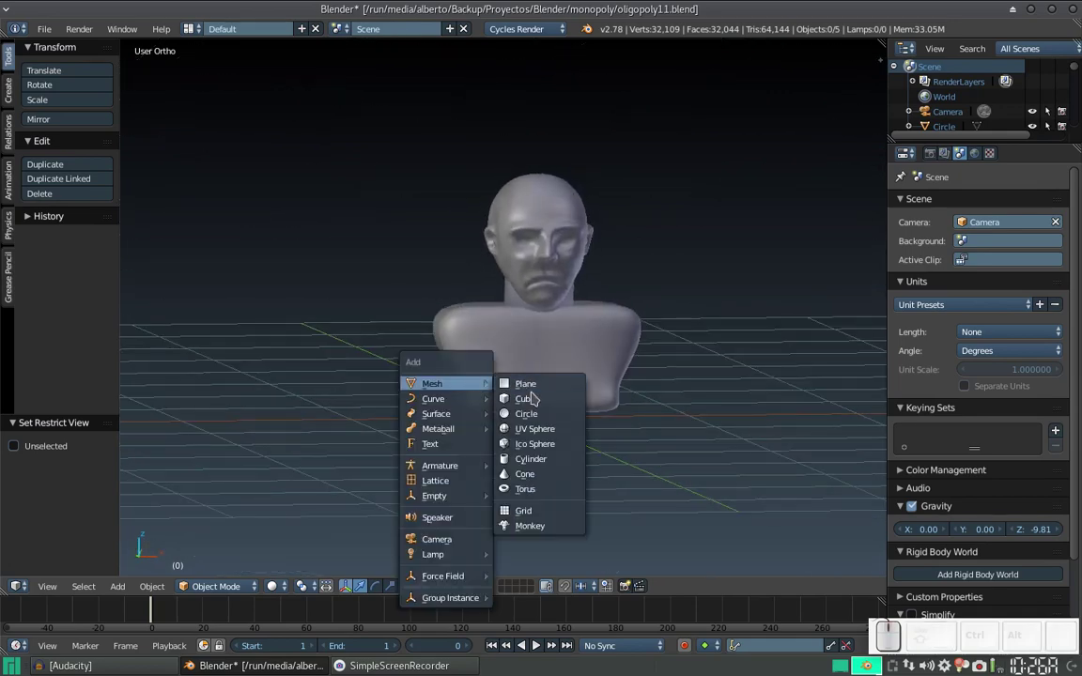
Add a cube below the bust, scale it to 0.1 and give it a Mirror modifier
click(535, 400)
key(s)
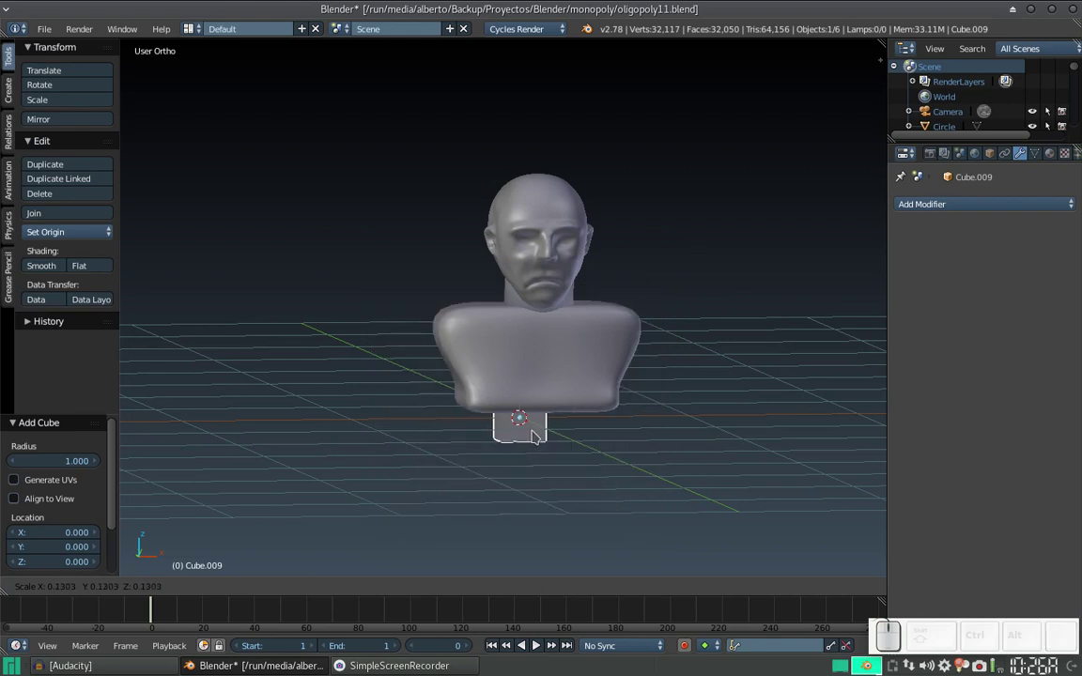
click(529, 431)
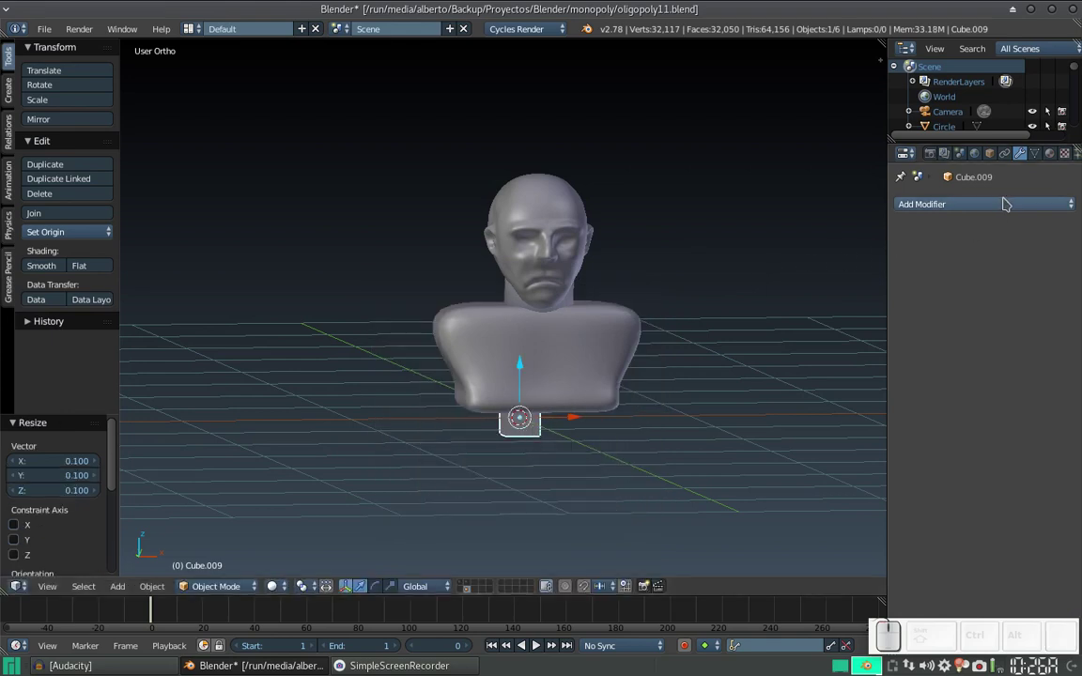
click(989, 209)
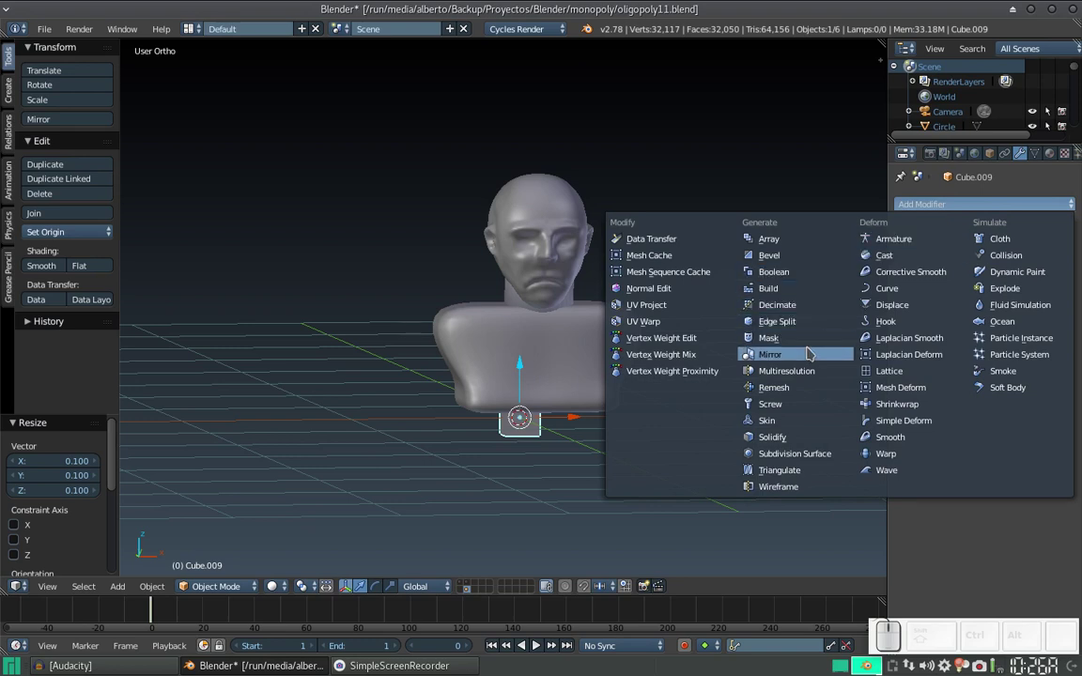
click(809, 349)
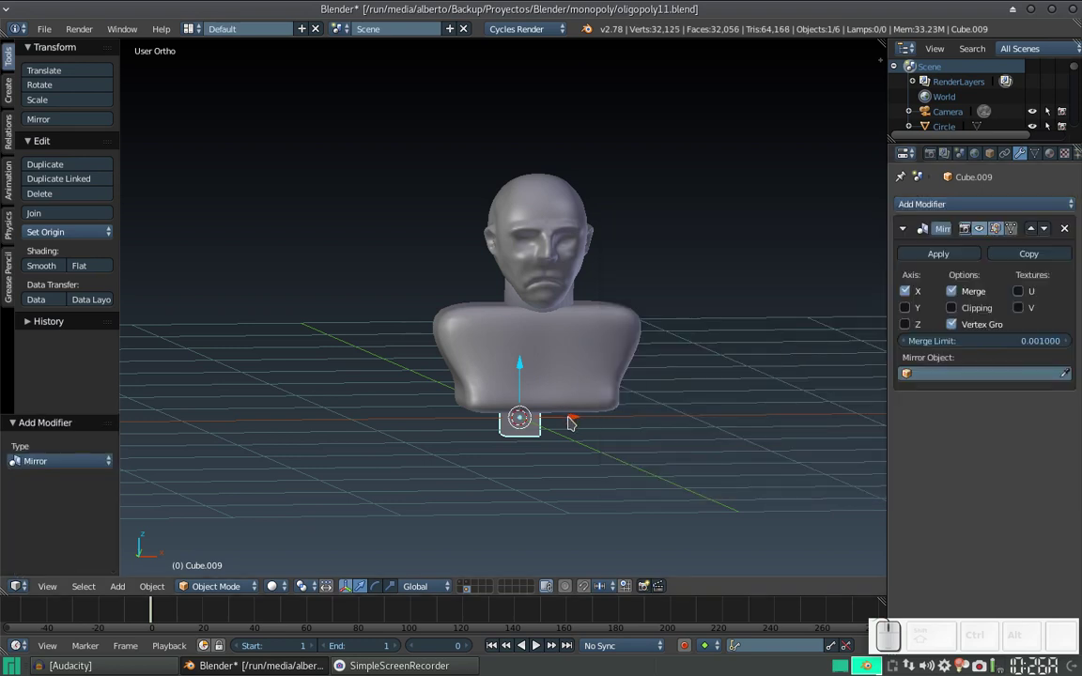
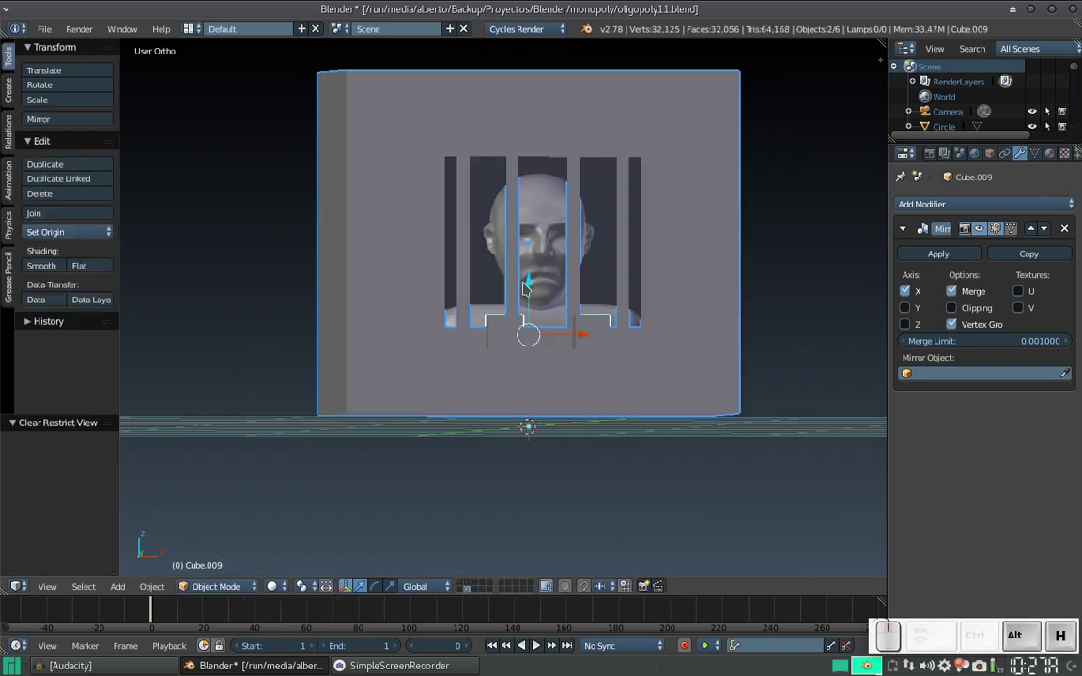
Select the mirrored block Cube.009 and raise it along Z to chin height
click(539, 326)
click(533, 290)
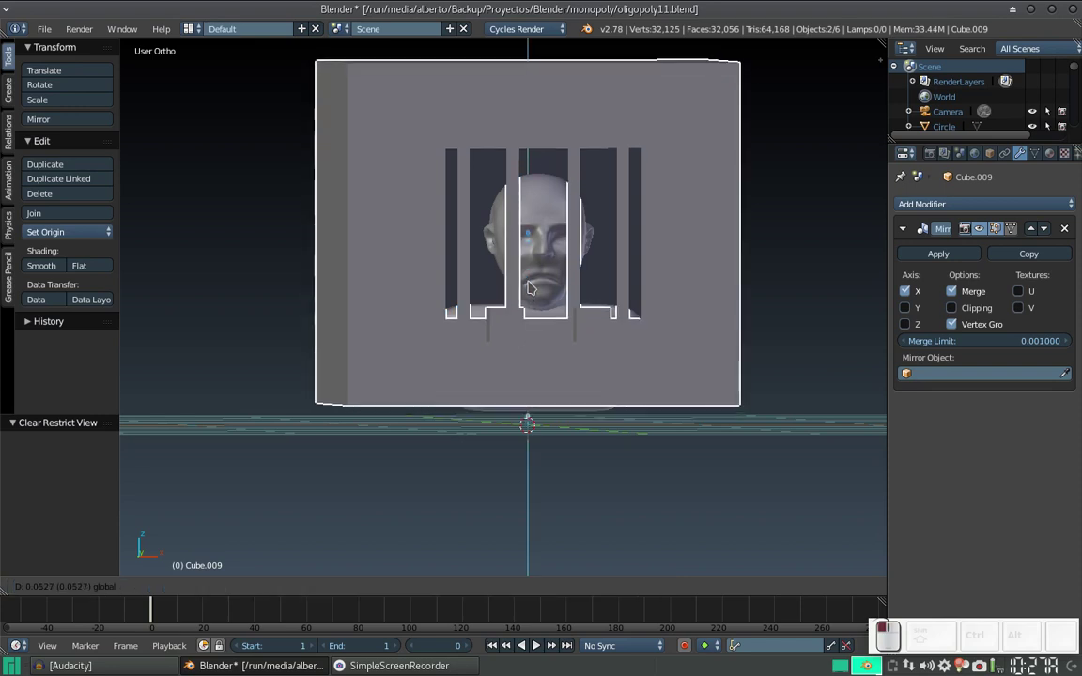
key(ctrl+z)
right_click(514, 335)
drag(533, 372, 543, 338)
drag(534, 335, 535, 337)
scroll(up, 3)
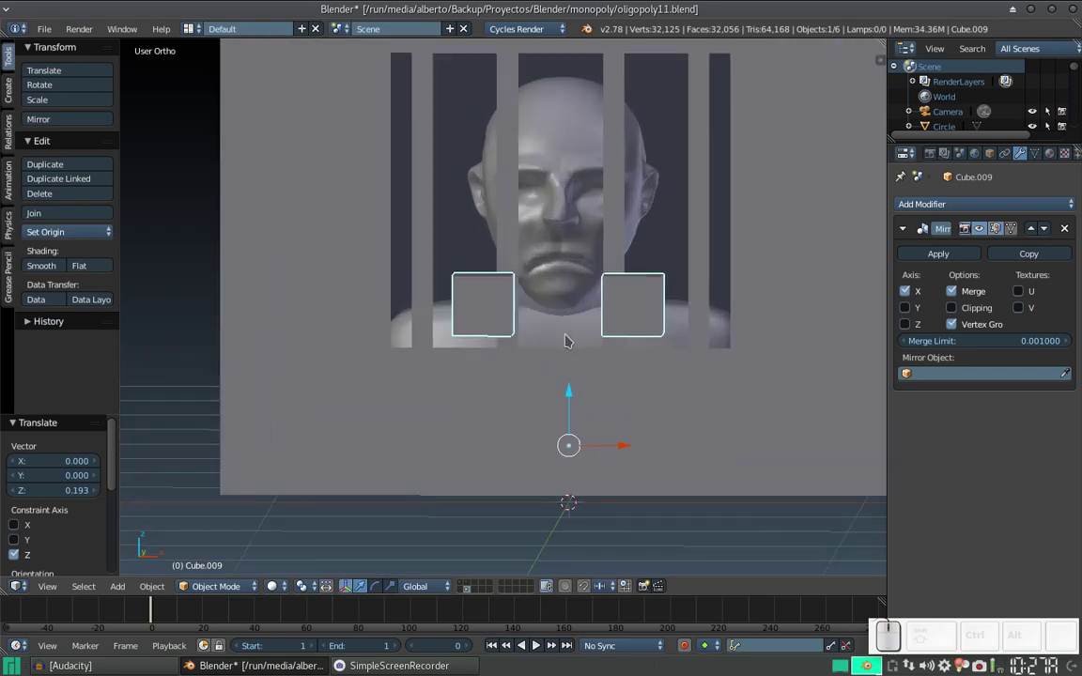
drag(591, 329, 580, 366)
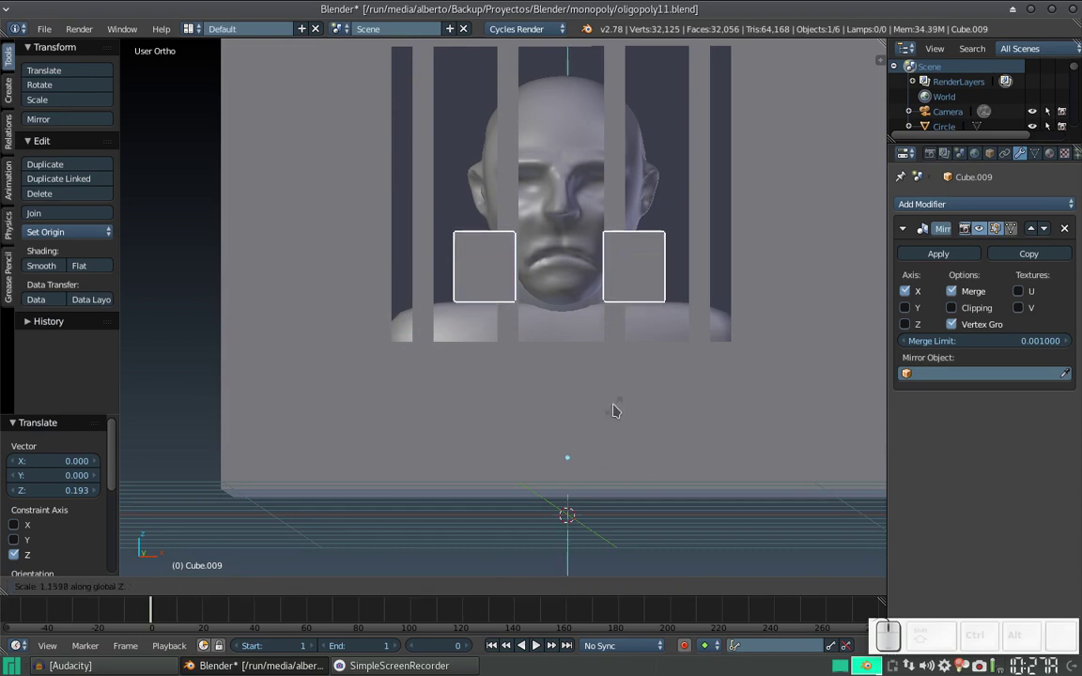
In Edit Mode scale the block along Y to make it shallower front to back
key(Escape)
key(Tab)
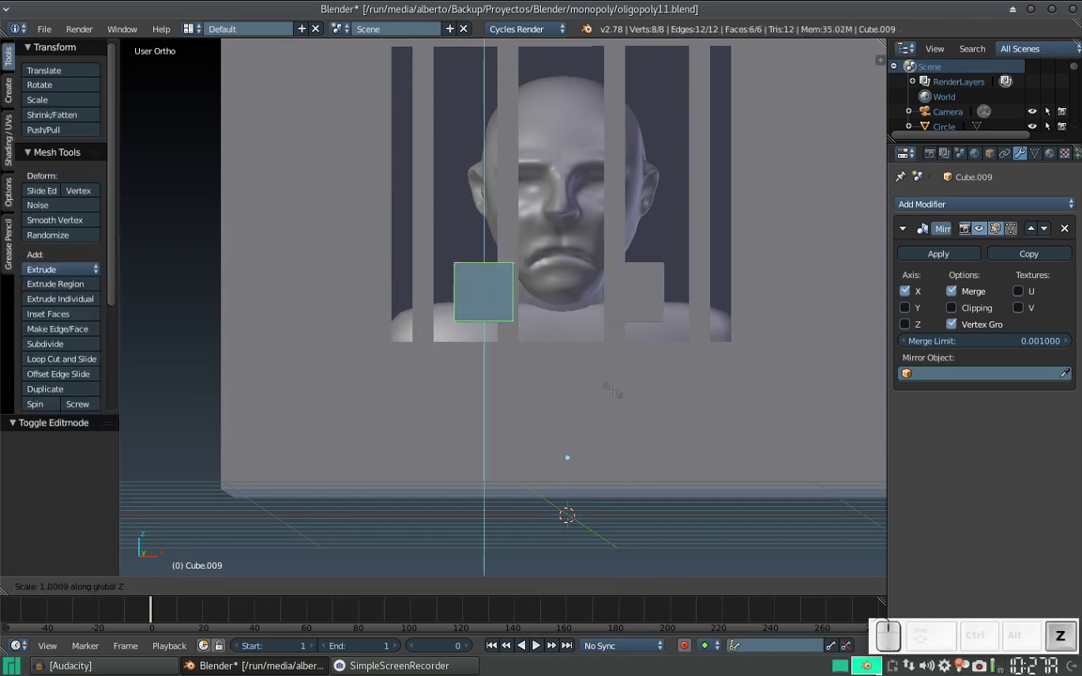
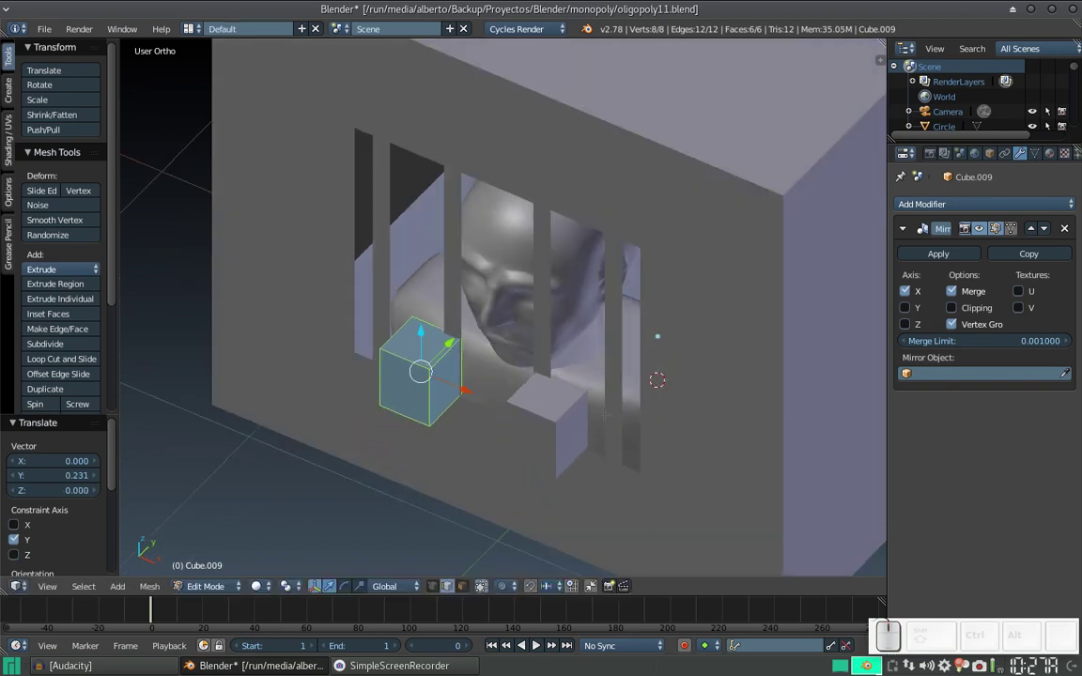
key(s)
key(y)
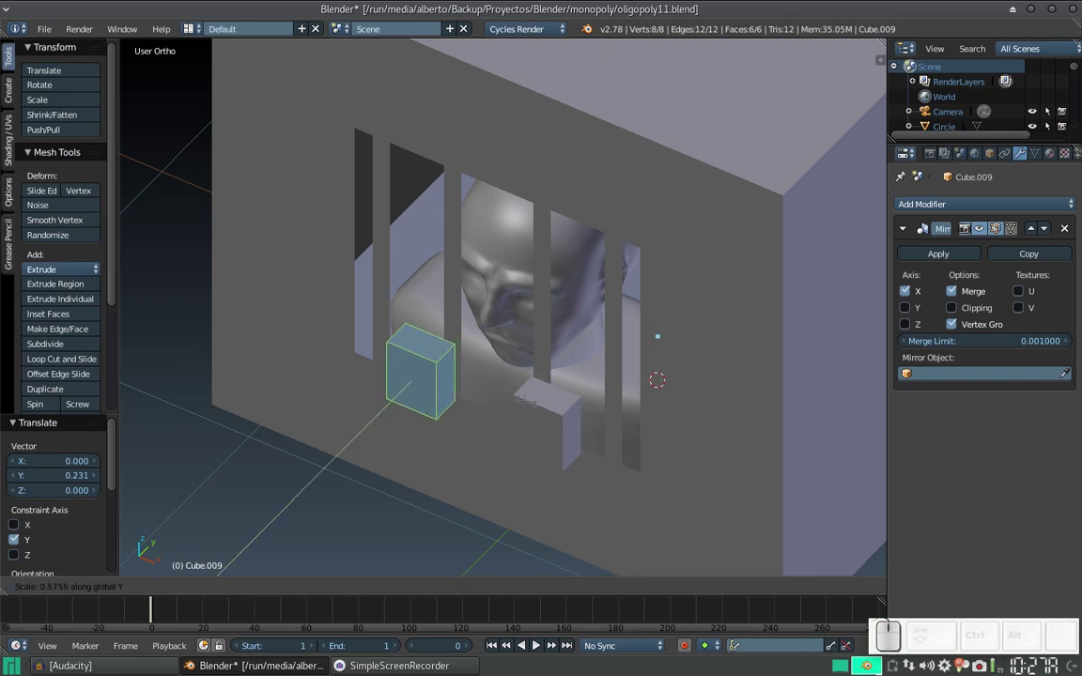
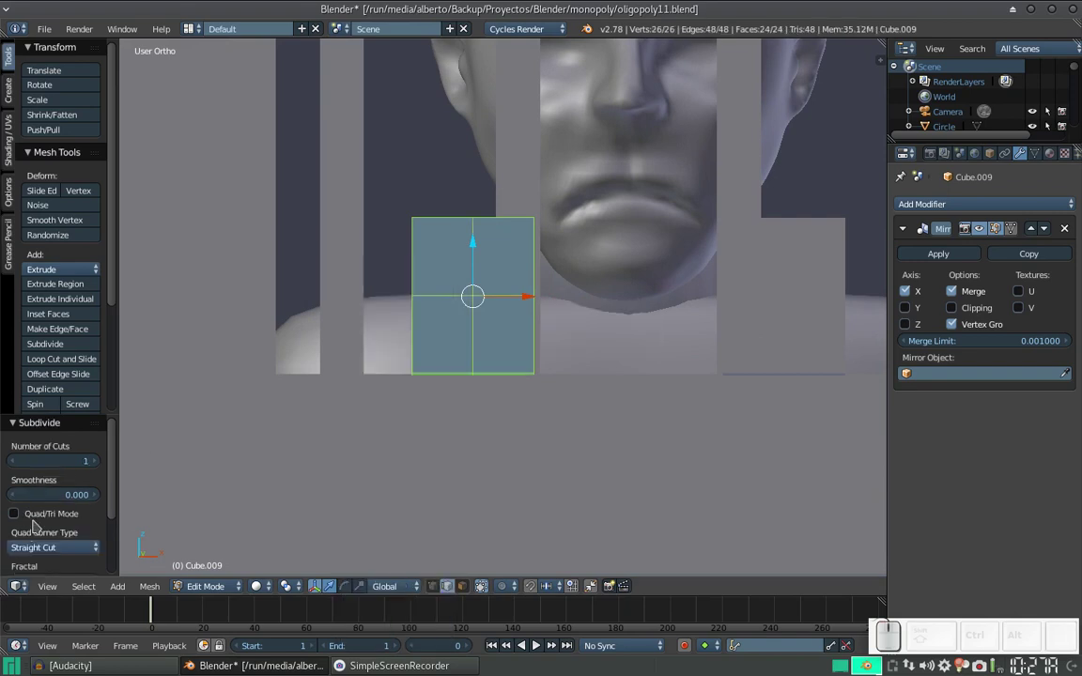
Set Subdivide Number of Cuts to 3 and nudge the block slightly along X
click(94, 462)
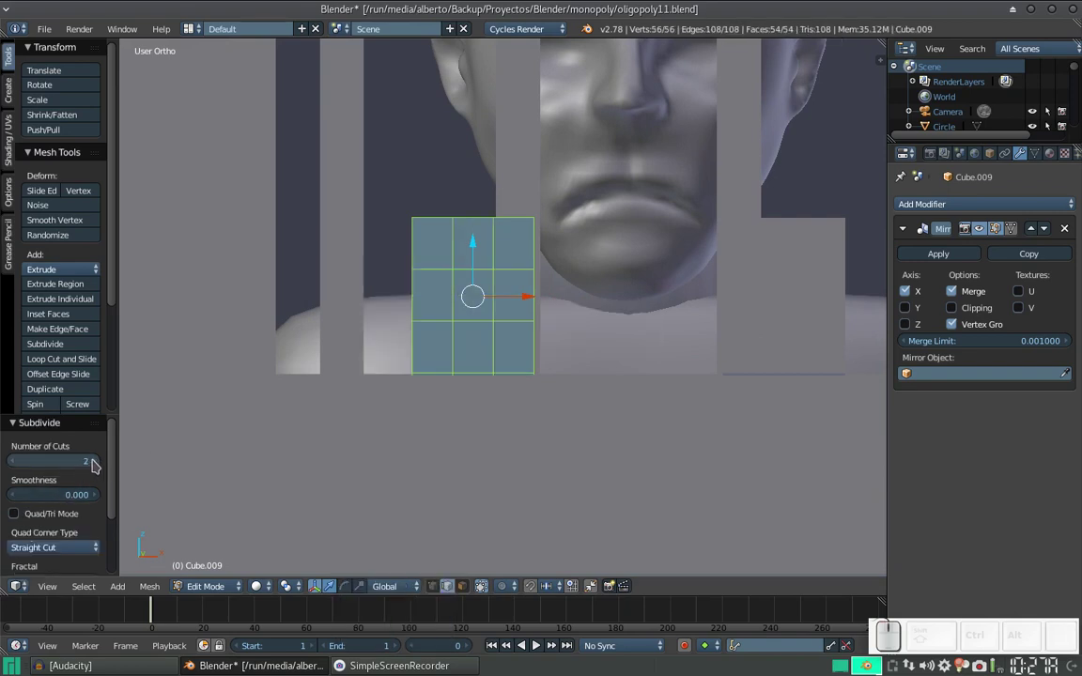
click(94, 462)
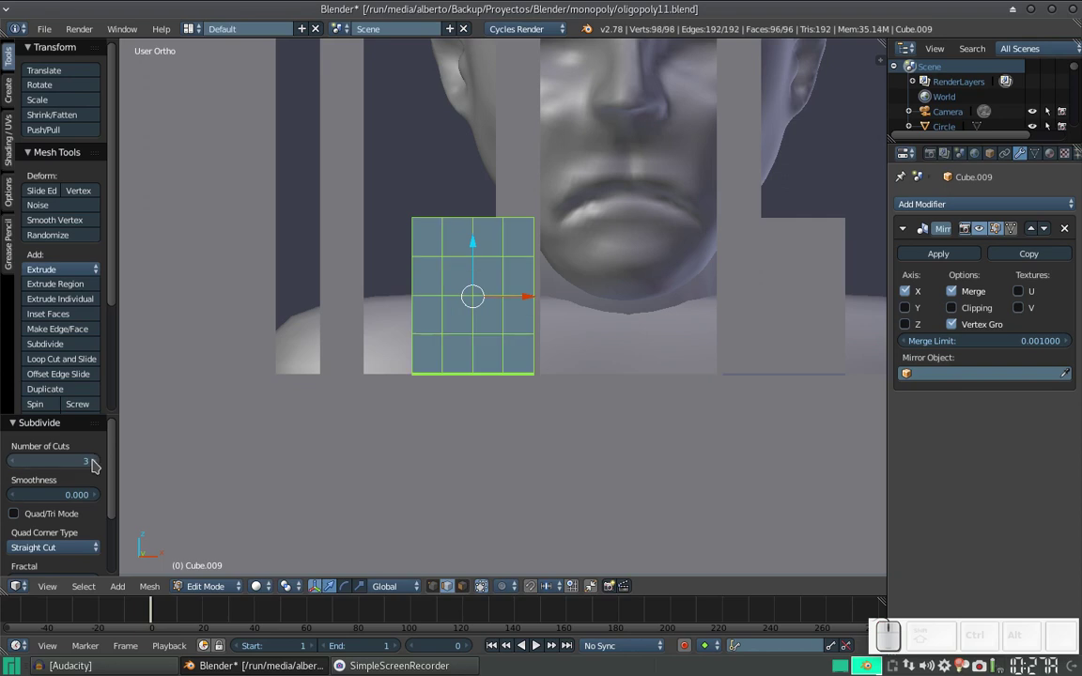
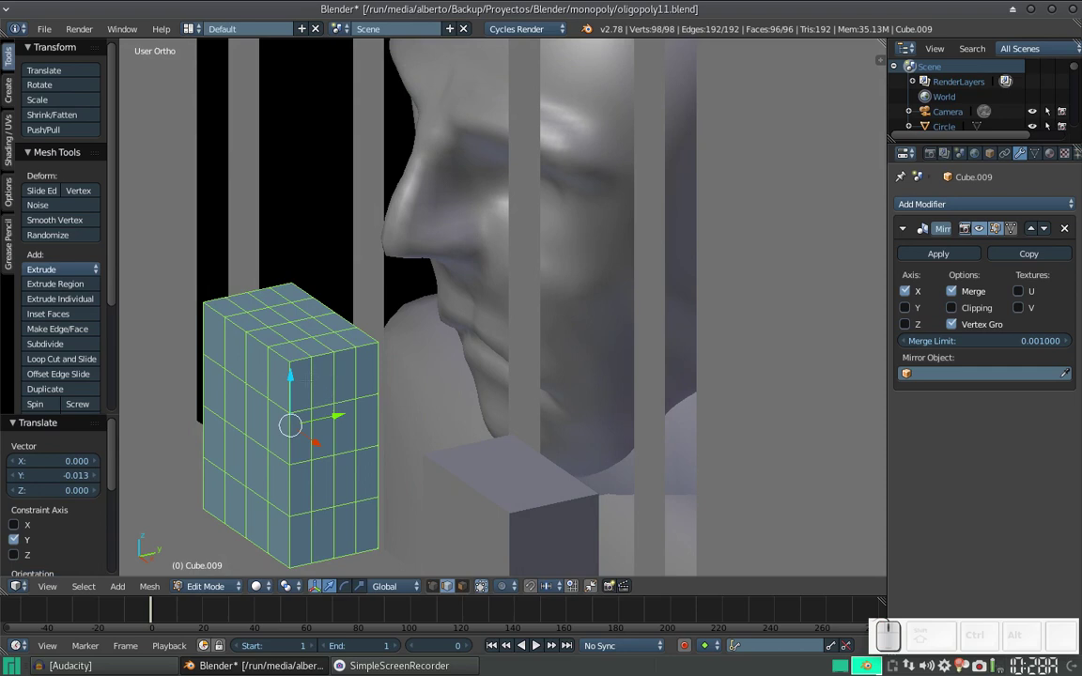
middle_click(204, 459)
scroll(up, 3)
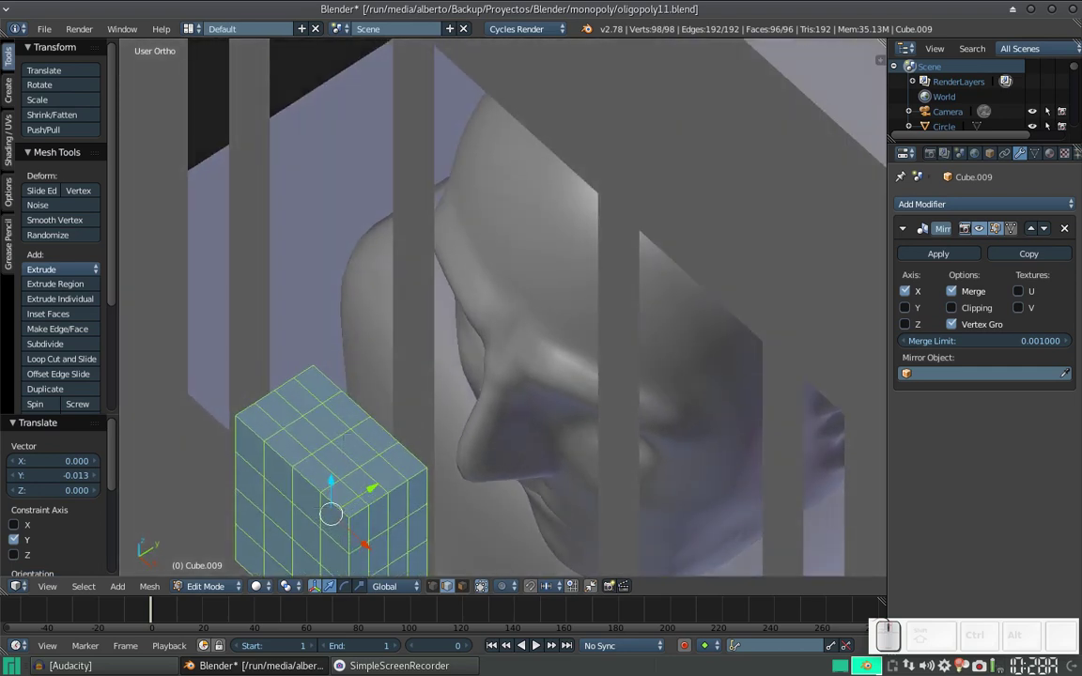
drag(294, 542, 255, 506)
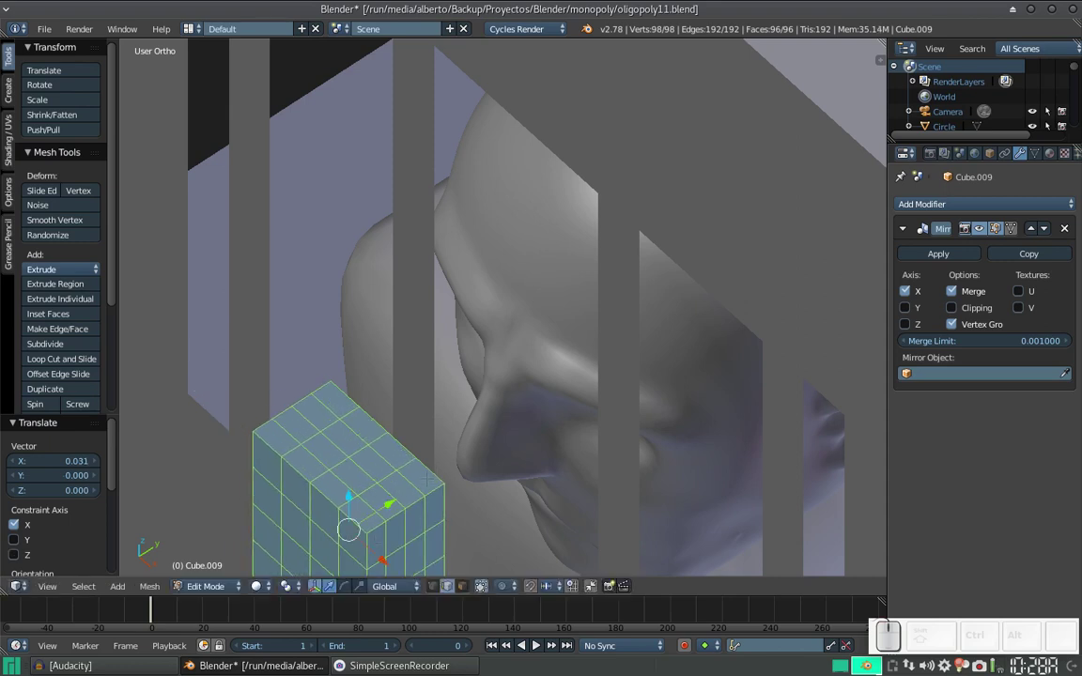
drag(340, 546, 250, 528)
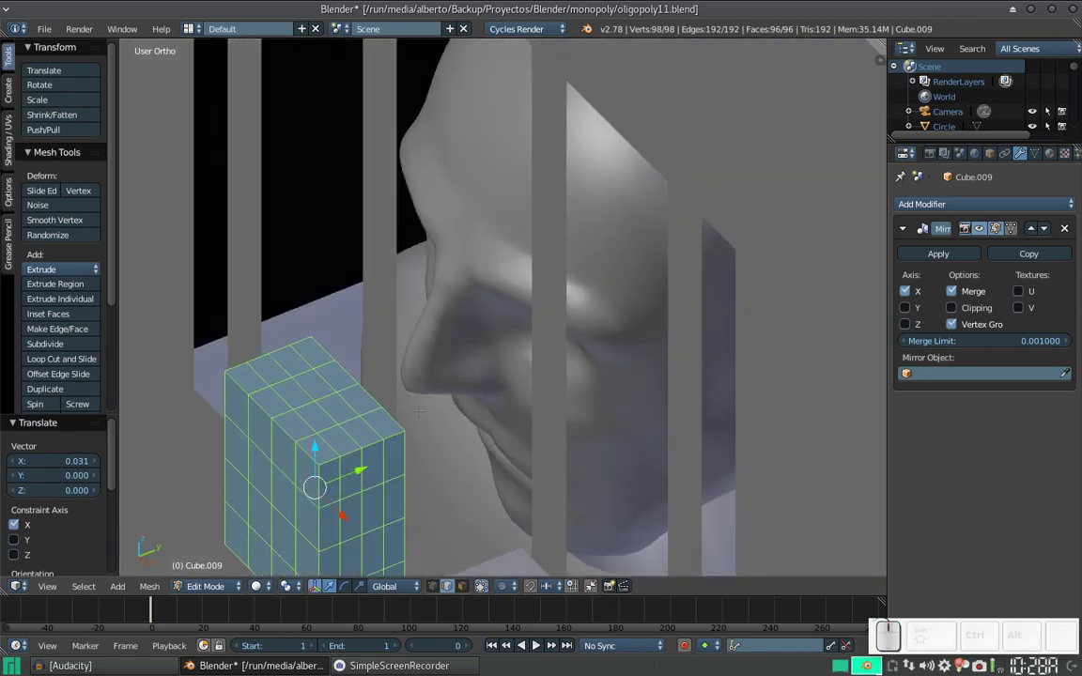
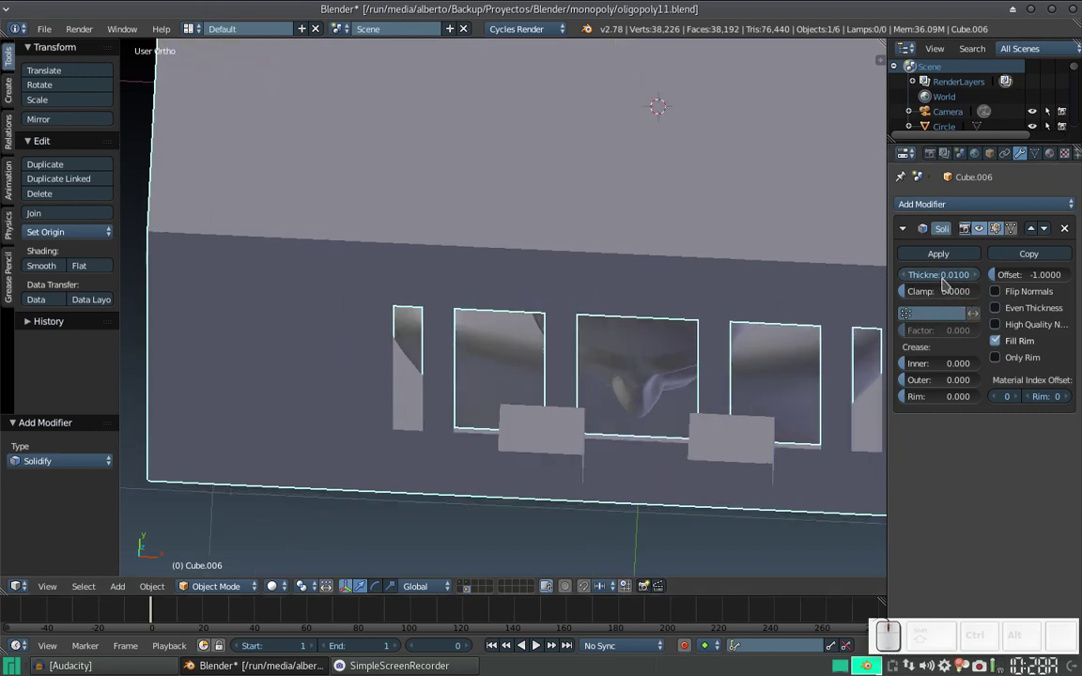
Set the backdrop's Solidify thickness to 0.03 and undo the accidental Apply
drag(943, 281, 828, 312)
drag(824, 314, 863, 255)
drag(952, 256, 943, 265)
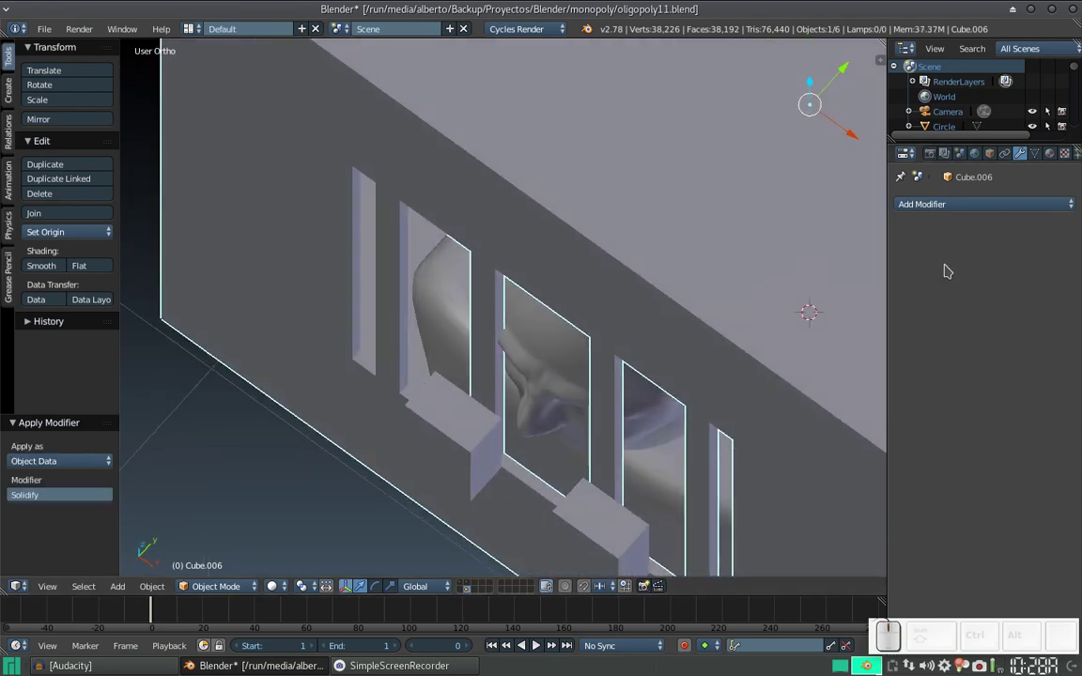
key(ctrl+z)
key(ctrl+z)
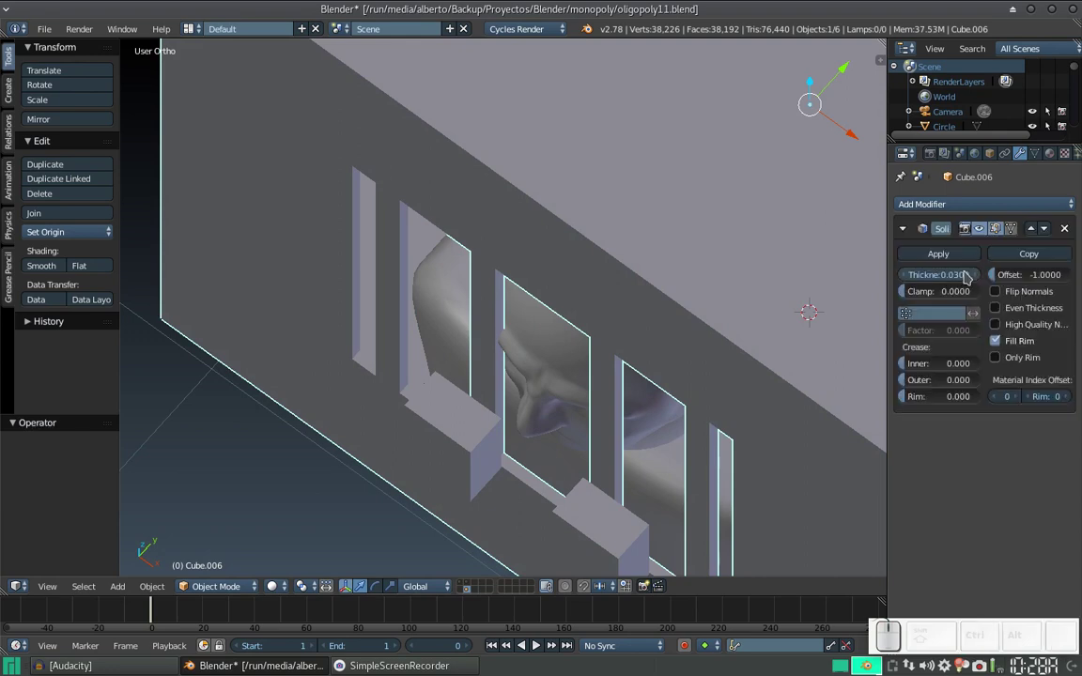
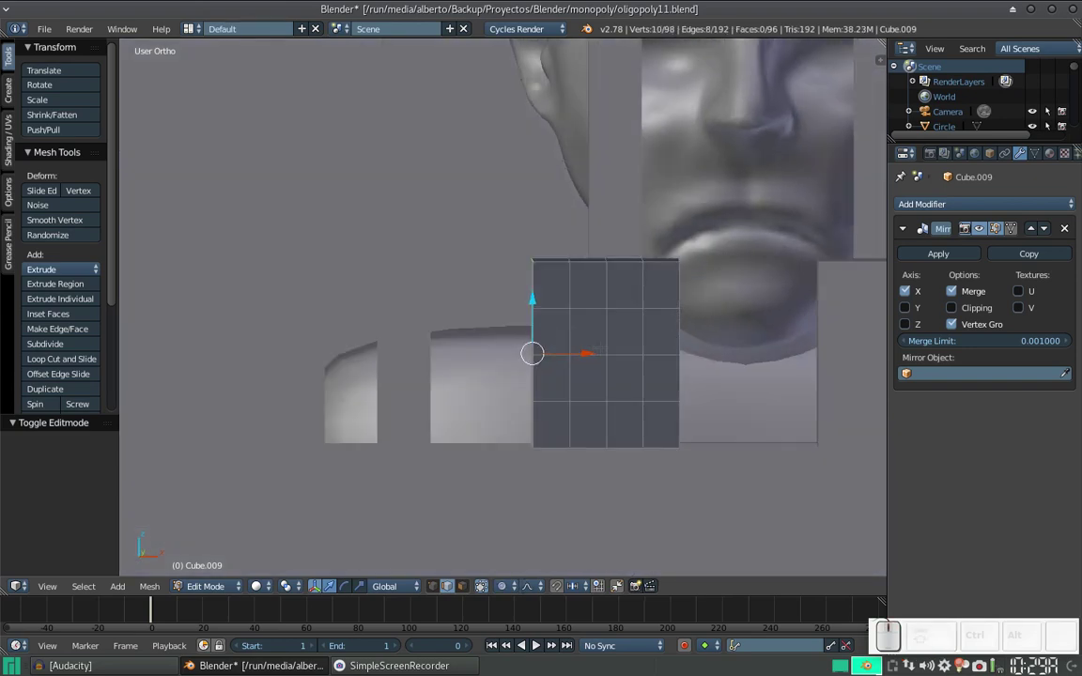
Scale the block's top edge along Z with proportional editing to curve the mirrored blocks
key(s)
key(z)
scroll(up, 3)
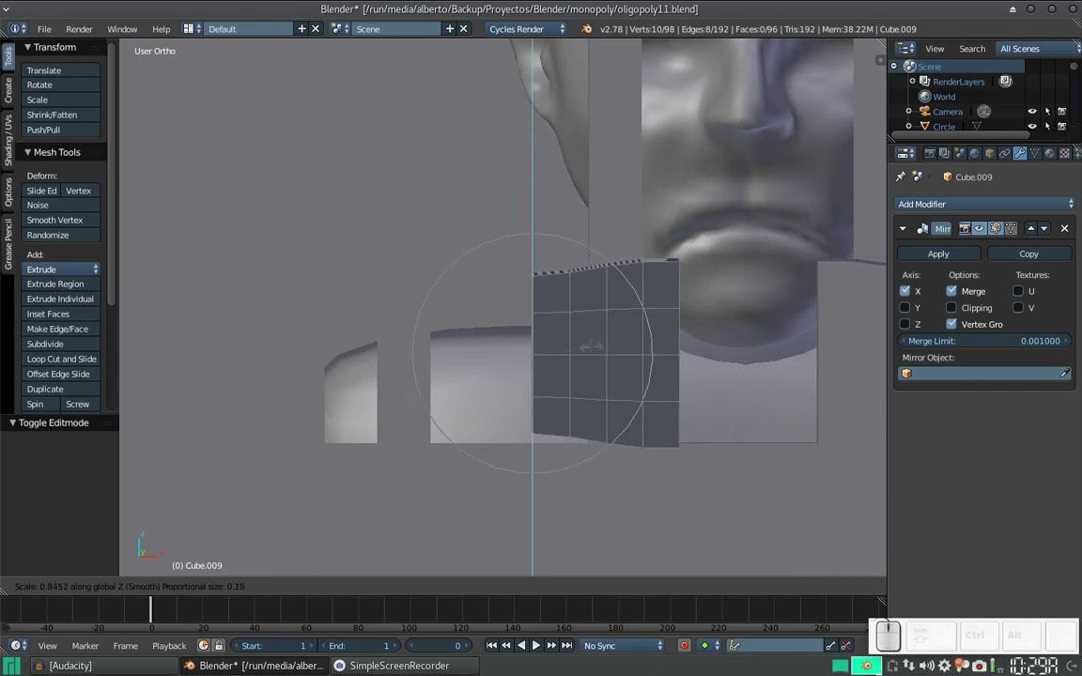
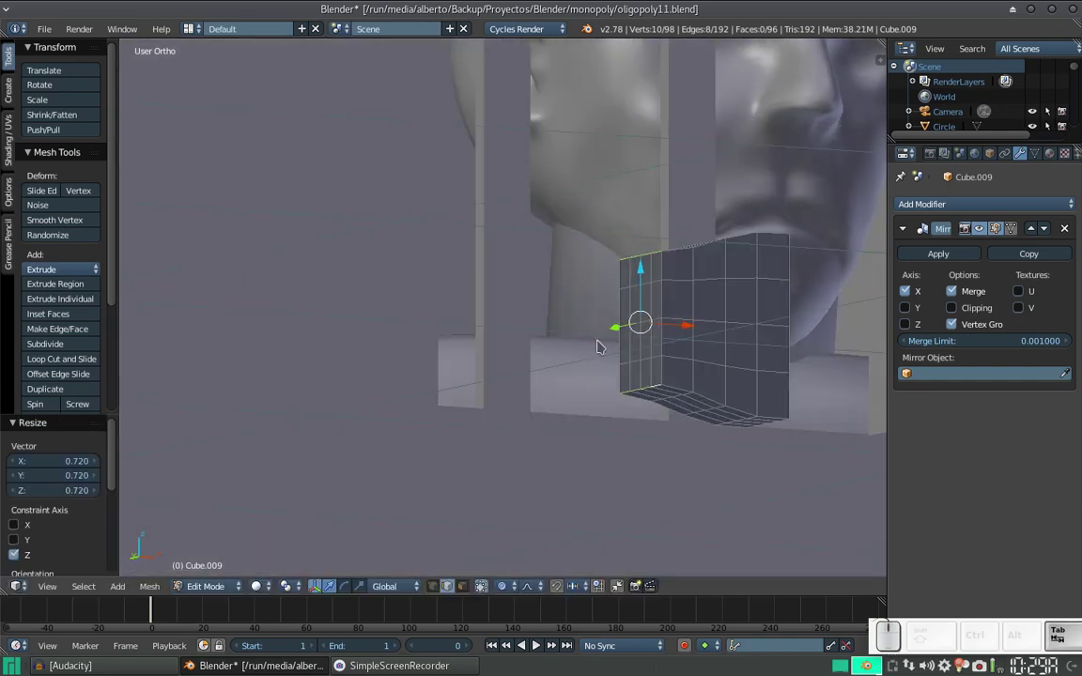
click(630, 319)
scroll(down, 3)
click(646, 290)
scroll(down, 3)
click(604, 296)
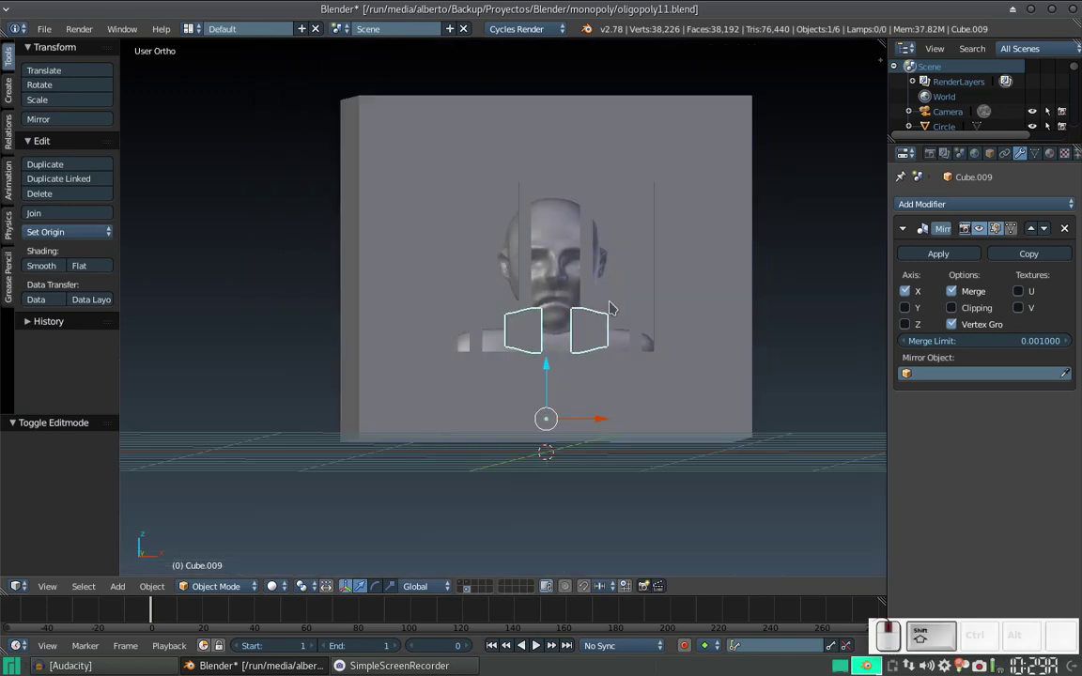
Save the scene as the incremented file oligopoly12.blend
key(ctrl+shift+s)
key(KP_Add)
key(KP_Enter)
scroll(down, 3)
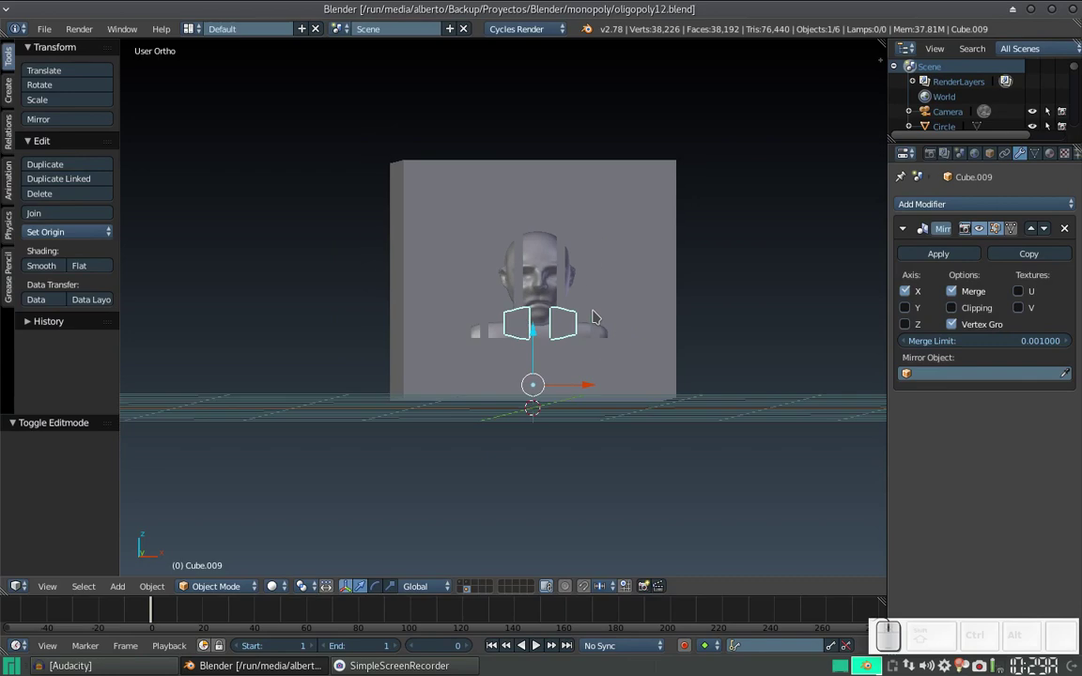
scroll(down, 3)
drag(576, 314, 577, 240)
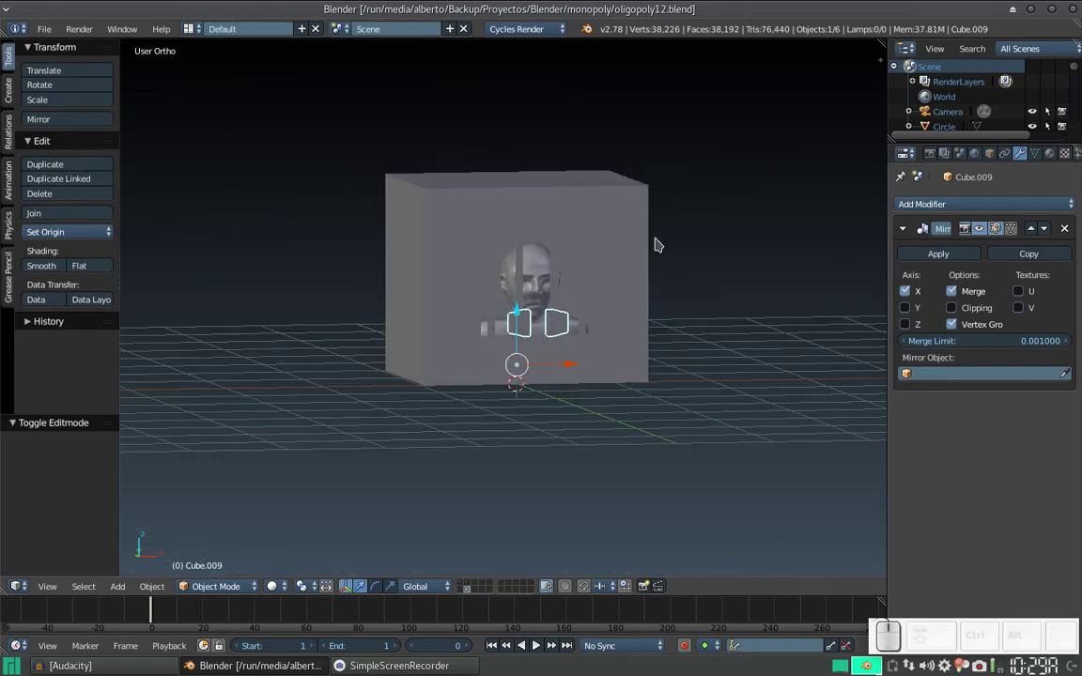
drag(639, 255, 586, 223)
scroll(up, 3)
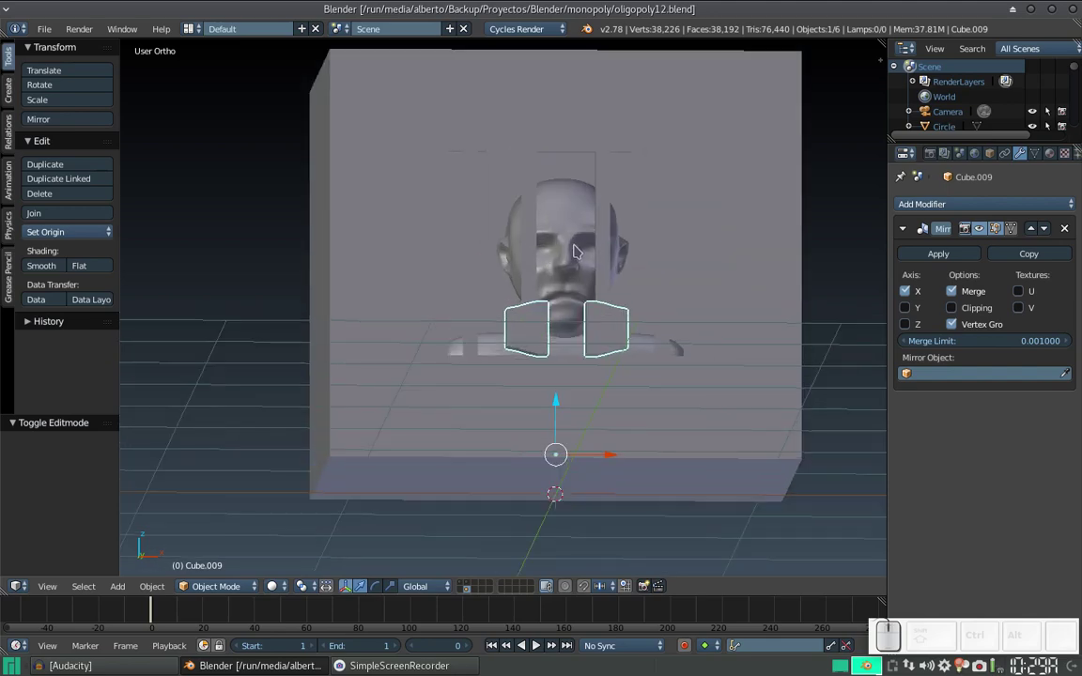
drag(568, 311, 552, 311)
scroll(up, 3)
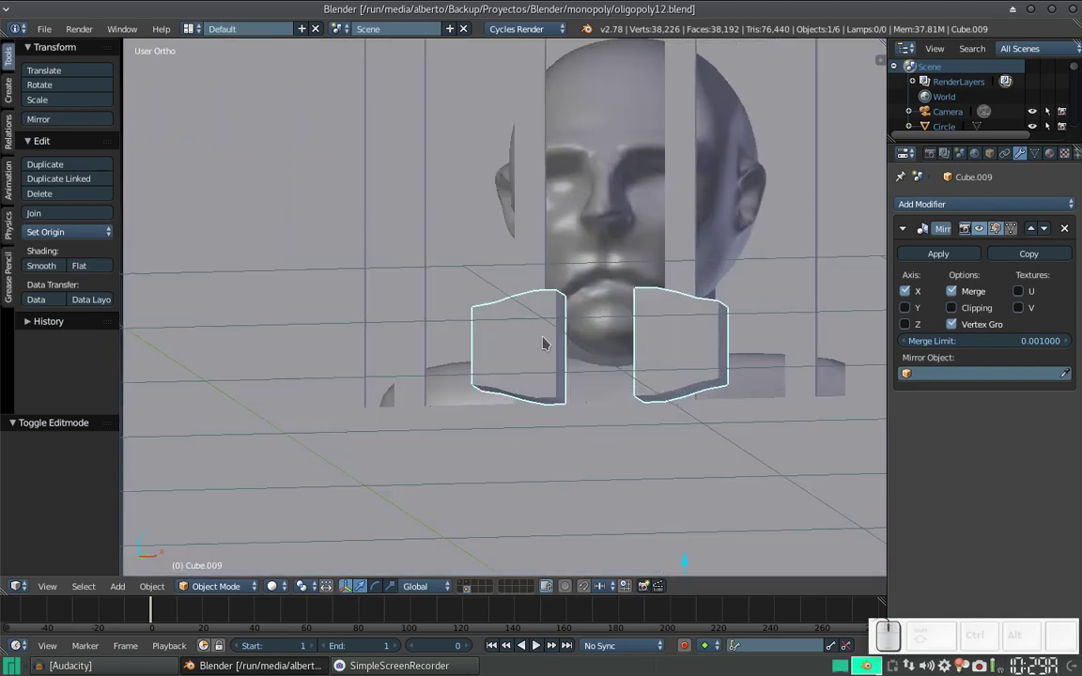
drag(718, 330, 697, 309)
drag(682, 379, 738, 391)
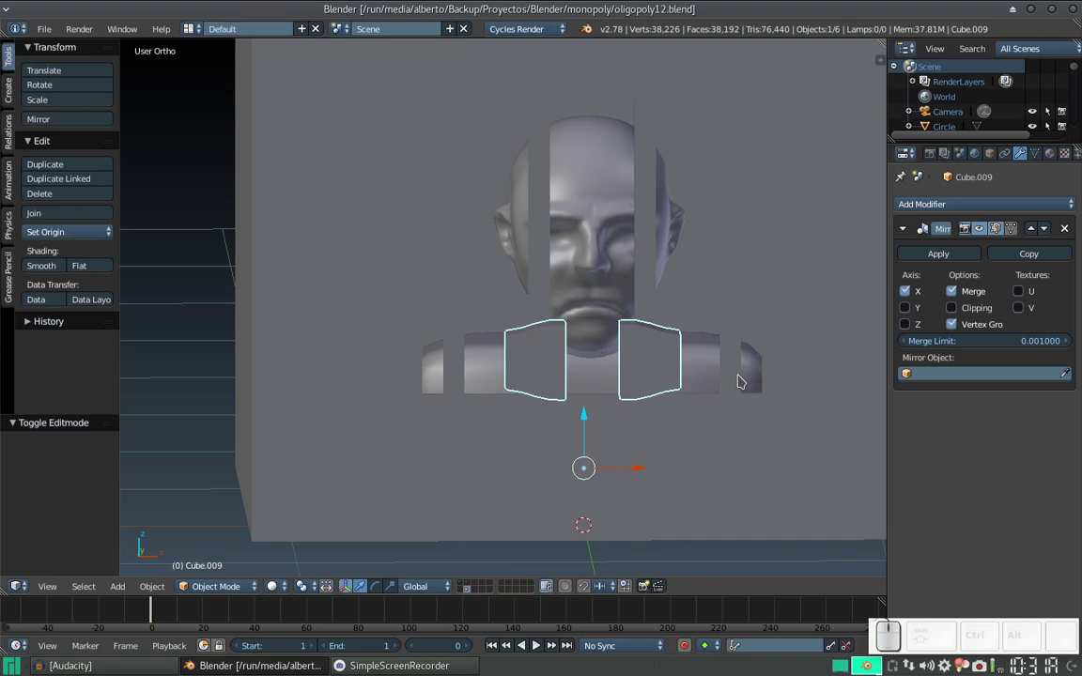
scroll(down, 3)
drag(654, 186, 622, 207)
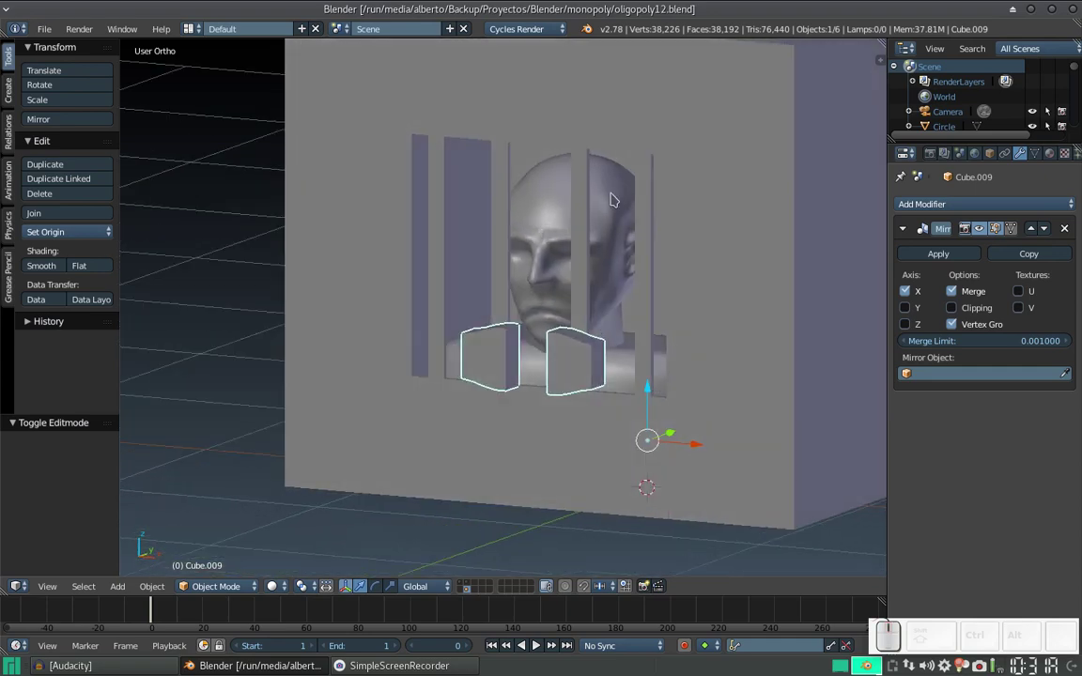